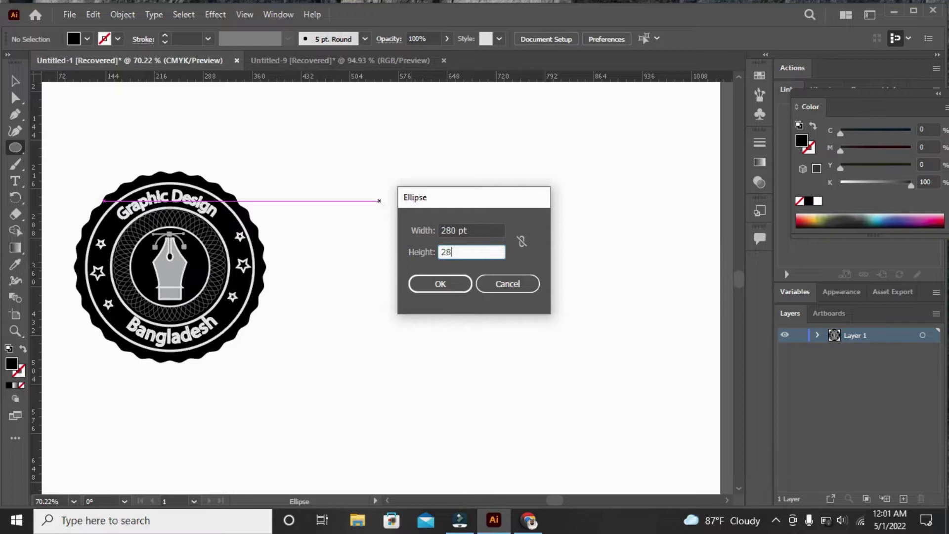
Create the 280 pt black circle and give it a 1 pt light grey stroke
click(458, 287)
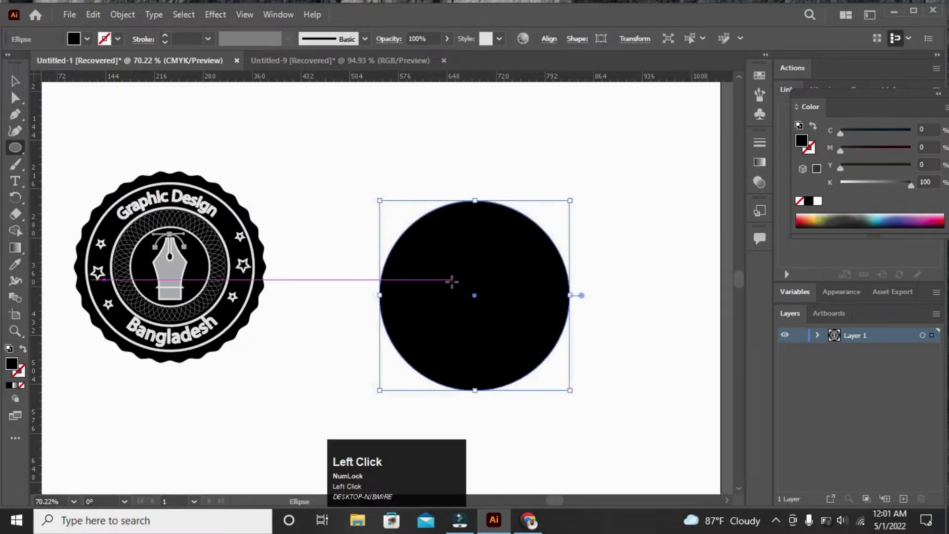
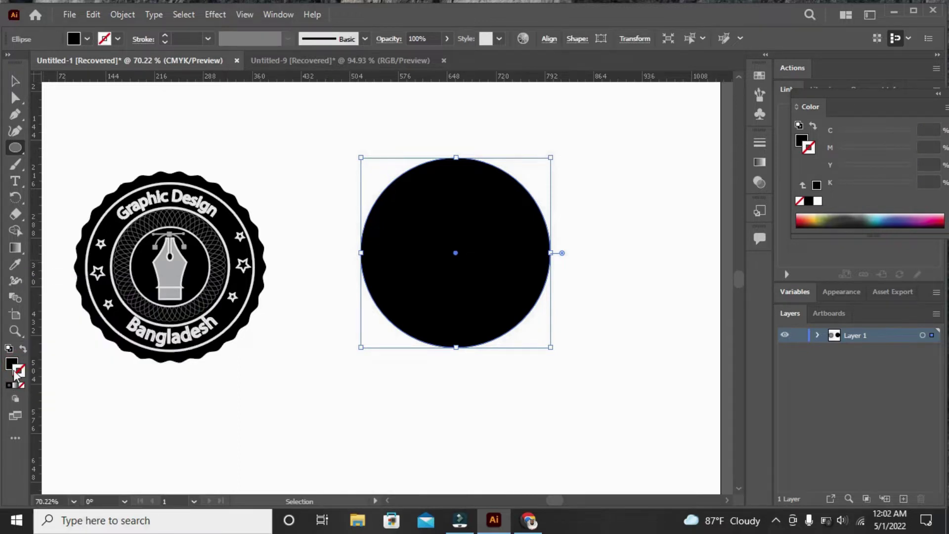
click(19, 374)
right_click(19, 374)
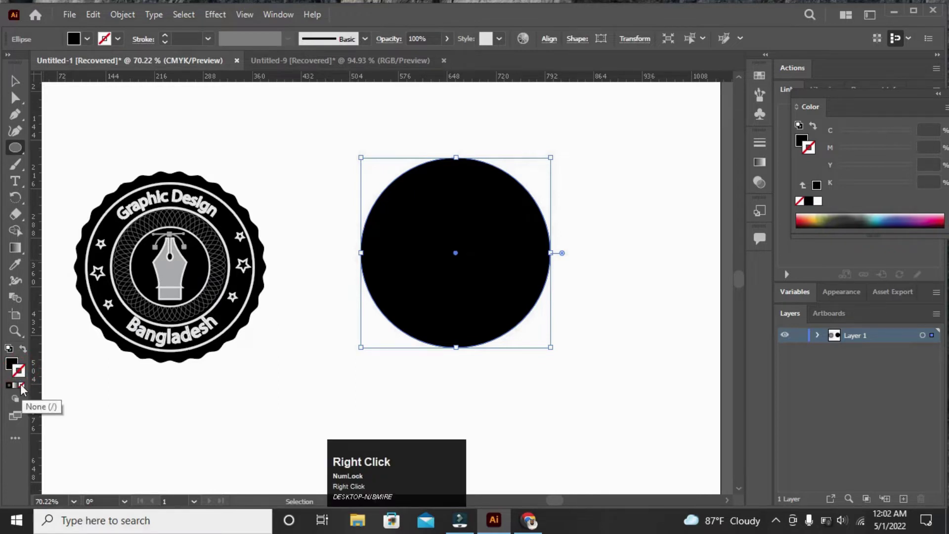
click(12, 392)
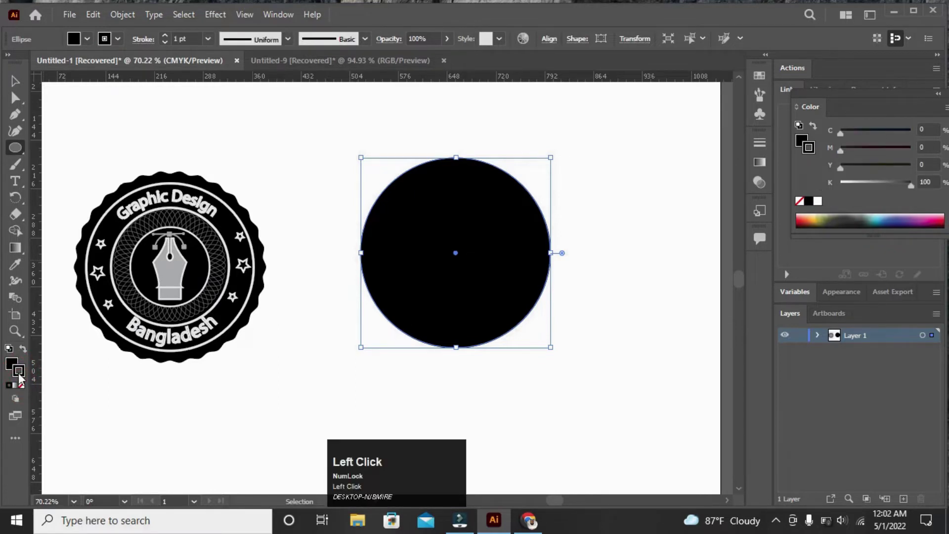
right_click(22, 378)
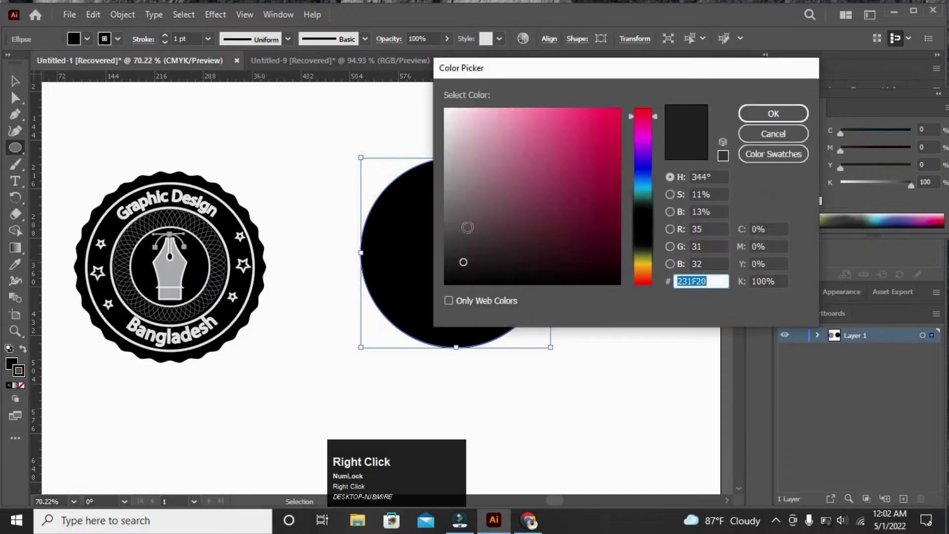
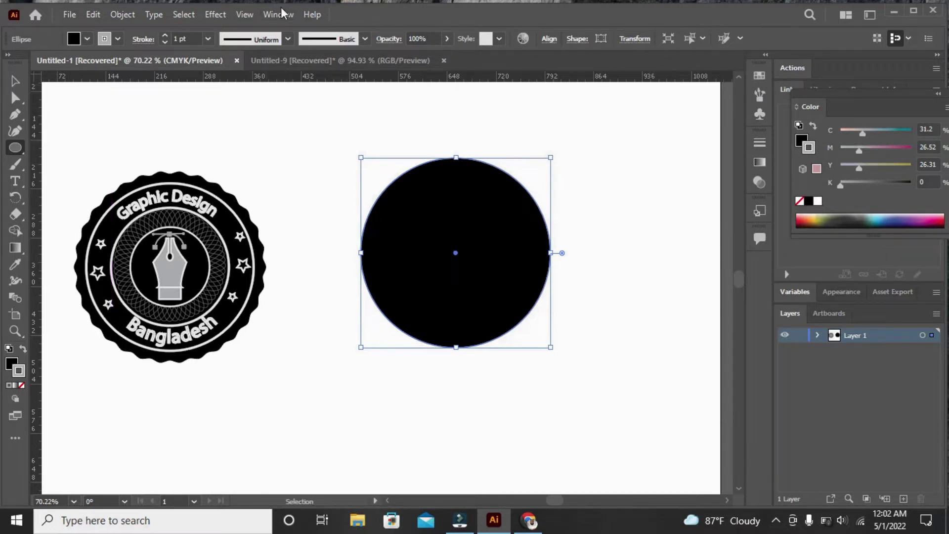
Apply a Zig Zag effect of 2 pt with 14 ridges per segment to the circle's edge
click(285, 21)
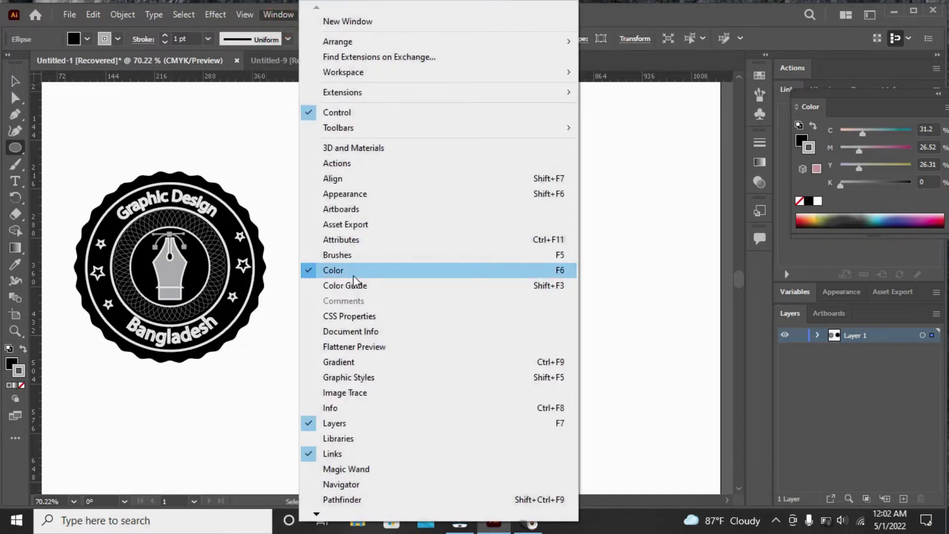
click(199, 27)
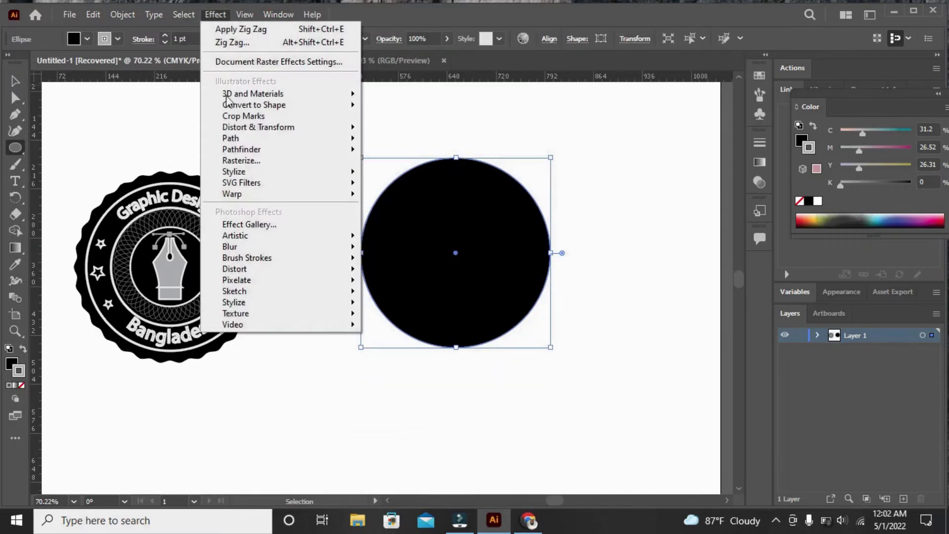
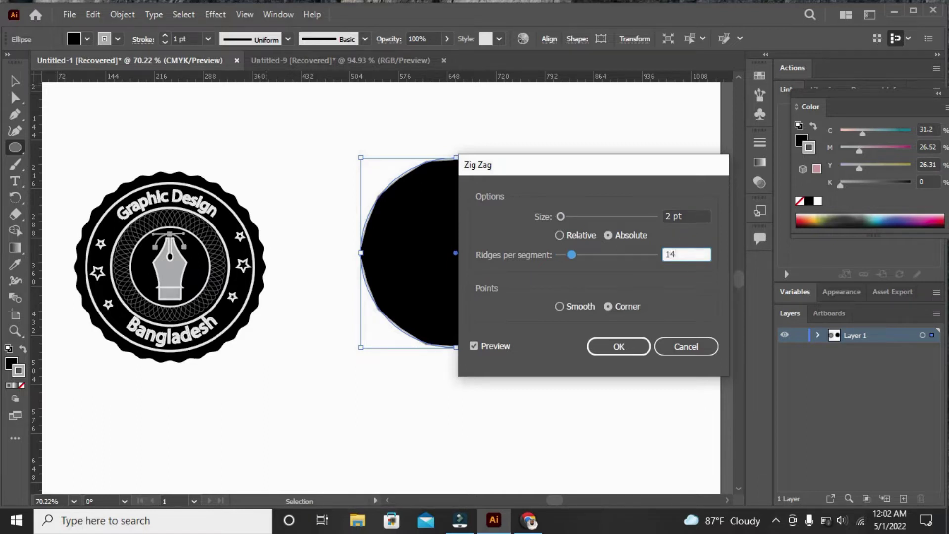
click(567, 315)
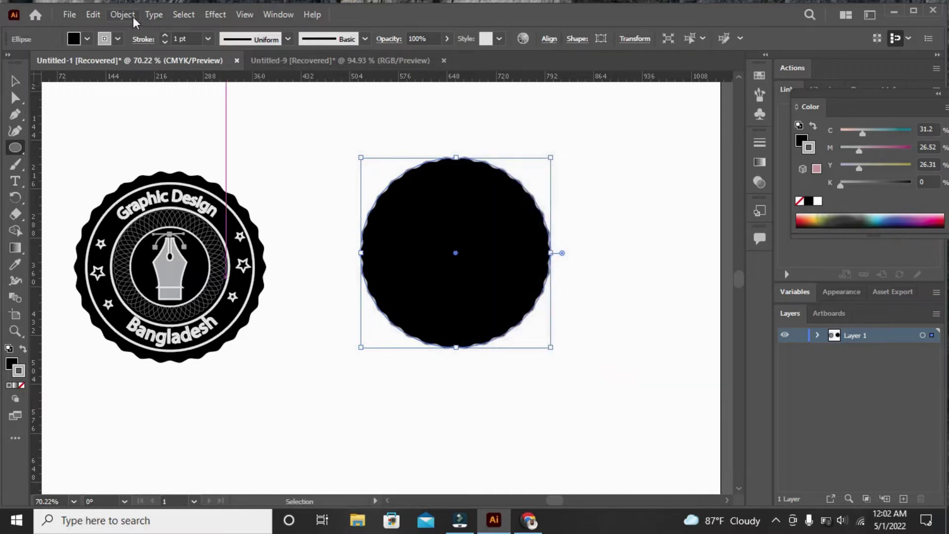
Expand the scalloped circle's appearance, lock it in place, and set the fill to None
click(129, 21)
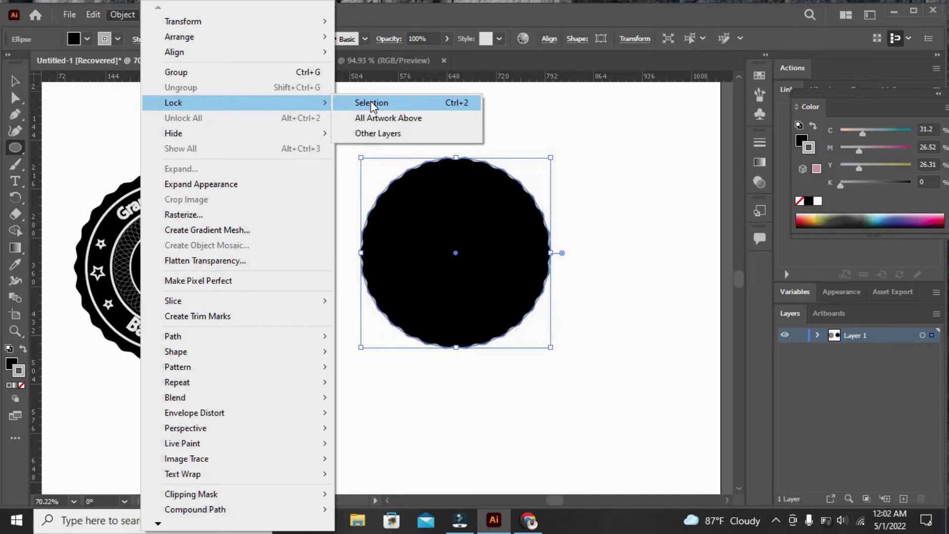
click(286, 190)
click(131, 19)
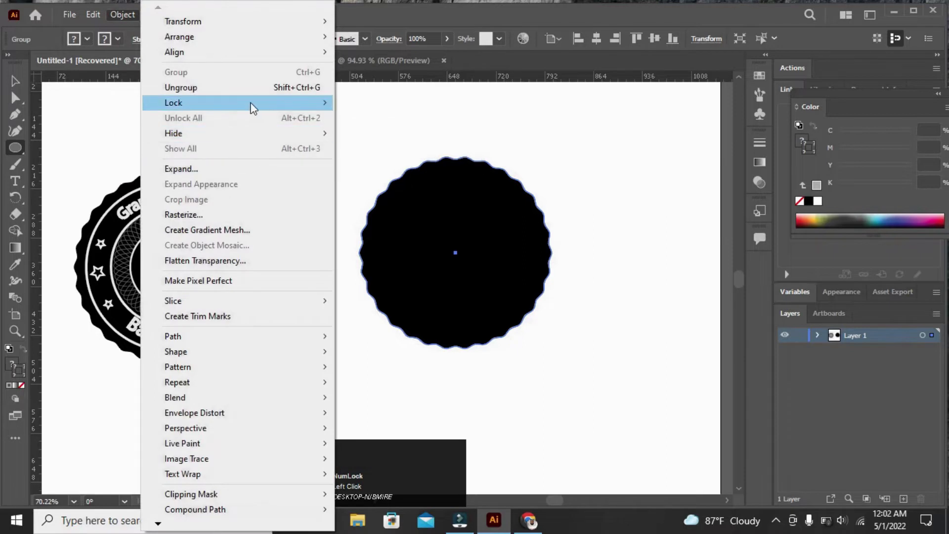
click(261, 108)
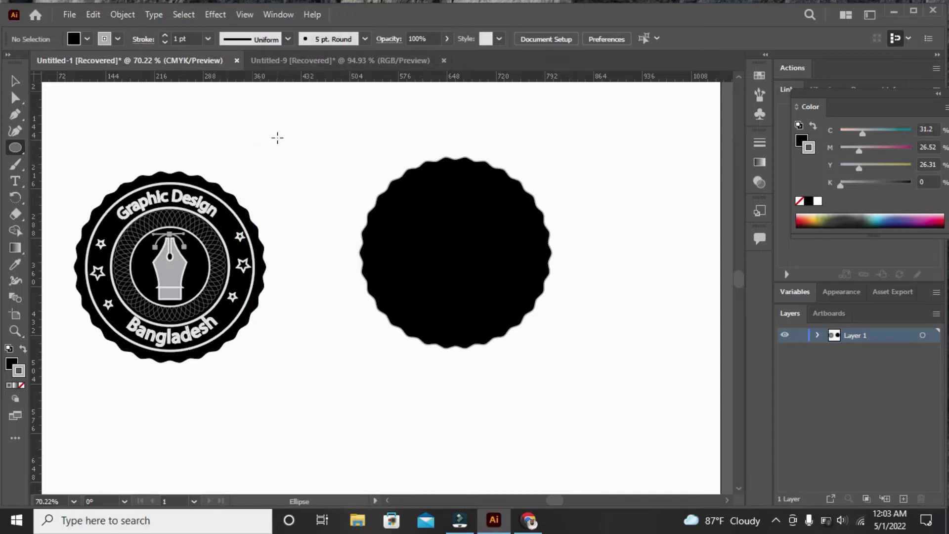
click(10, 371)
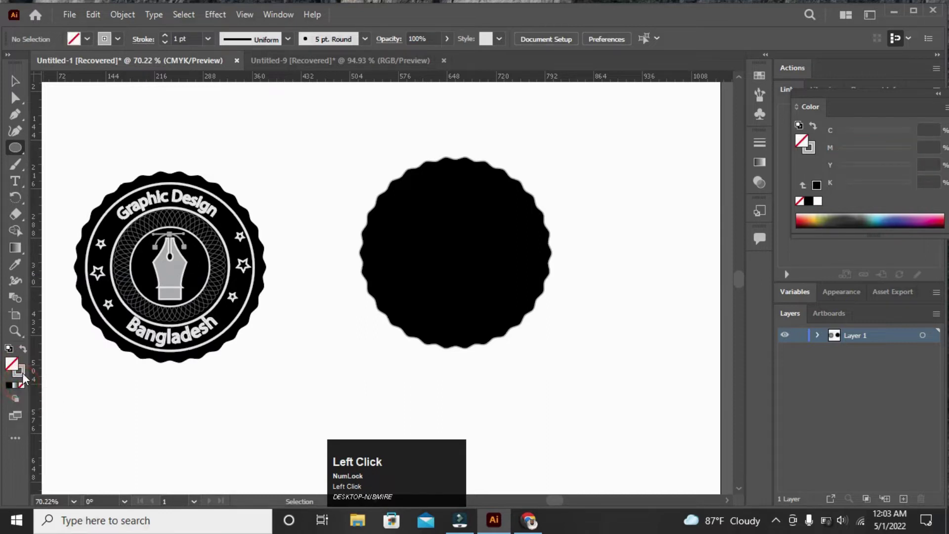
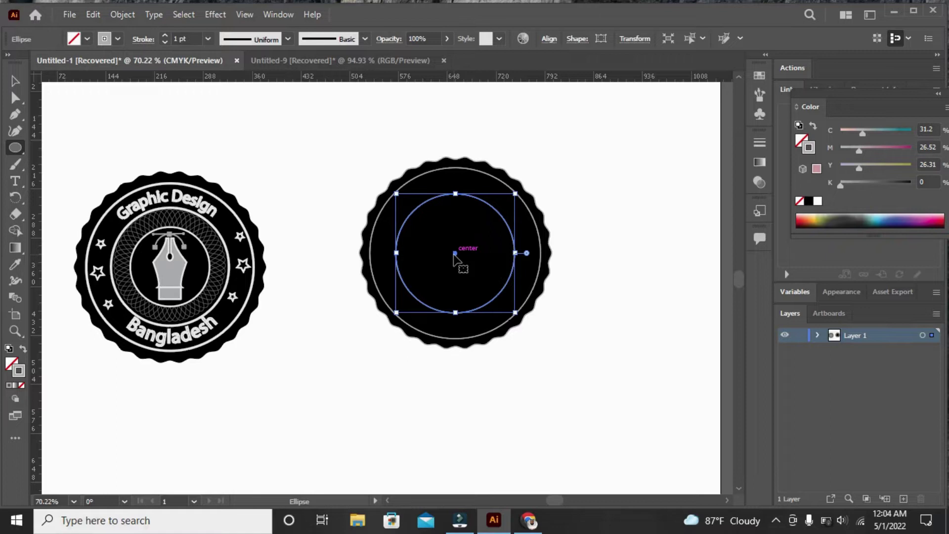
Copy the grey-stroked inner circle drawn inside the badge
key(ctrl+c)
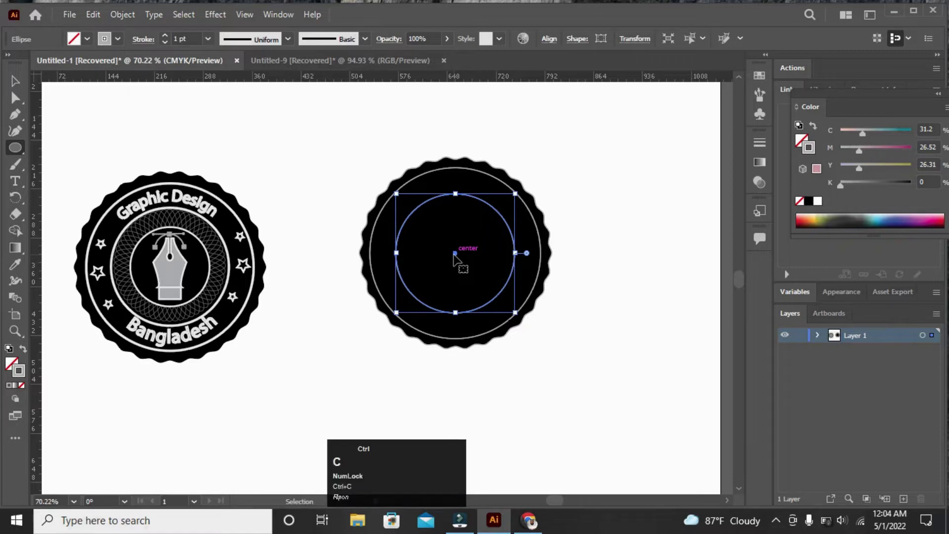
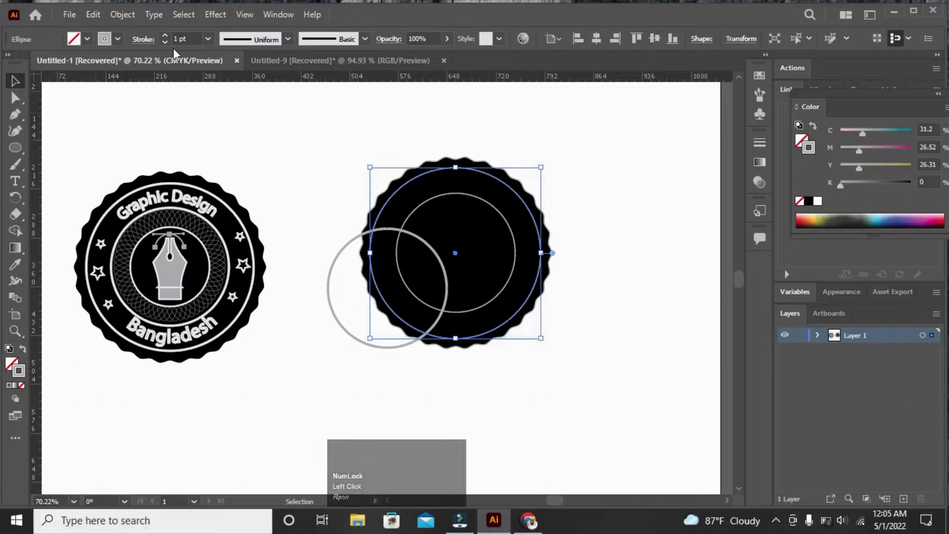
Raise the inner rings' stroke weight to 3 pt
click(169, 39)
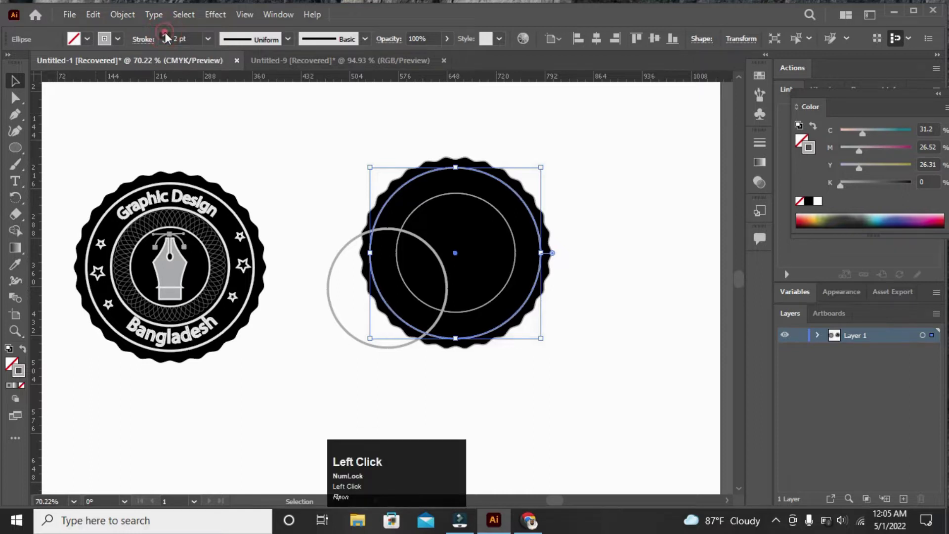
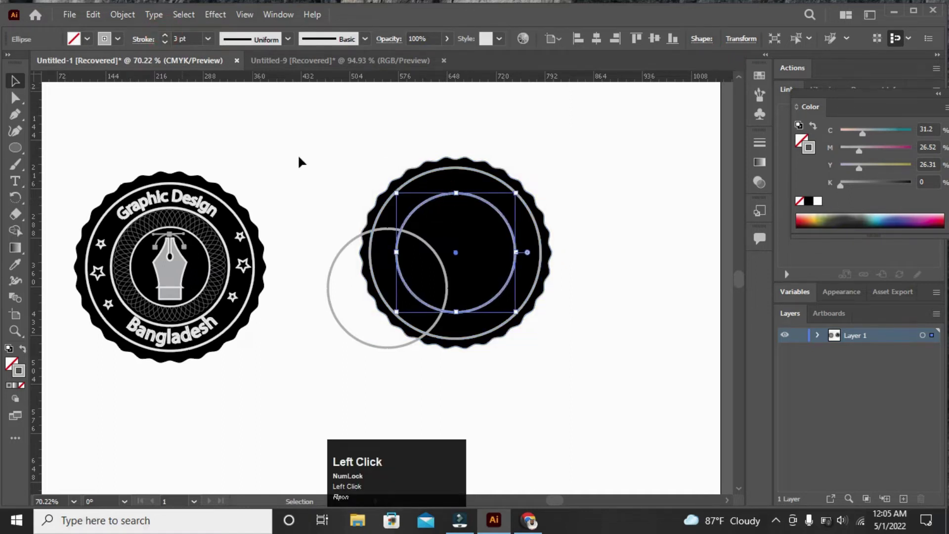
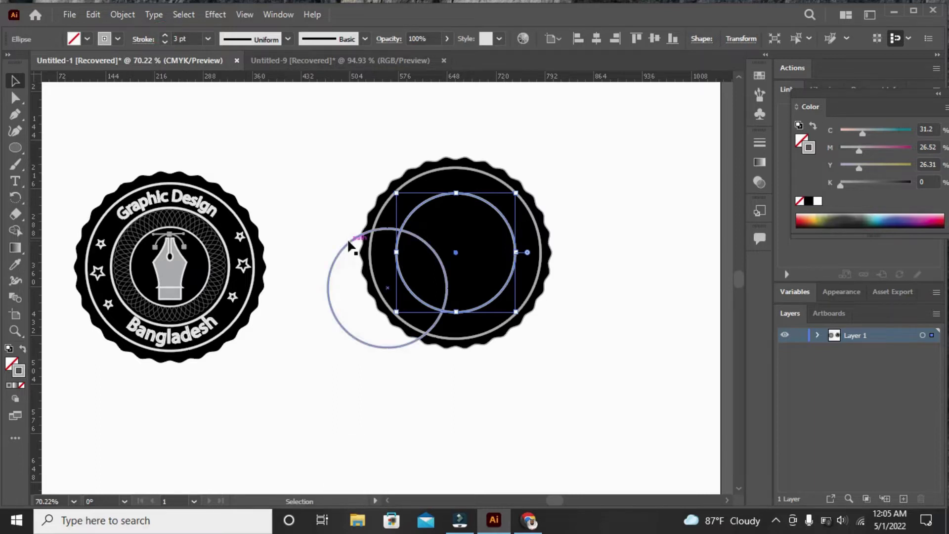
Move the spare circle to the badge's lower right and choose the Type on a Path tool
drag(338, 316, 21, 187)
right_click(21, 187)
click(44, 196)
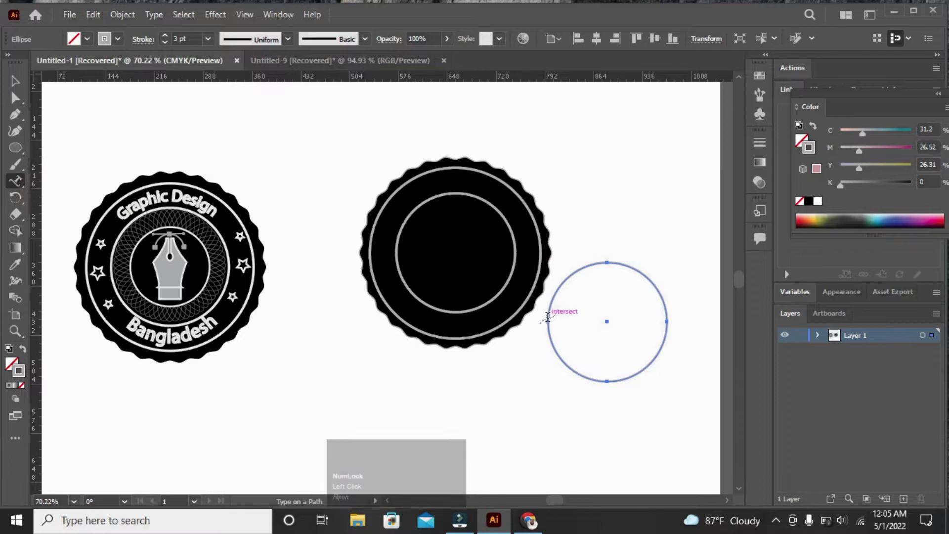
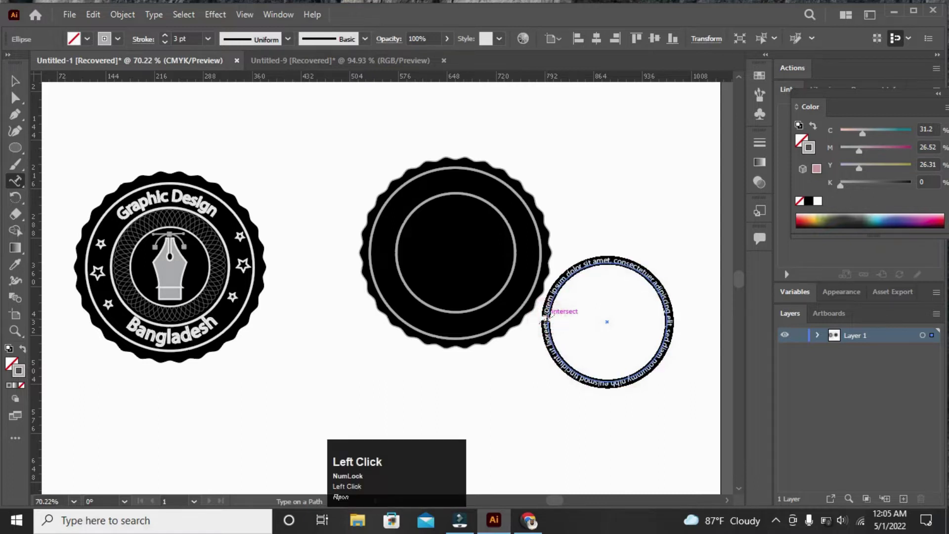
Set the text size and write 'Graphic Design' along the spare circle
click(650, 41)
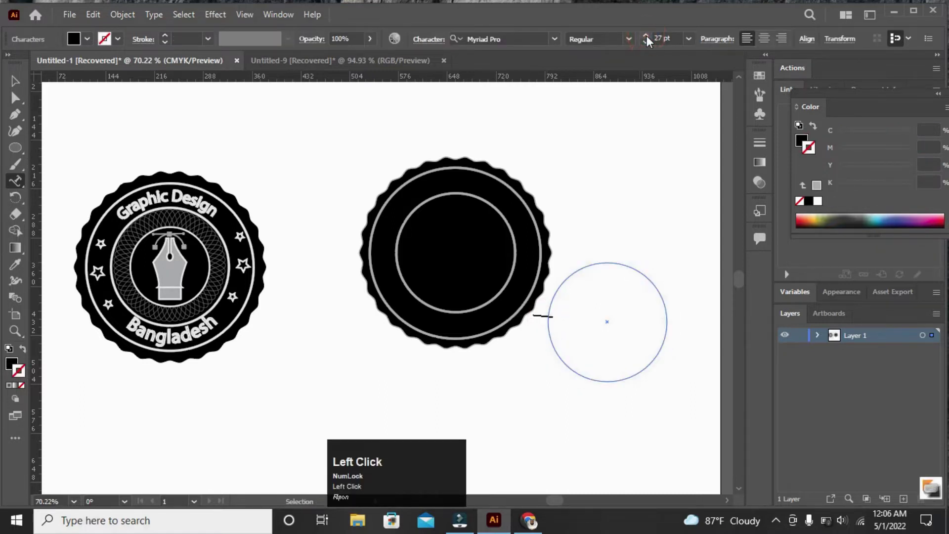
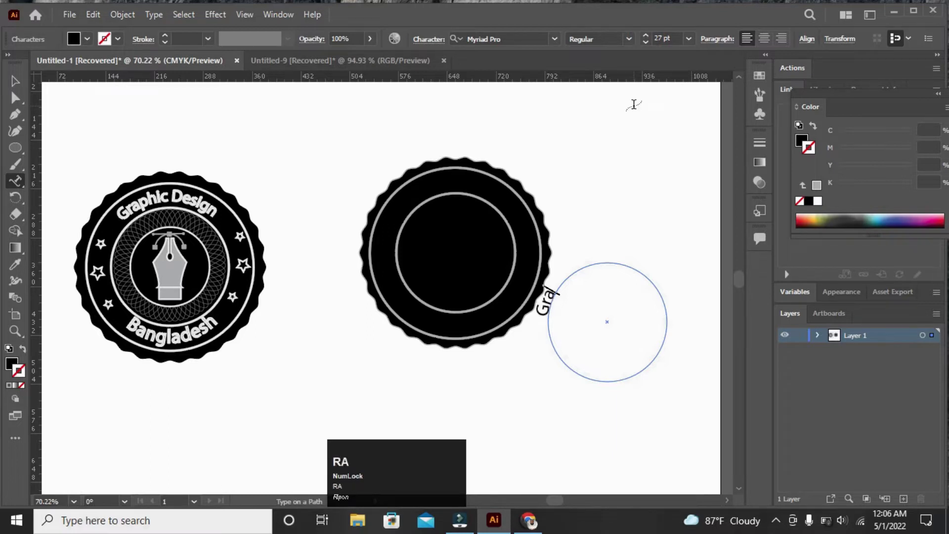
text(ra)
key(p)
text(ph)
key(n)
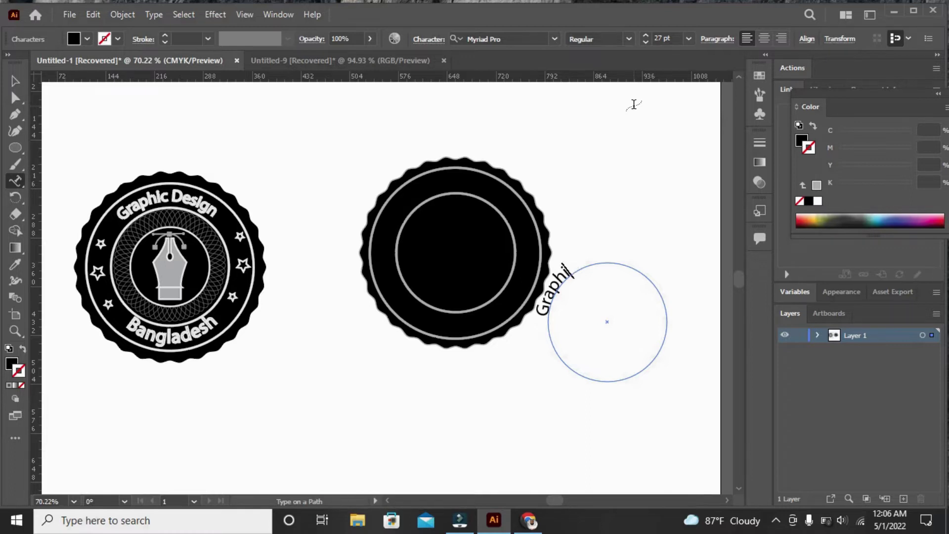
key(c)
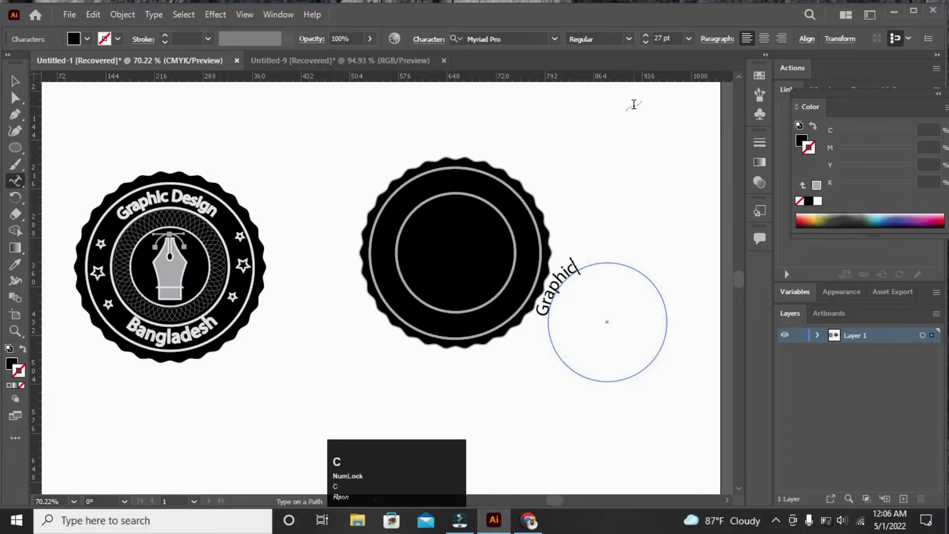
key(space)
key(shift+d)
text(e)
text(sign)
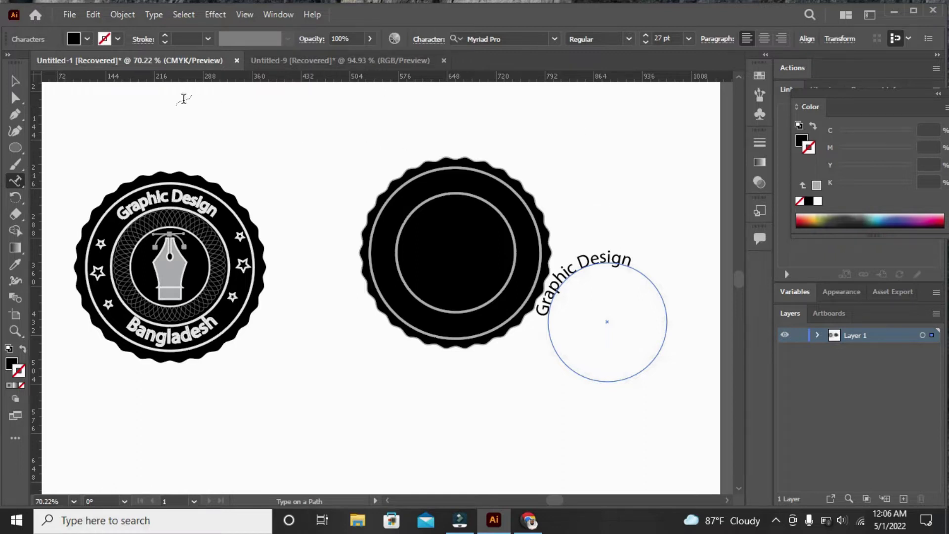
Select the curved Graphic Design text and zoom in on it
click(15, 87)
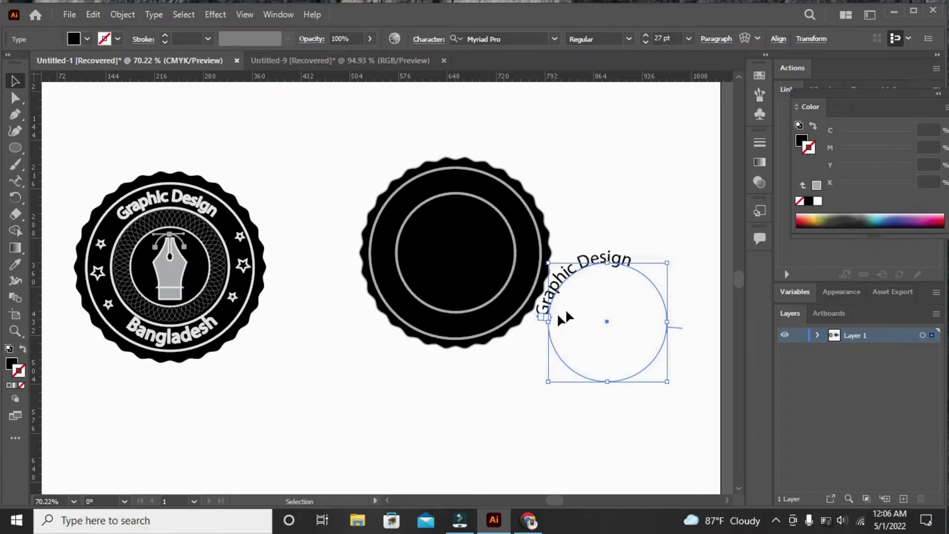
click(469, 334)
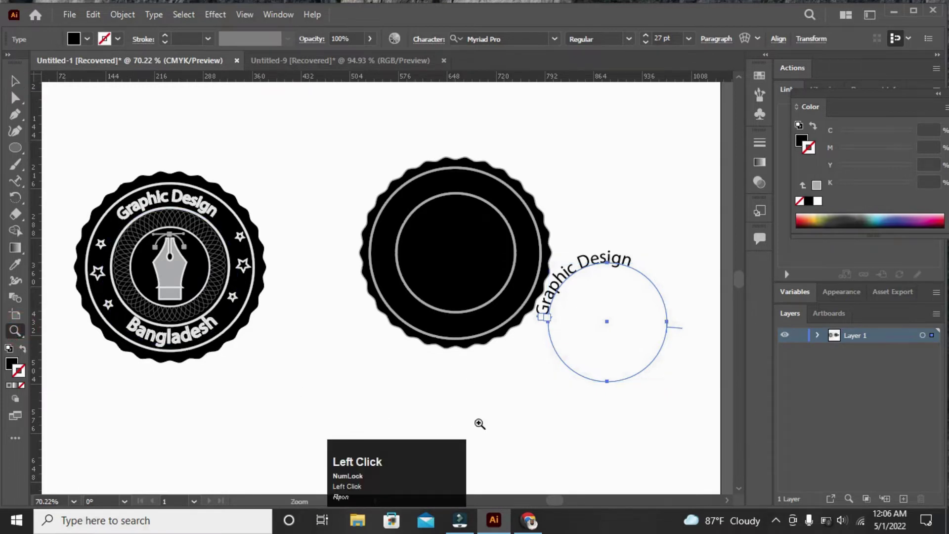
Slide the path-text brackets so 'Graphic Design' arches centred over the circle's top
scroll(up, 3)
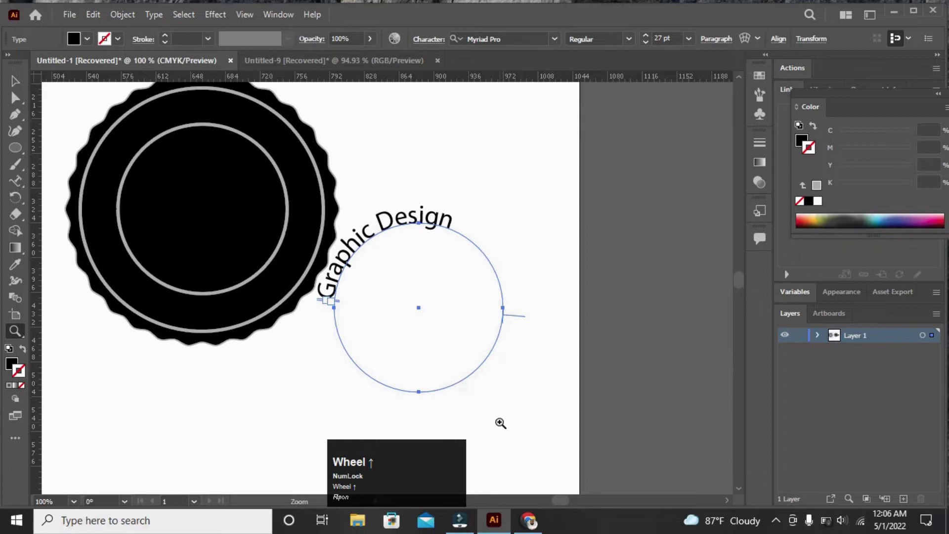
double_click(22, 86)
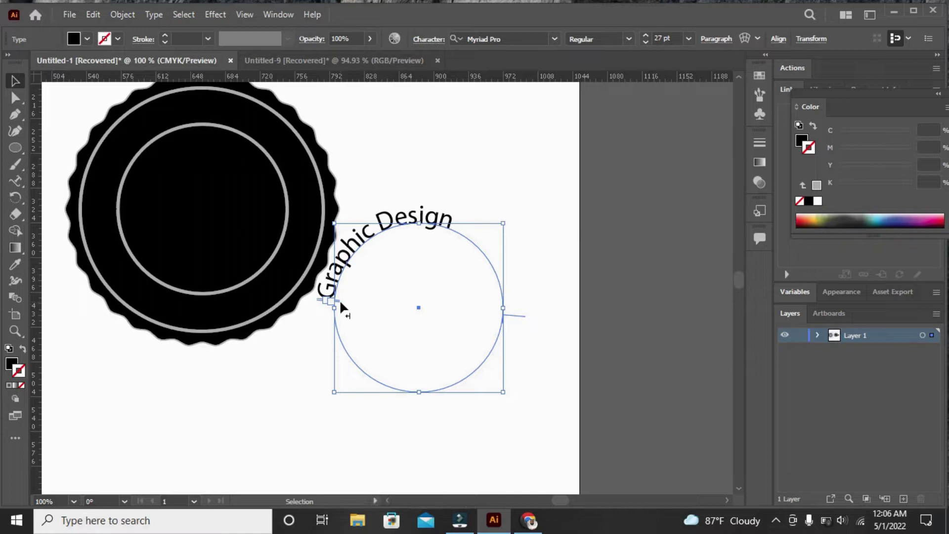
drag(342, 300, 339, 297)
drag(339, 297, 463, 215)
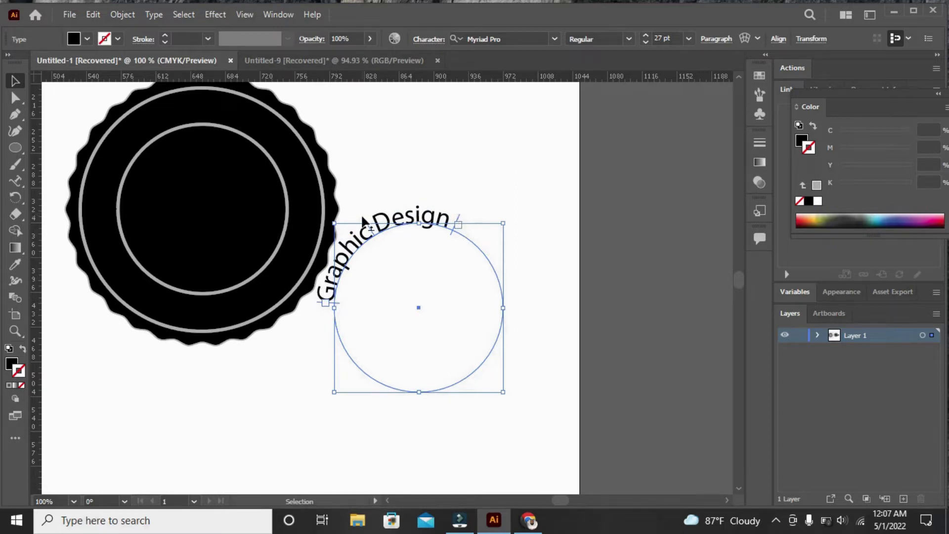
drag(367, 219, 476, 237)
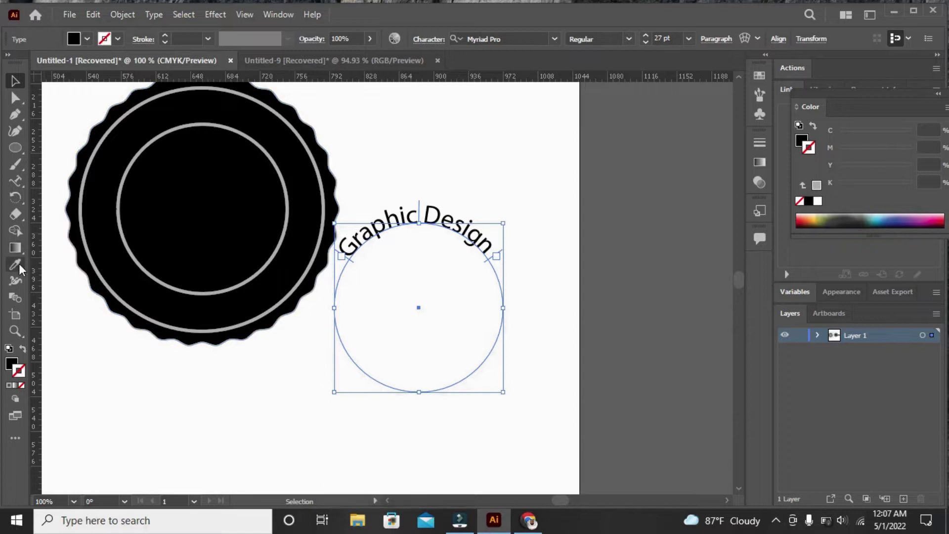
Sample the rings' grey onto the text with the Eyedropper and set its stroke to 2 pt
click(24, 270)
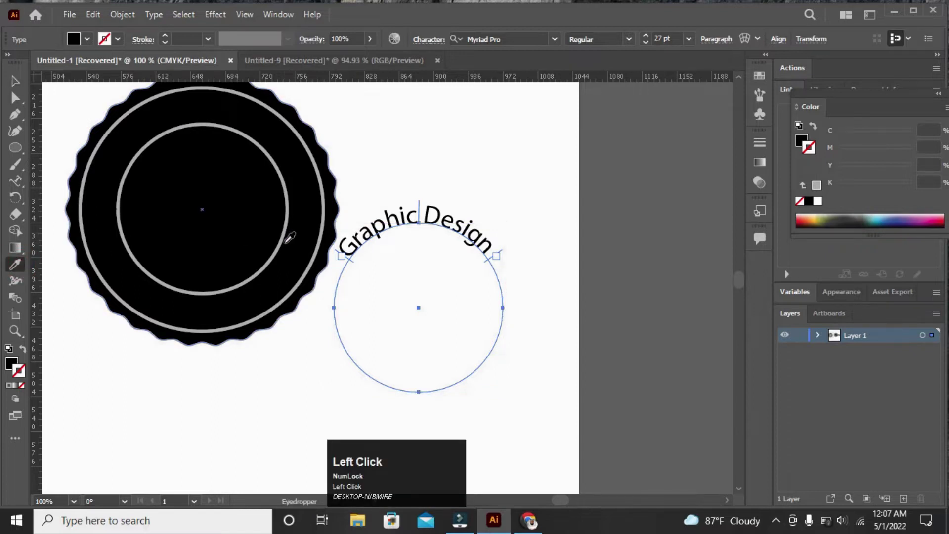
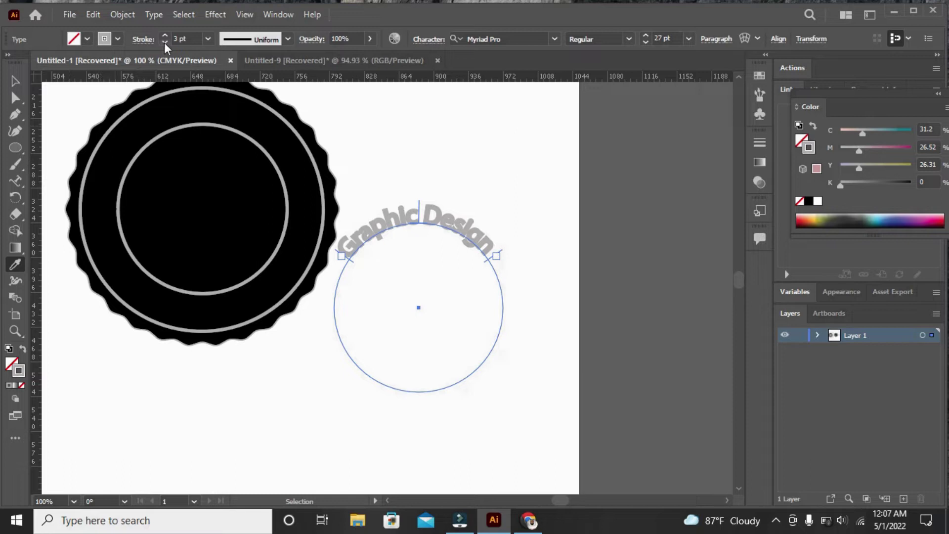
click(169, 49)
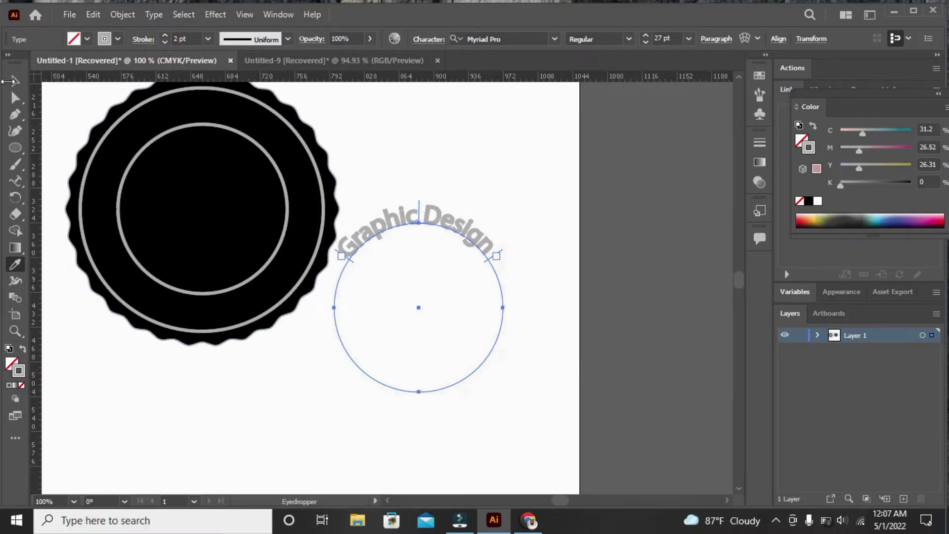
Snap the text circle to the badge centre, deselect, and Alt-duplicate the inner circle beside it
click(22, 79)
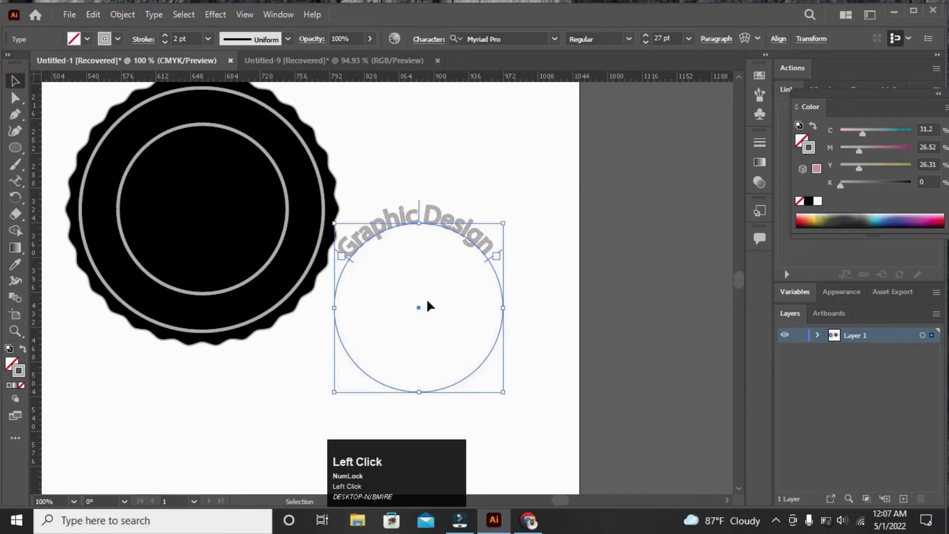
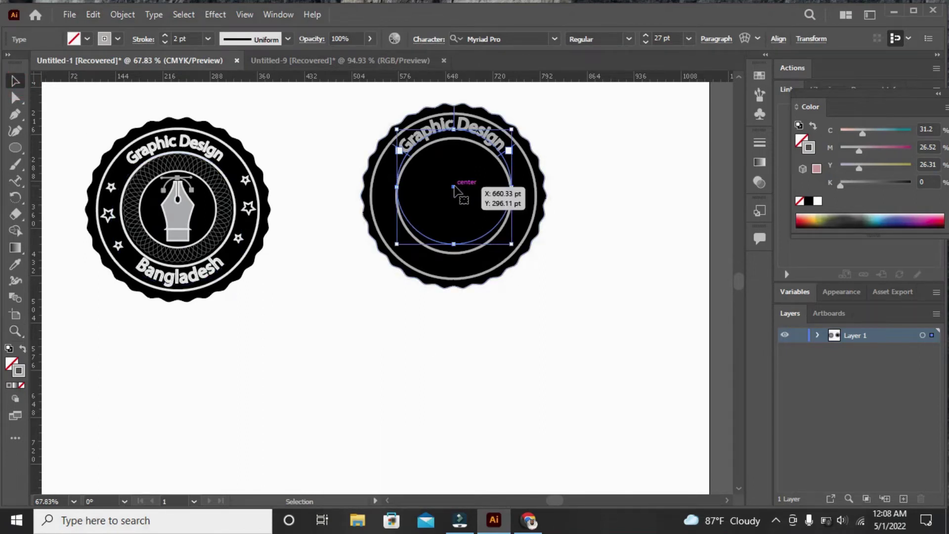
click(649, 235)
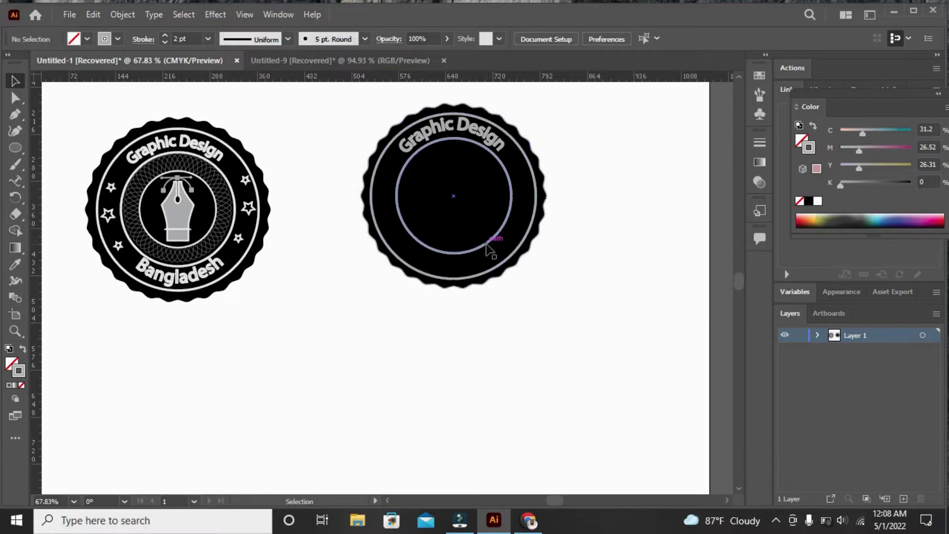
key(alt+Num_Lock)
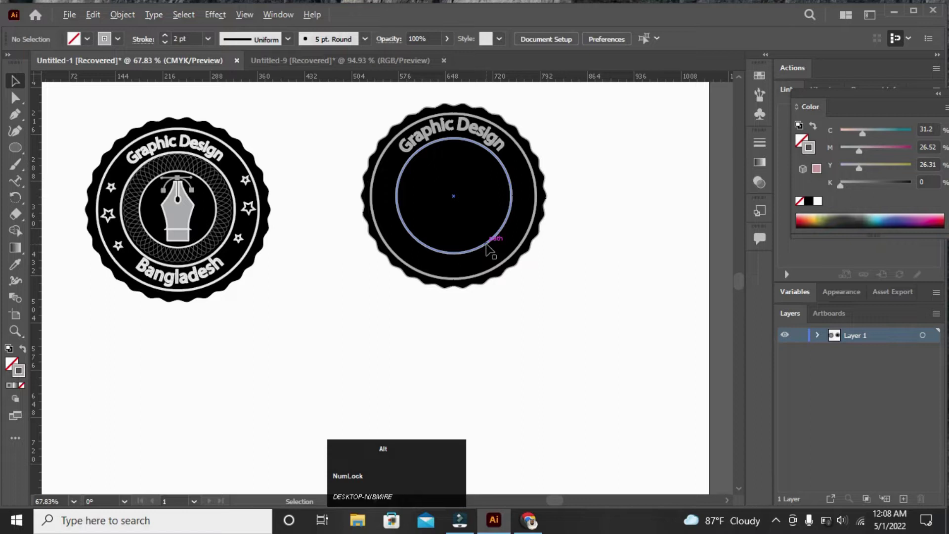
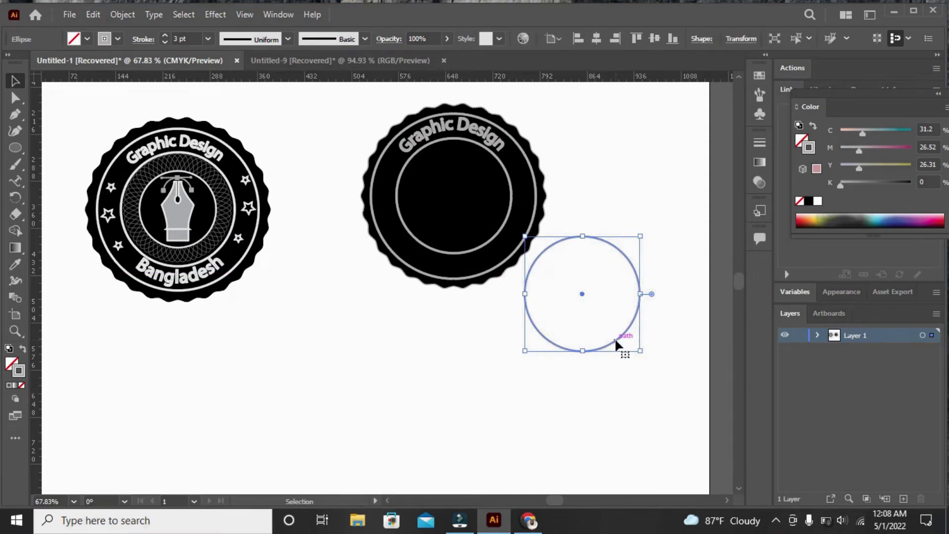
Write 'Bangladesh' along the copied circle with the Type on a Path tool
click(19, 184)
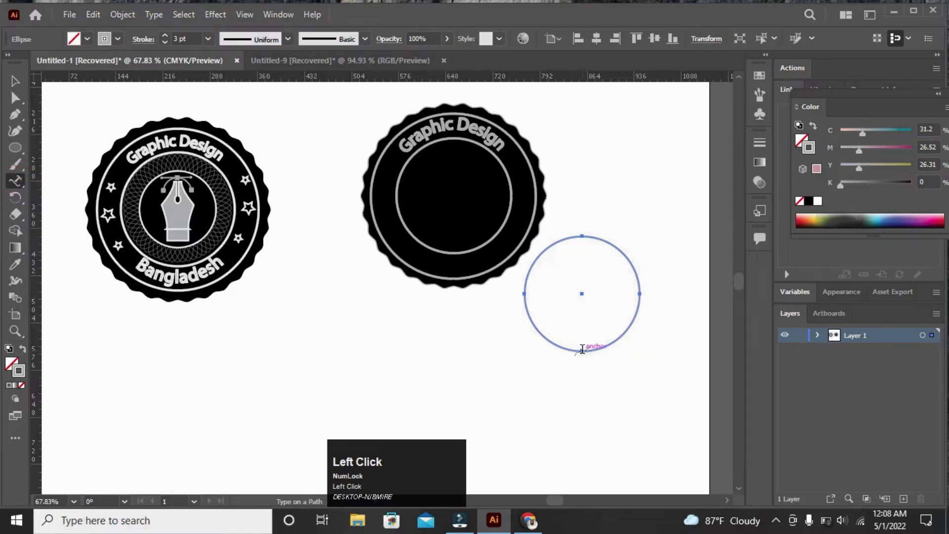
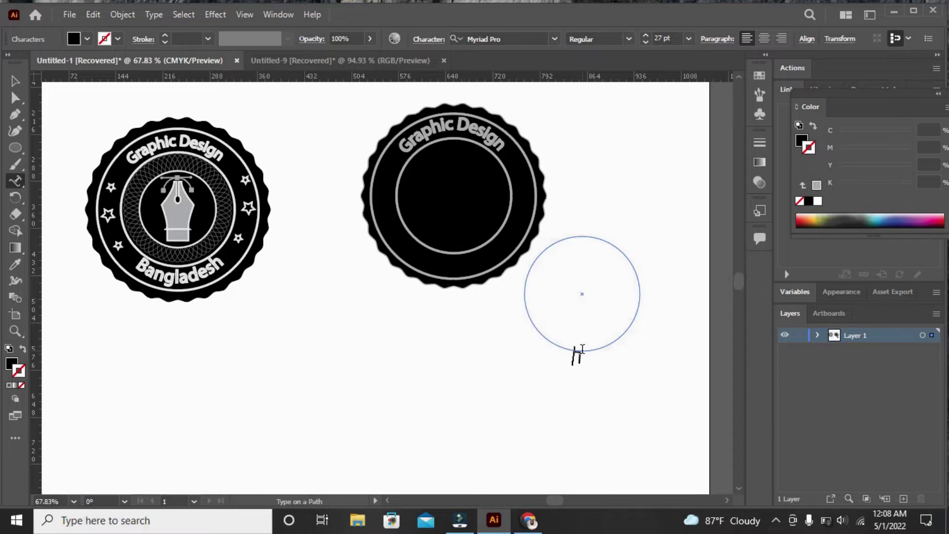
key(shift+b)
key(shift+b)
text(ang)
text(lade)
text(sh)
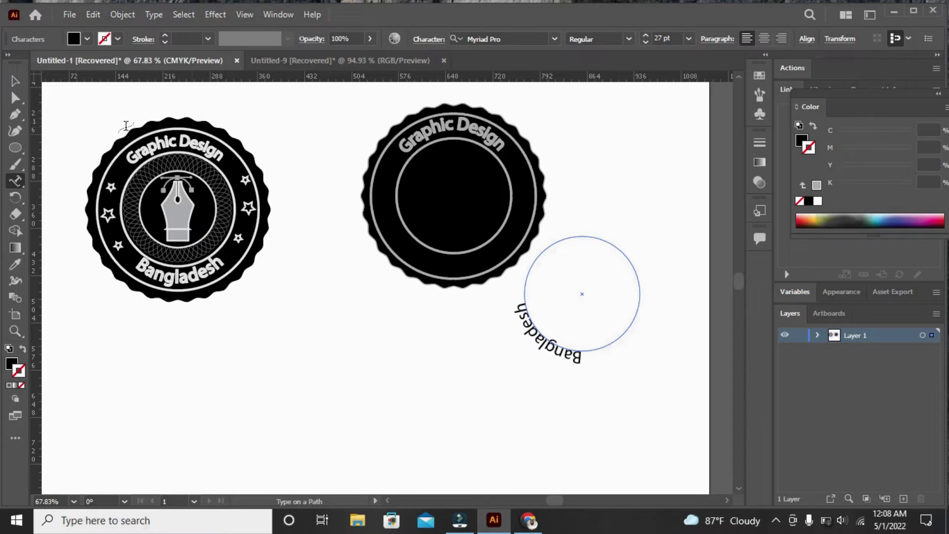
click(20, 90)
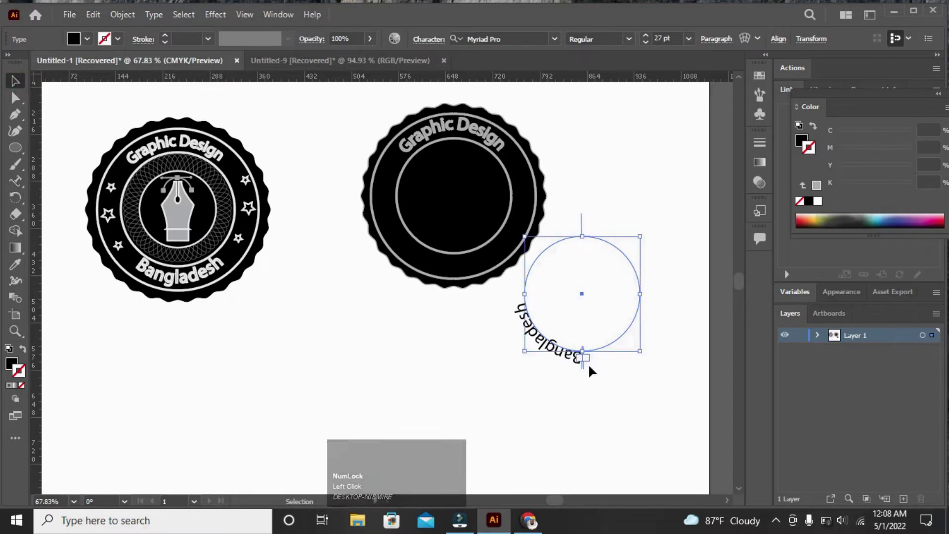
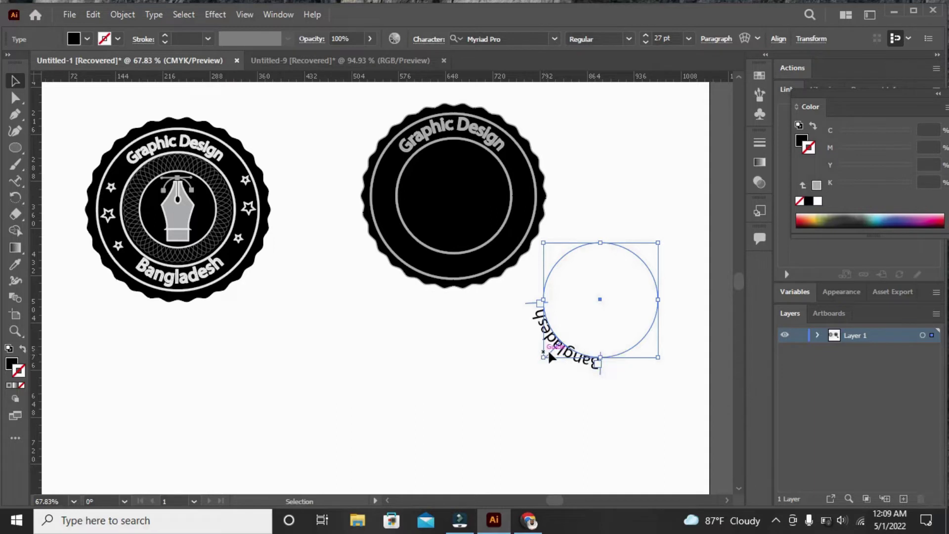
Flip Bangladesh to the circle's inner bottom side and sample the Graphic Design grey onto it
drag(551, 350, 655, 402)
double_click(655, 402)
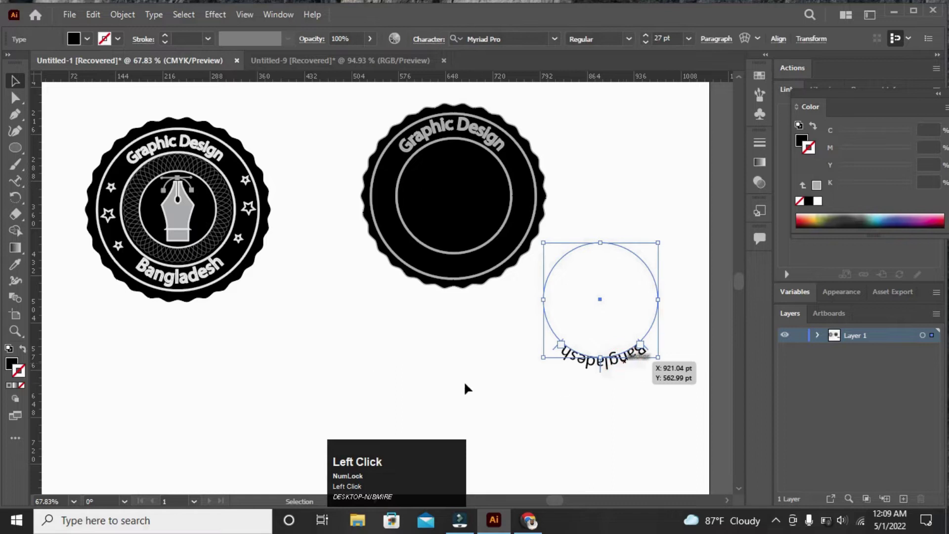
click(23, 269)
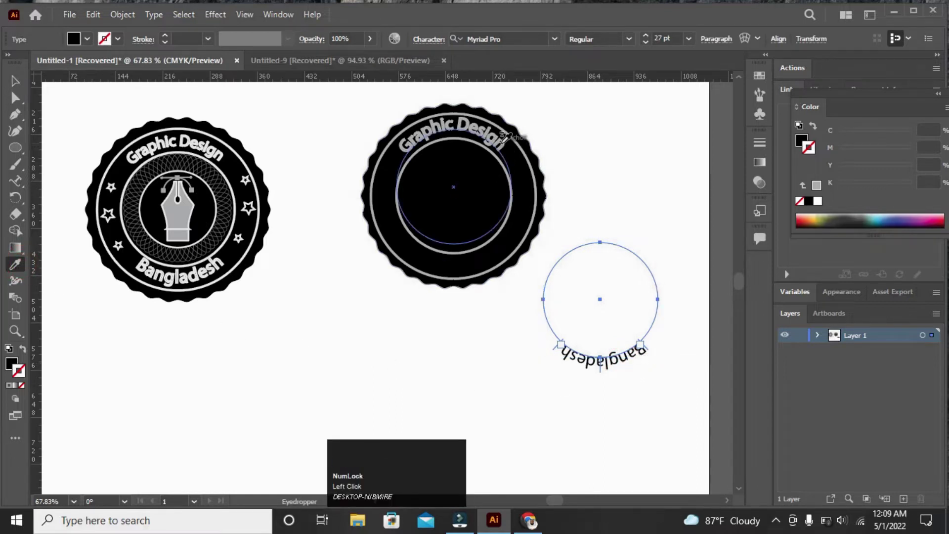
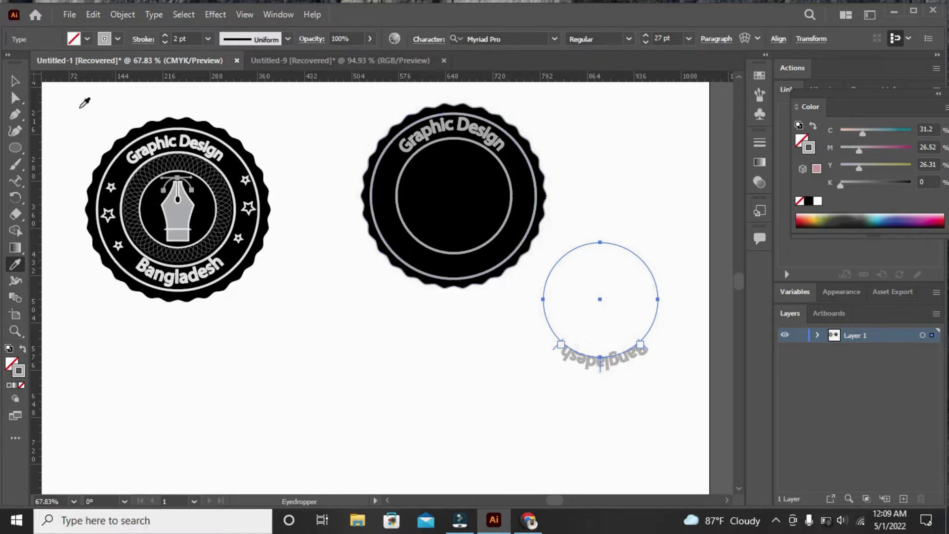
Select the Bangladesh text circle and snap it to the badge centre along the inside bottom
click(17, 83)
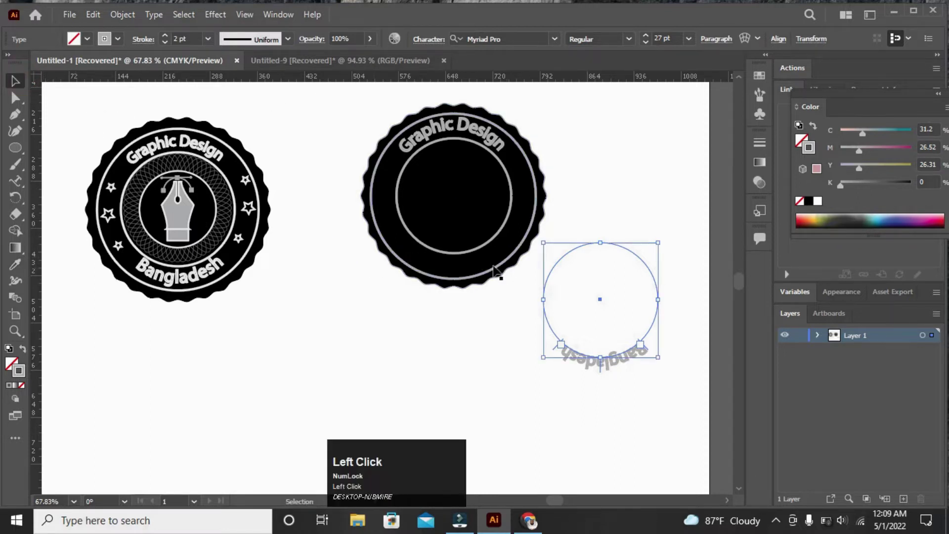
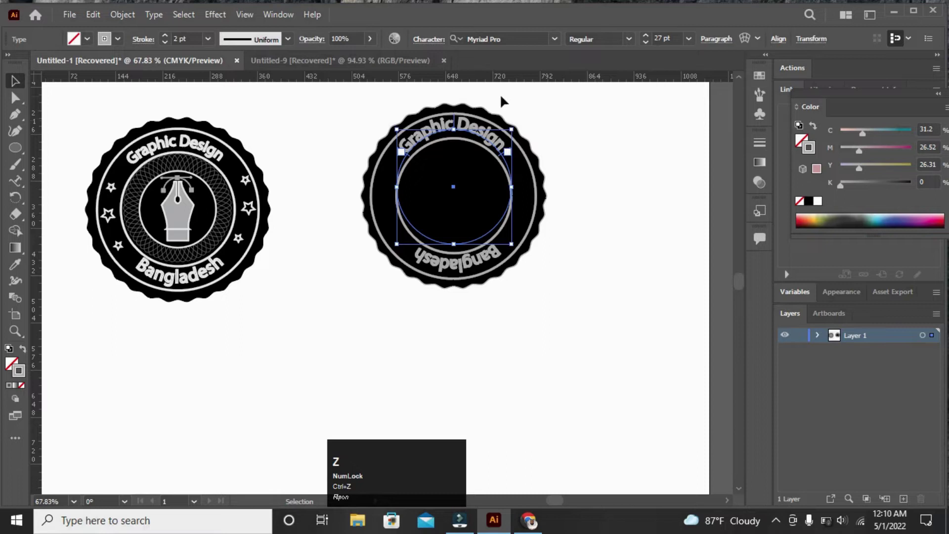
Frame the second badge and choose the Star tool to draw small outlined stars in its left ring
click(292, 119)
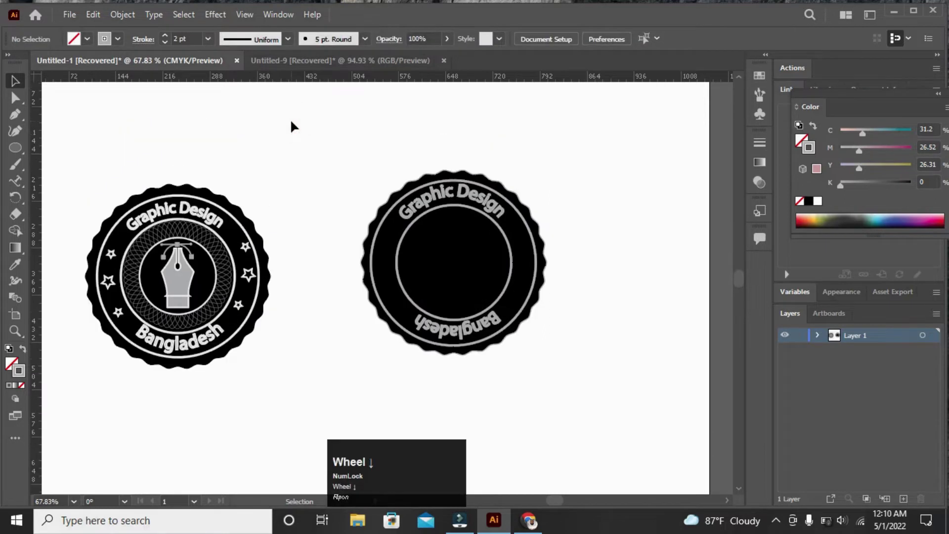
scroll(down, 3)
drag(398, 132, 587, 375)
right_click(587, 375)
click(621, 261)
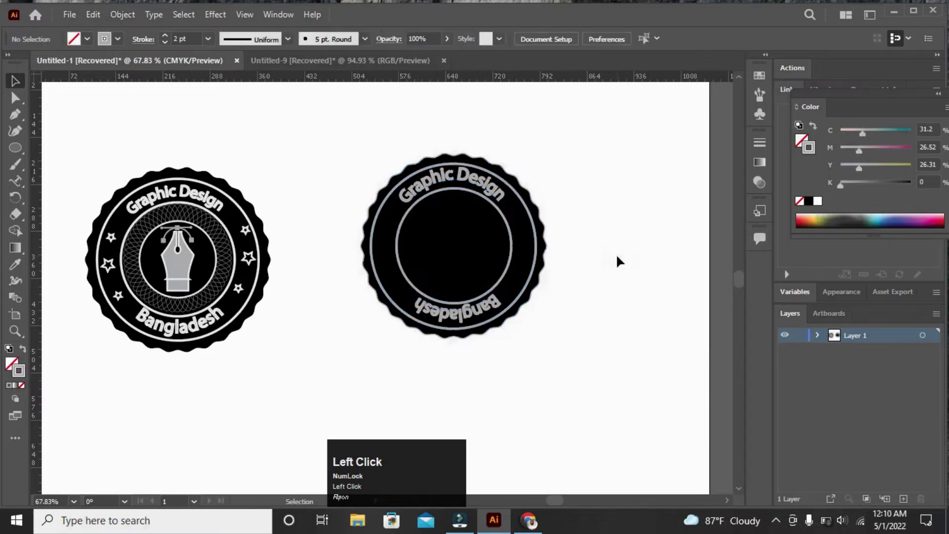
right_click(21, 143)
click(21, 153)
right_click(21, 153)
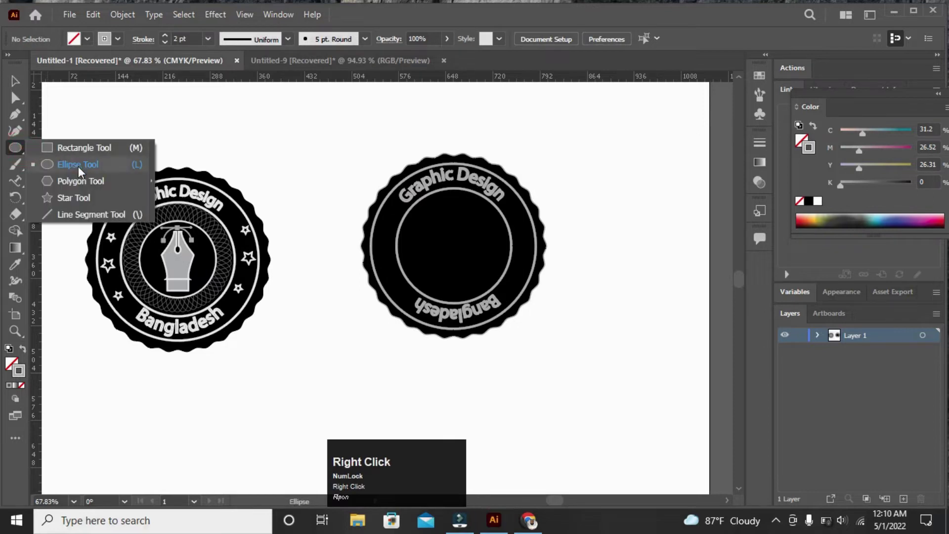
click(73, 200)
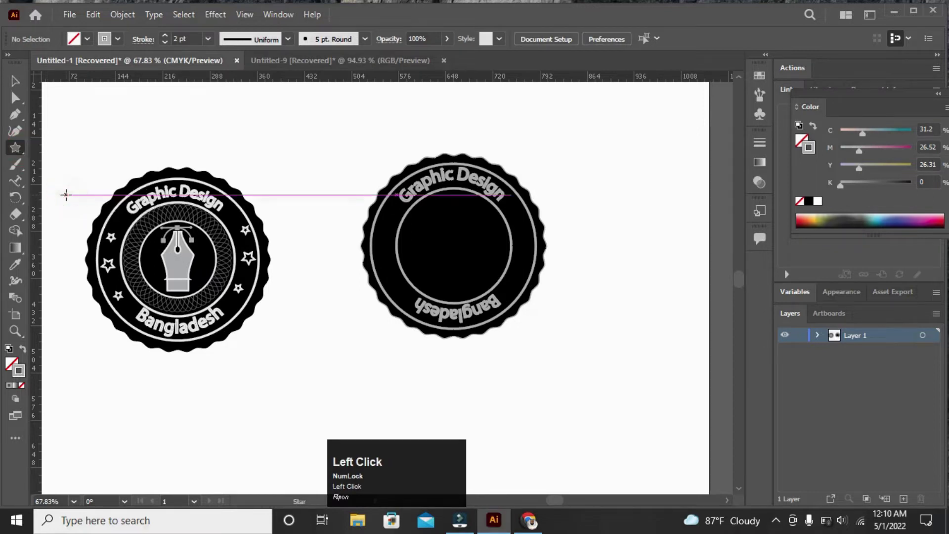
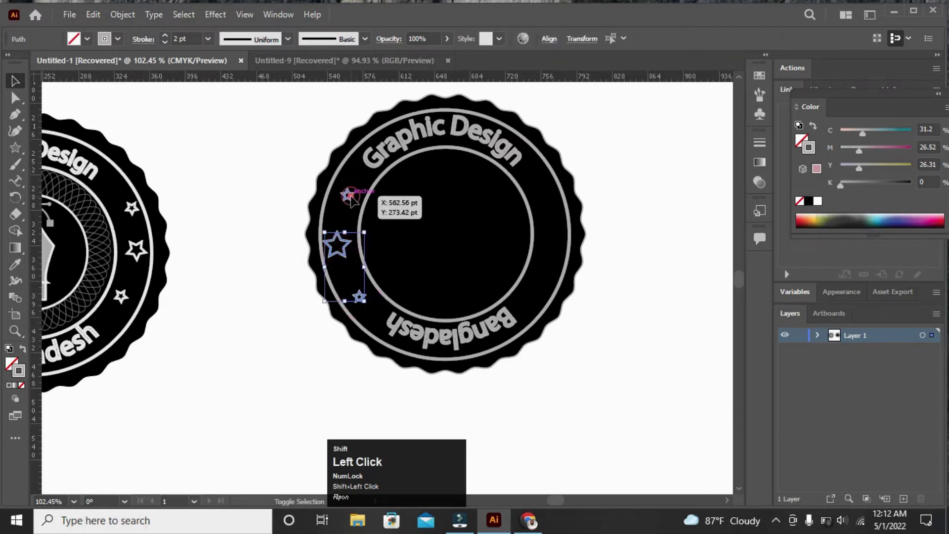
Reflect the stars as a Vertical copy and centre the stars group horizontally on the badge
right_click(225, 174)
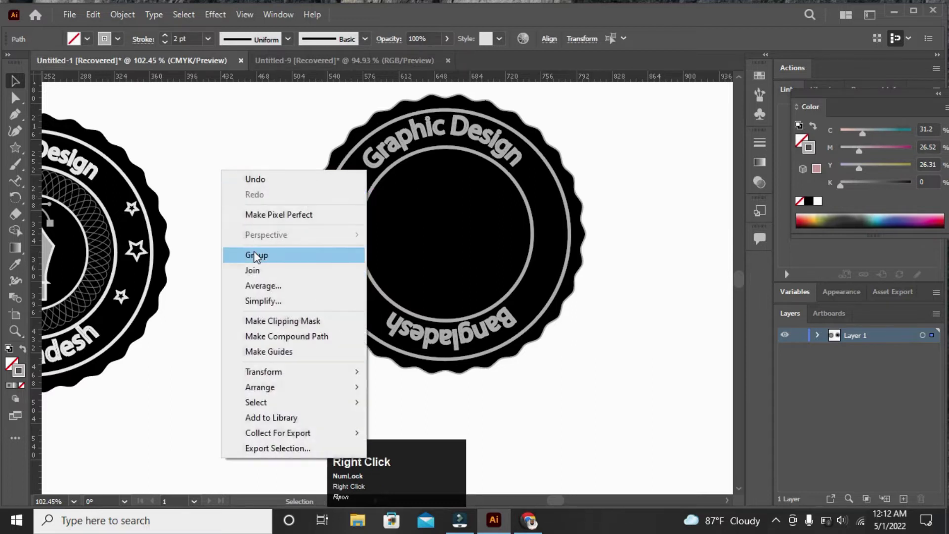
drag(257, 258, 351, 248)
right_click(350, 248)
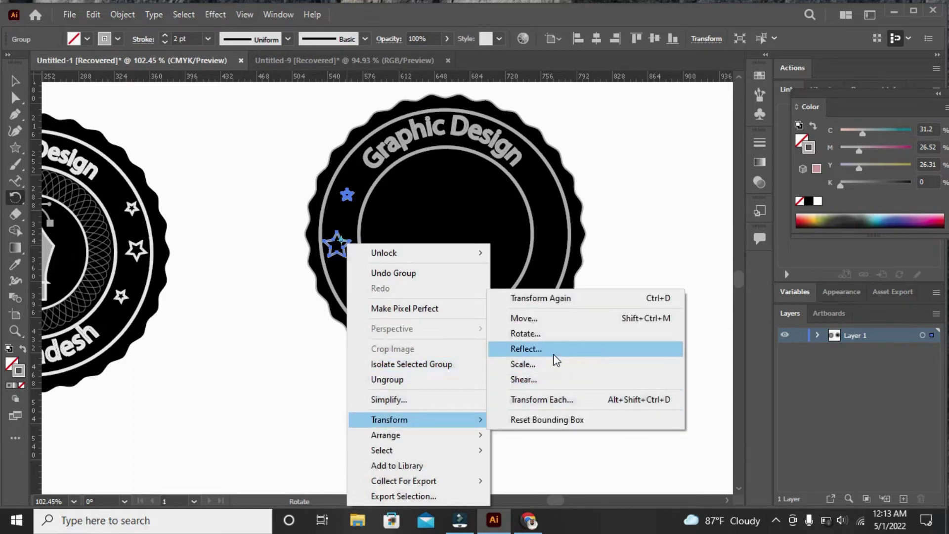
click(562, 357)
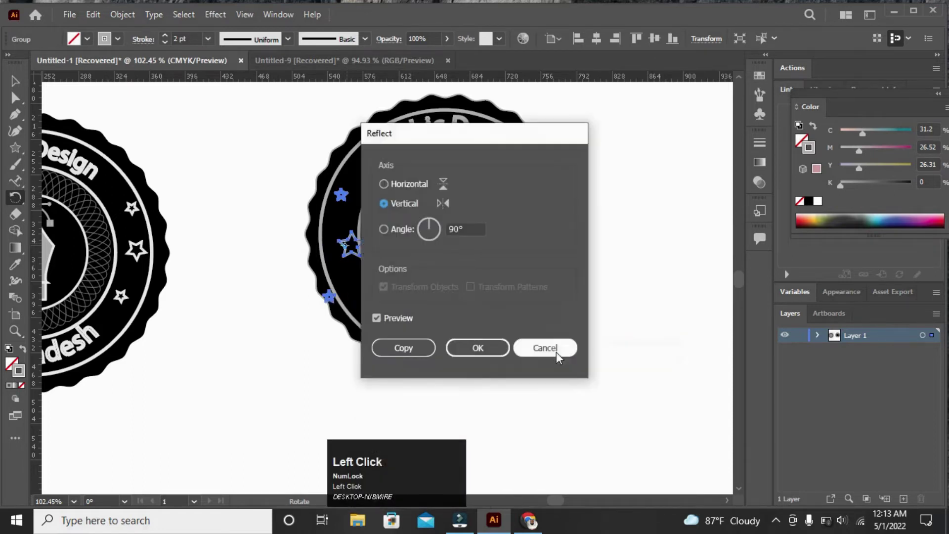
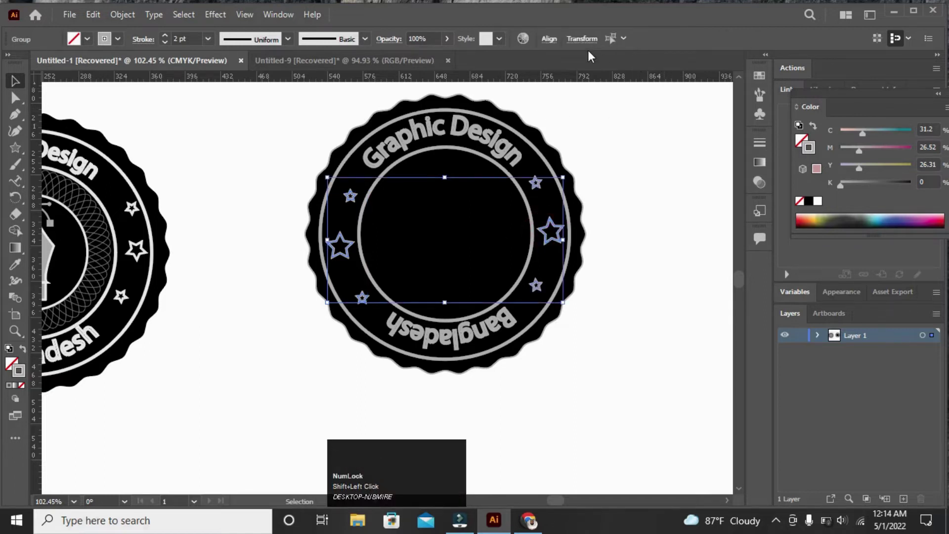
click(612, 39)
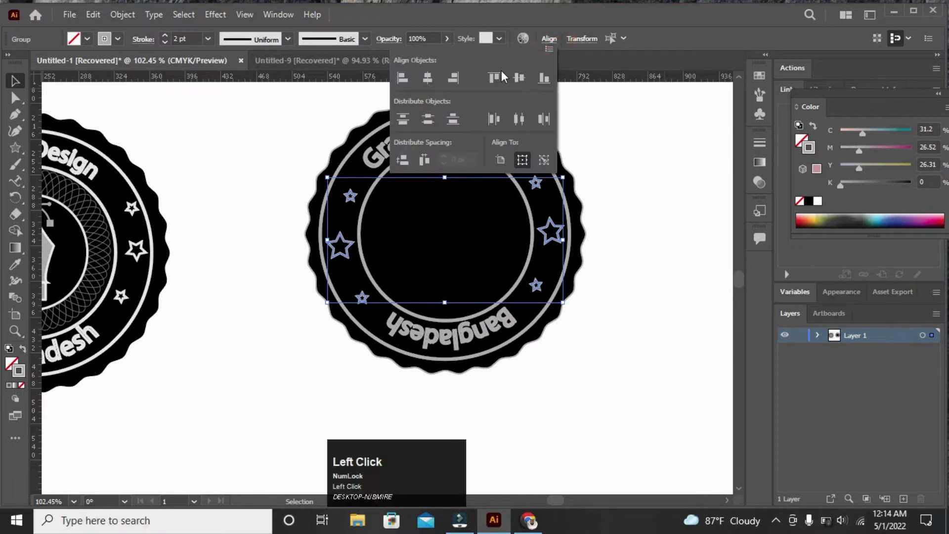
double_click(517, 82)
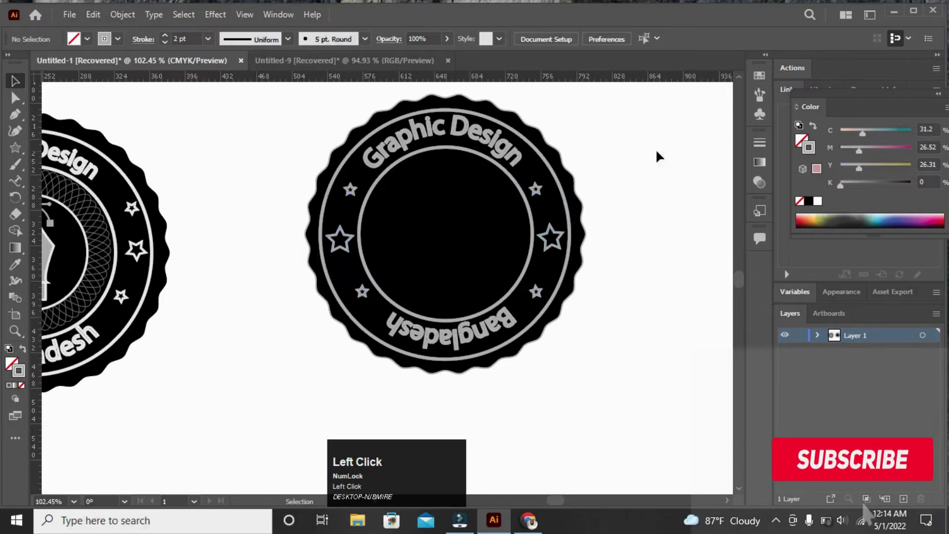
Ungroup the star ring and zoom out so the reference badge shows beside the new one
click(562, 193)
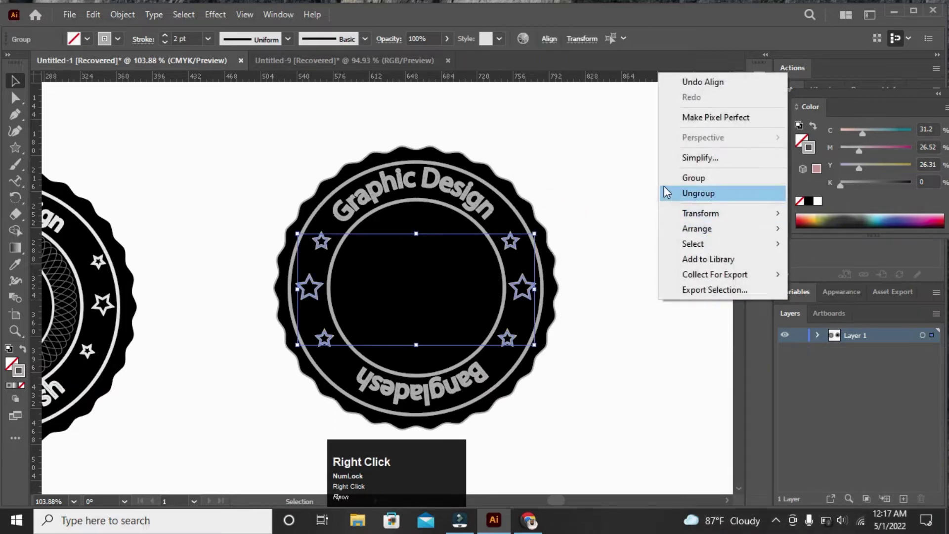
click(667, 184)
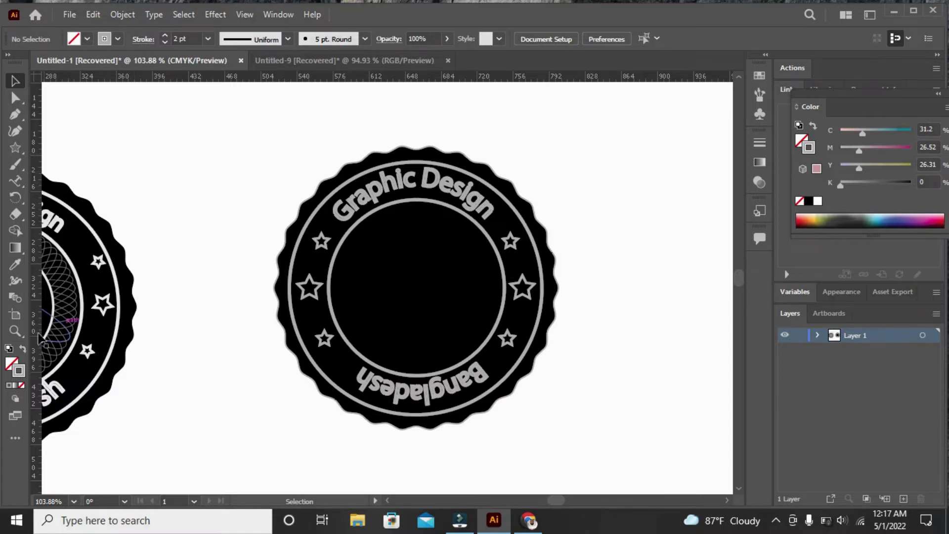
drag(27, 338, 21, 157)
right_click(21, 157)
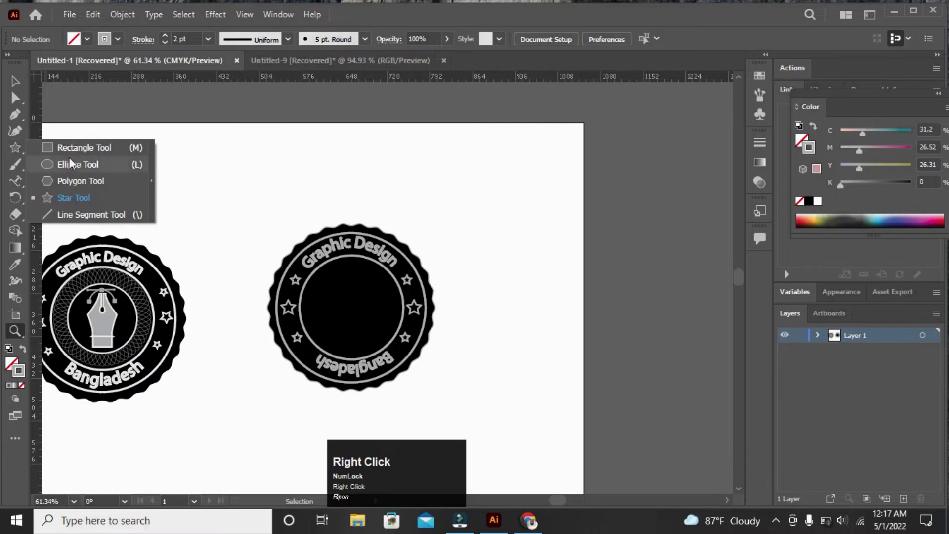
Draw a tall thin 0.5 pt ellipse and rotate-copy it repeatedly with Ctrl+D into a rosette
click(77, 166)
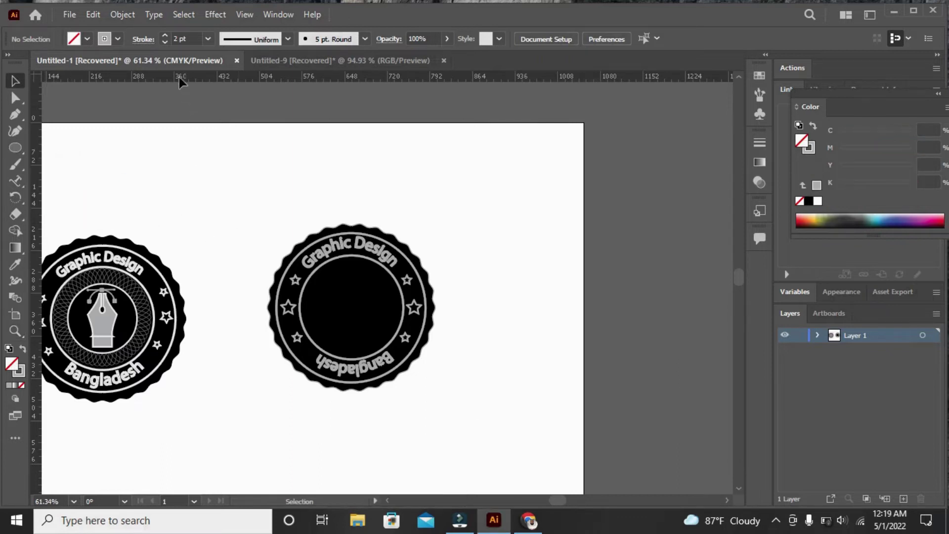
click(168, 46)
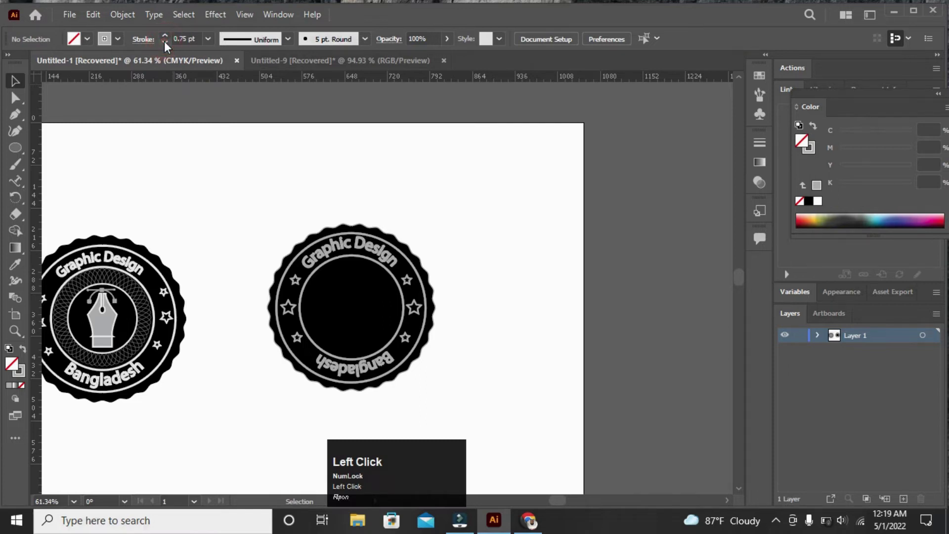
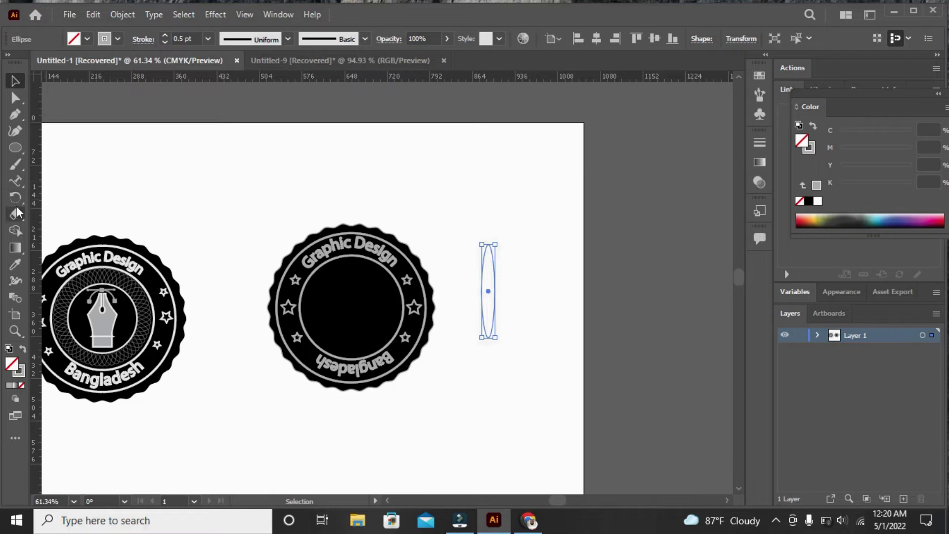
click(17, 202)
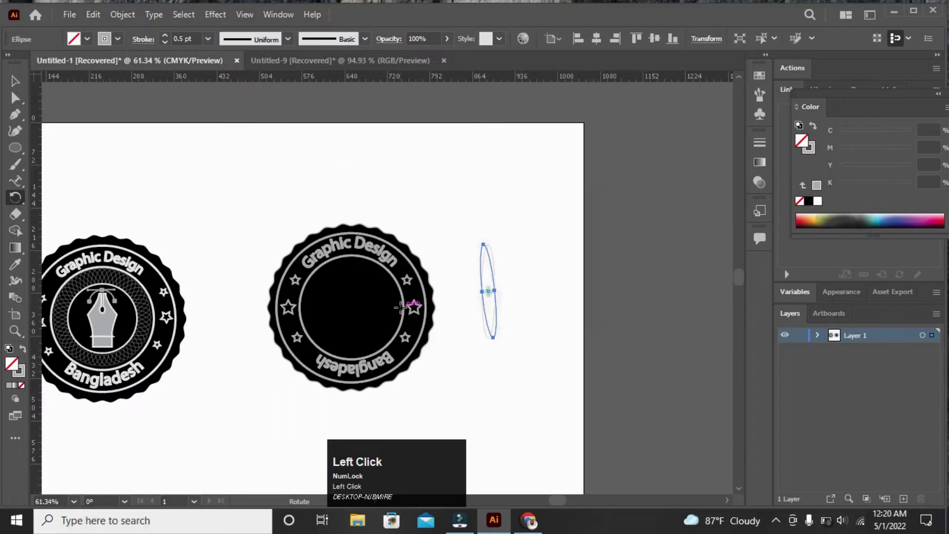
key(ctrl+d)
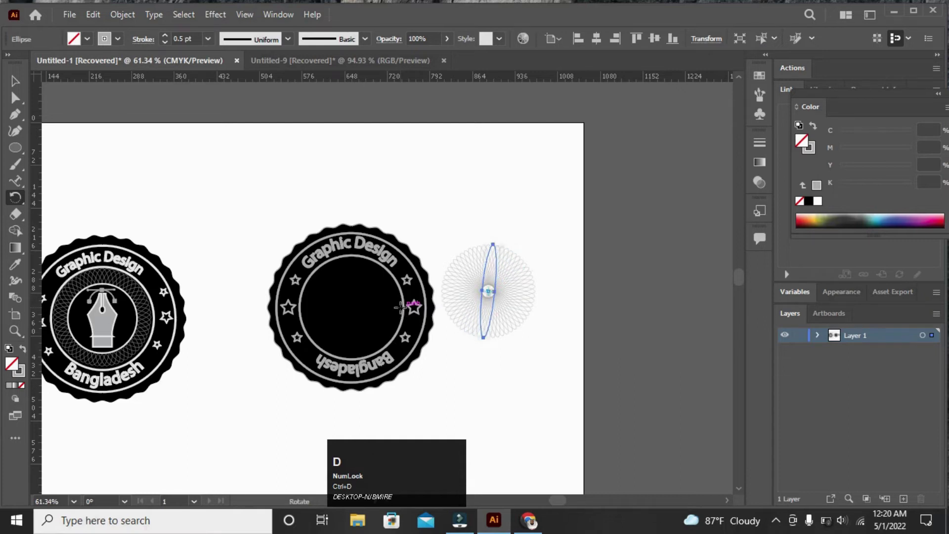
Select all the rotated ellipses, group them and move the rosette into the badge centre
click(15, 80)
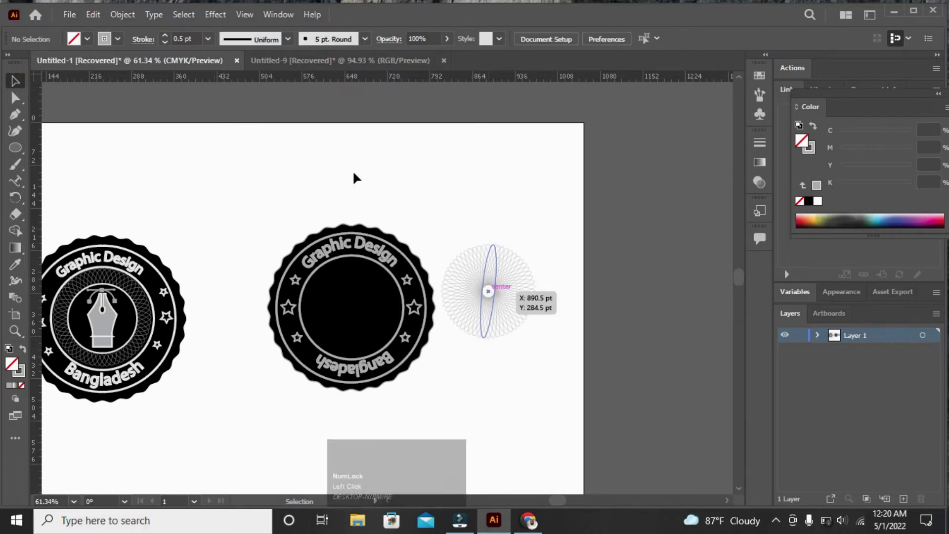
drag(434, 219, 510, 400)
right_click(511, 400)
drag(562, 196, 194, 230)
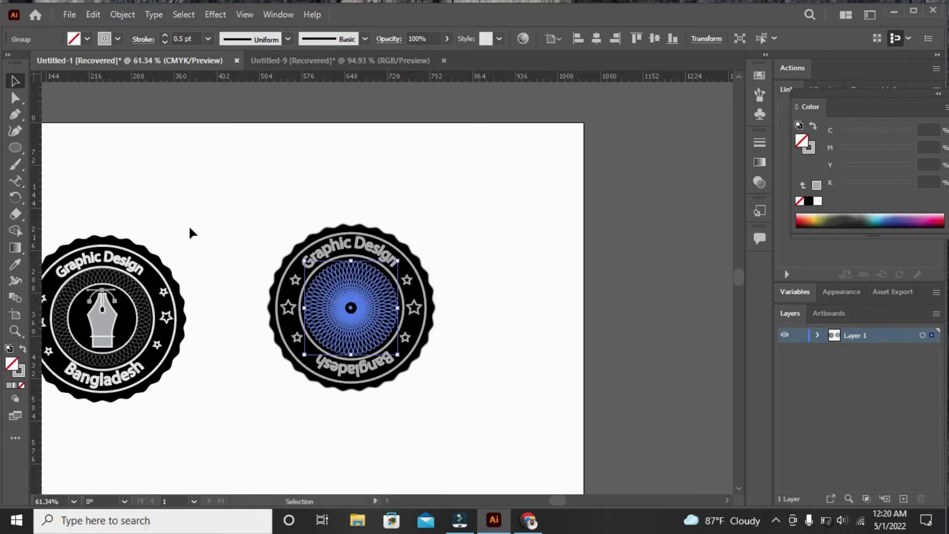
click(195, 230)
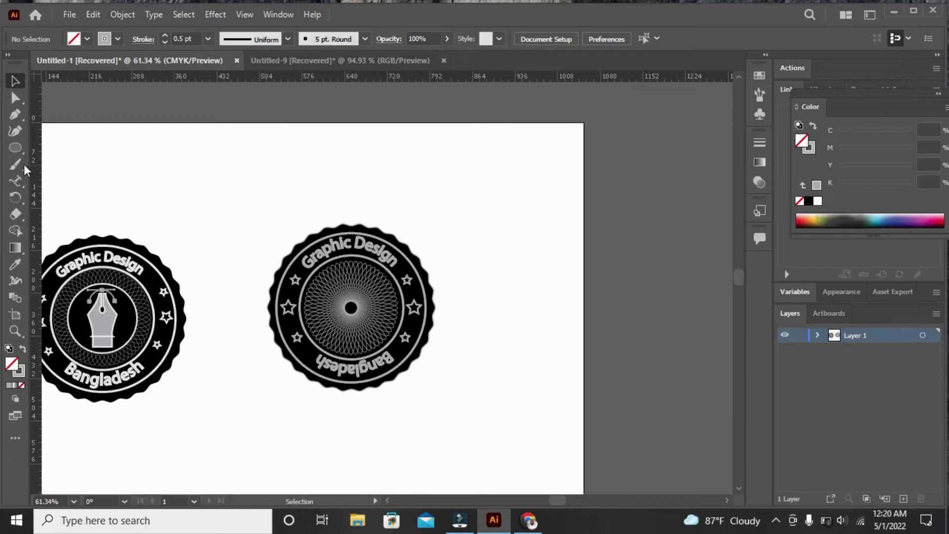
Draw a circle and set its fill to black in the Color Picker
click(27, 153)
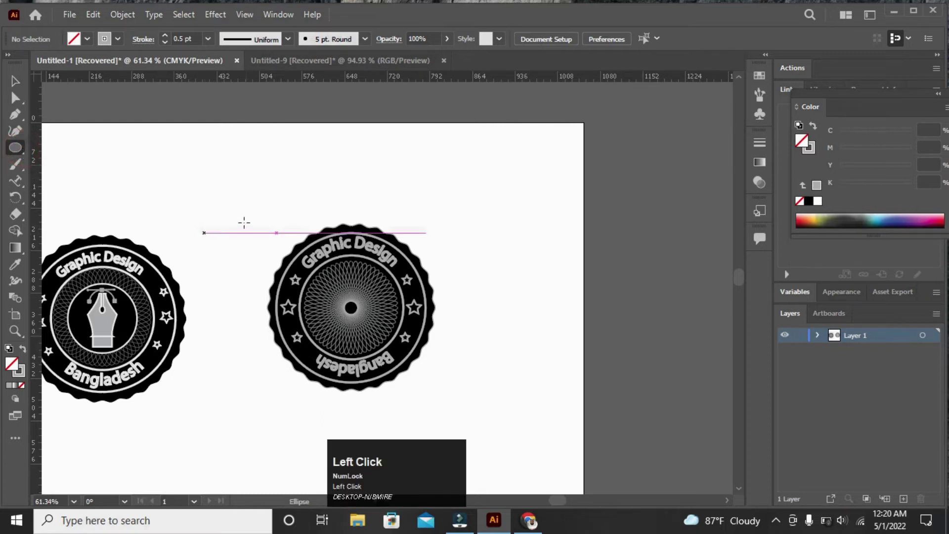
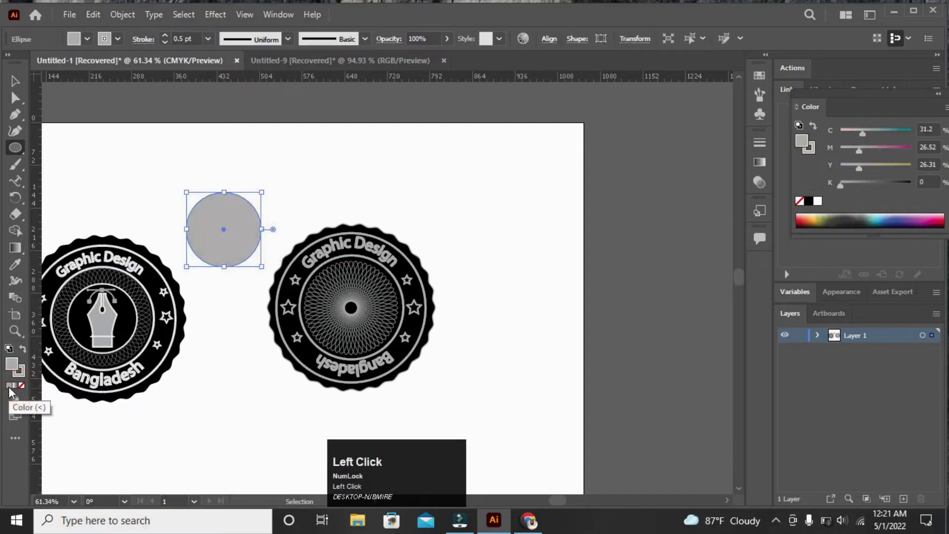
right_click(12, 367)
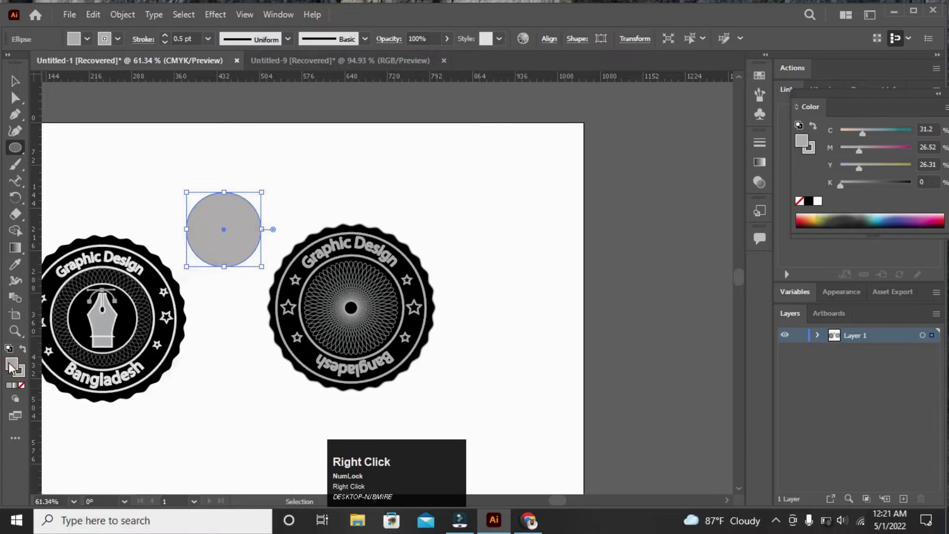
click(13, 367)
right_click(12, 367)
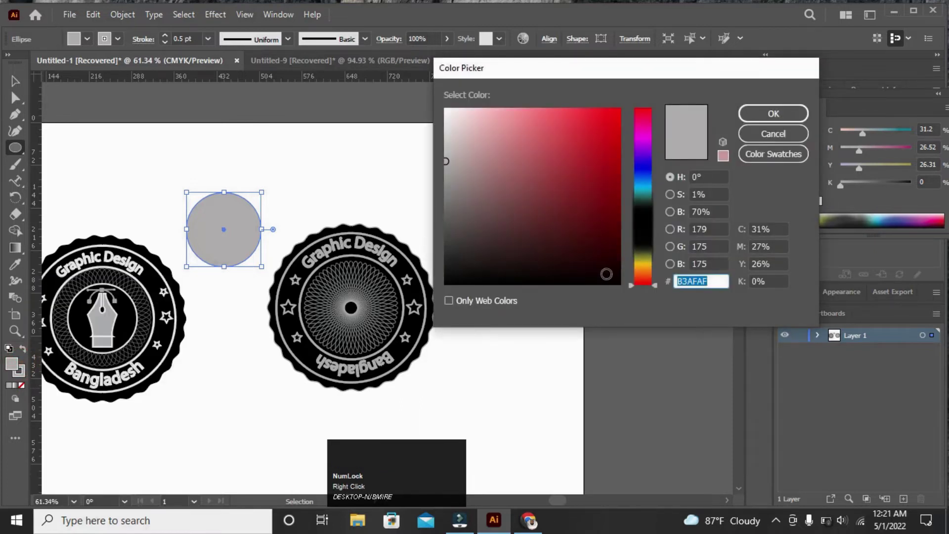
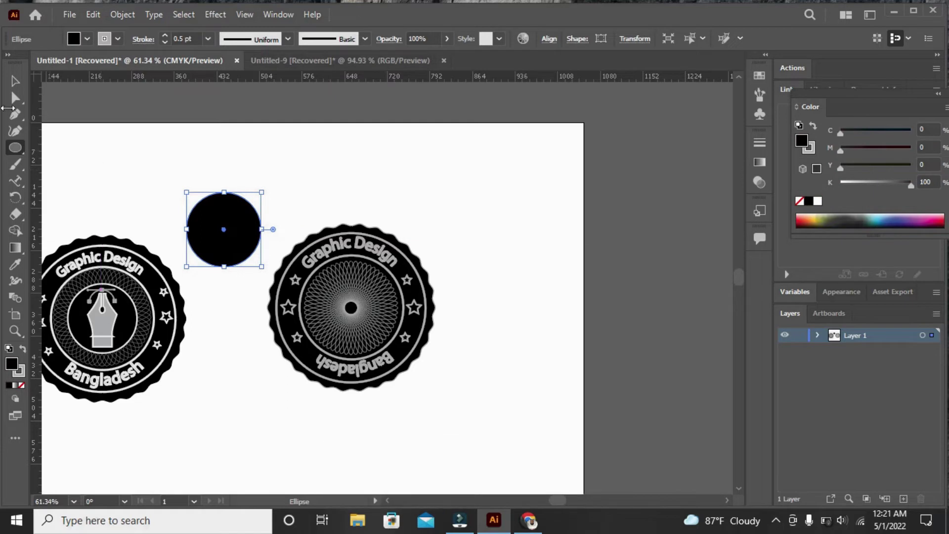
Remove the circle's outline and fit it over the middle of the rosette
drag(14, 92, 85, 275)
click(85, 275)
drag(85, 274, 101, 162)
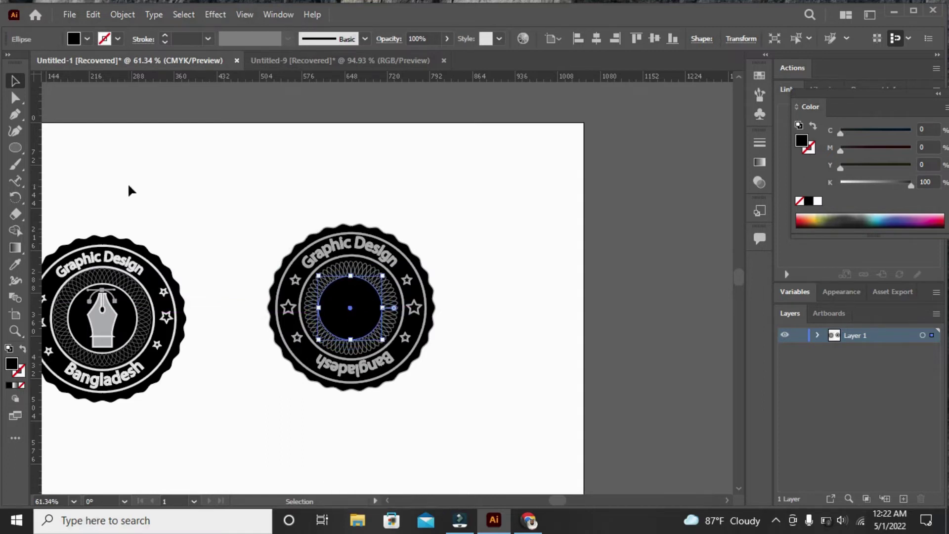
Group all parts of the new badge and move it to the upper-left of the artboard
click(129, 182)
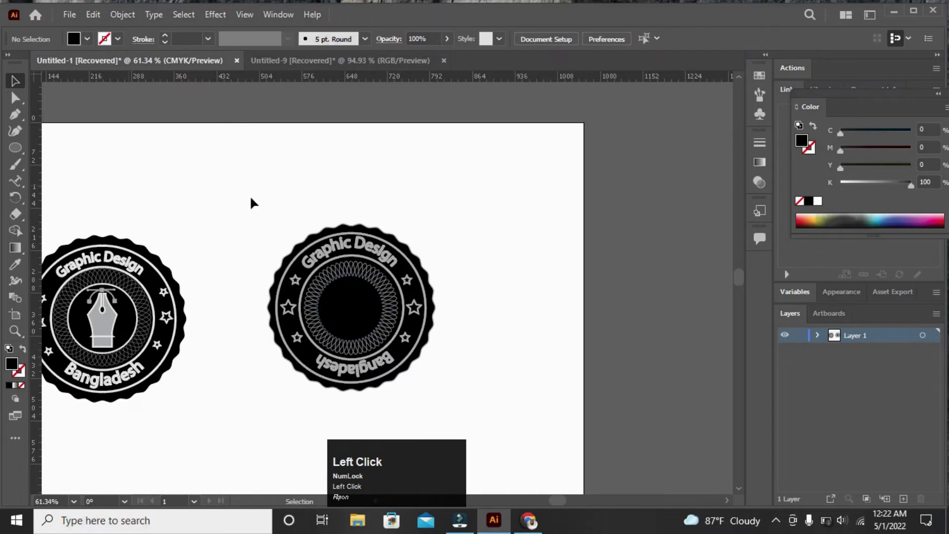
drag(85, 275, 515, 327)
right_click(516, 328)
drag(534, 203, 317, 340)
right_click(317, 340)
click(344, 214)
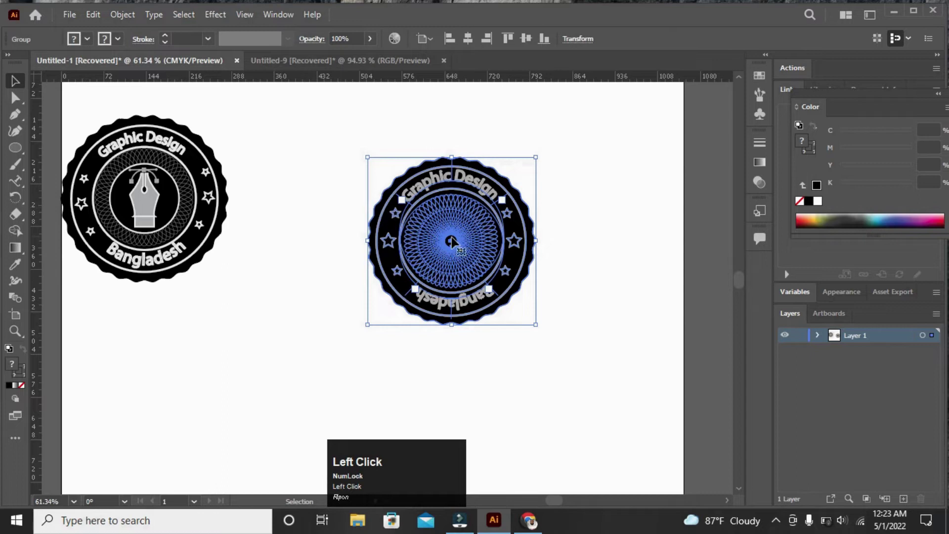
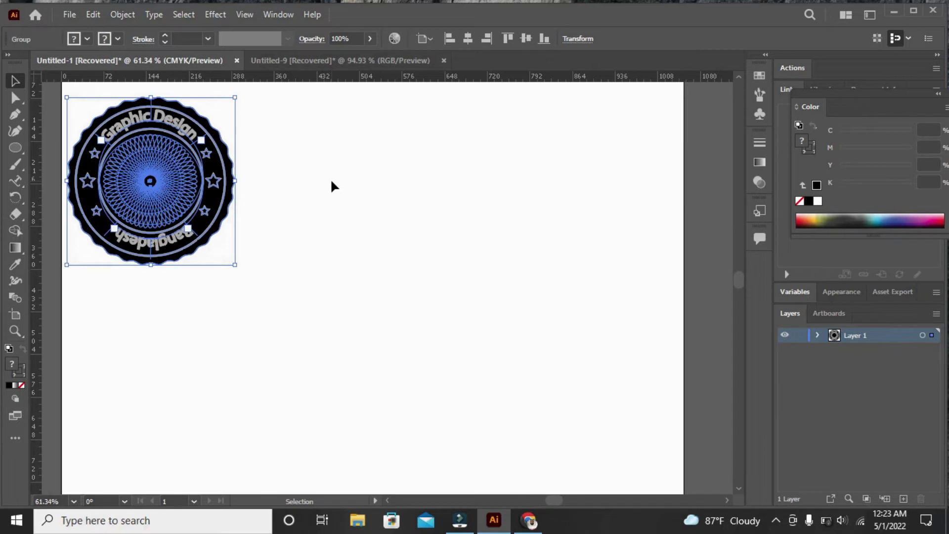
click(336, 183)
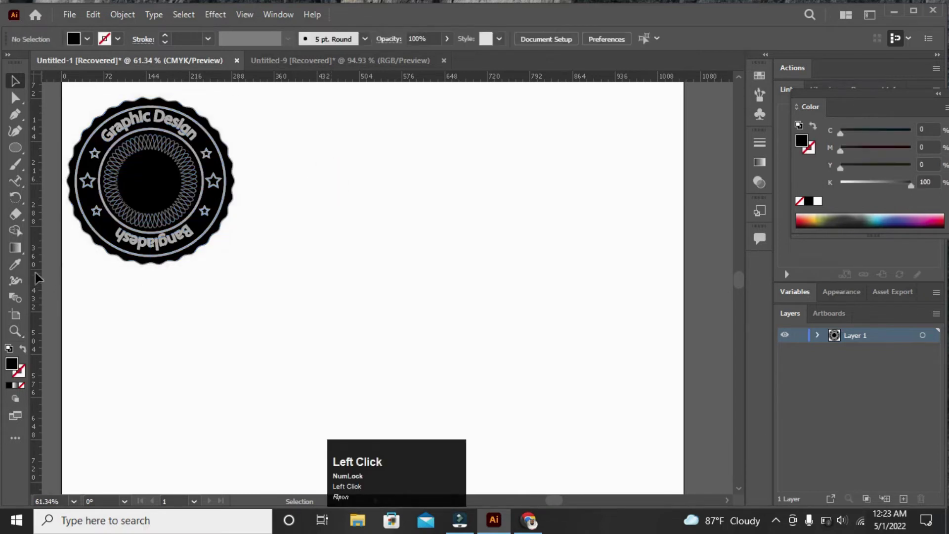
Show guides and draw the left half of the pen nib as a closed black curved Pen path
key(ctrl+;)
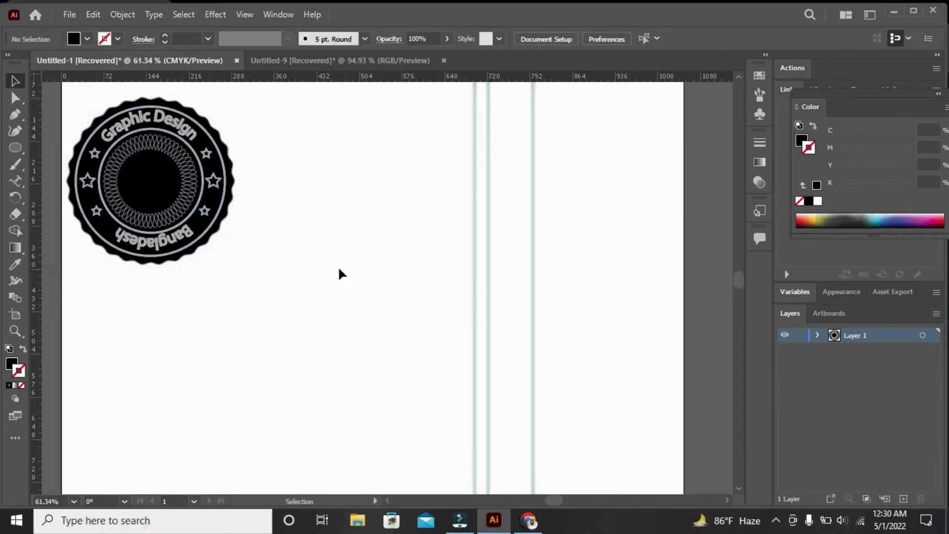
click(24, 119)
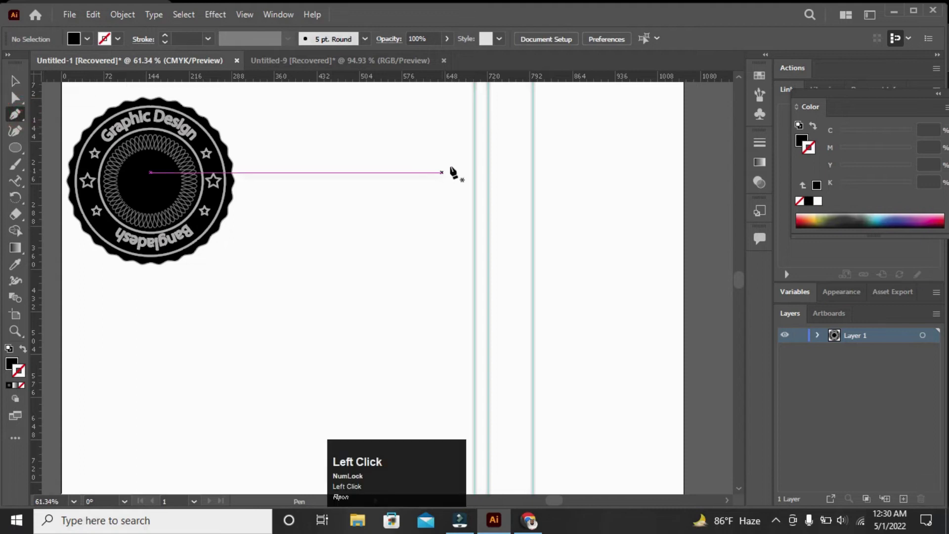
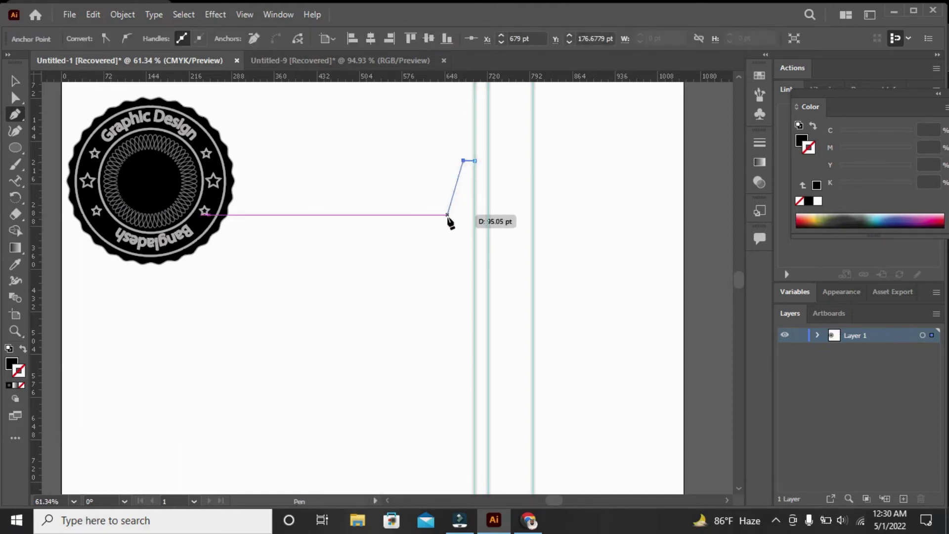
drag(448, 215, 450, 216)
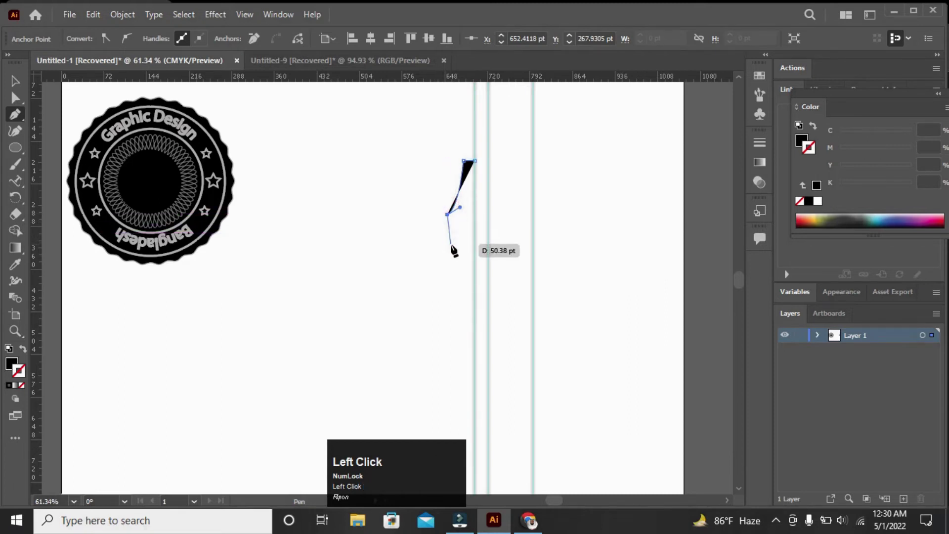
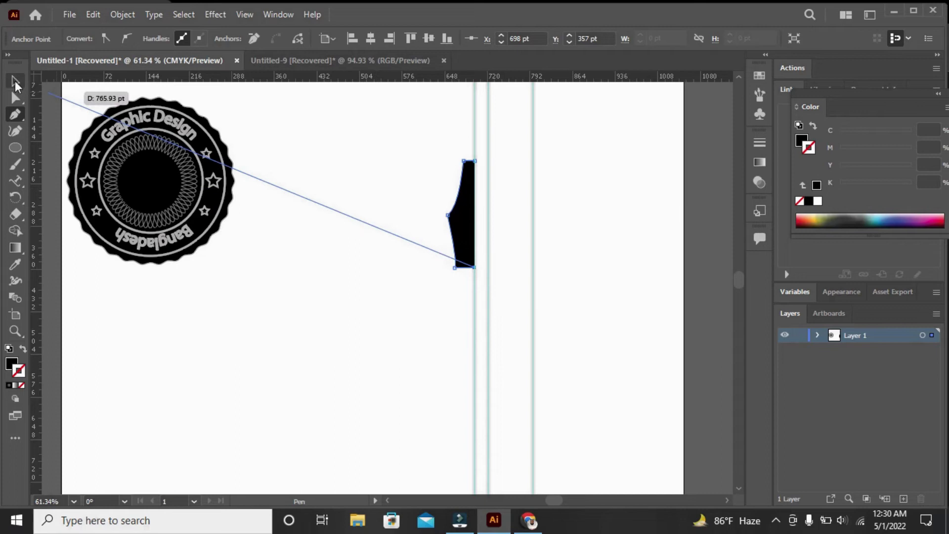
click(19, 86)
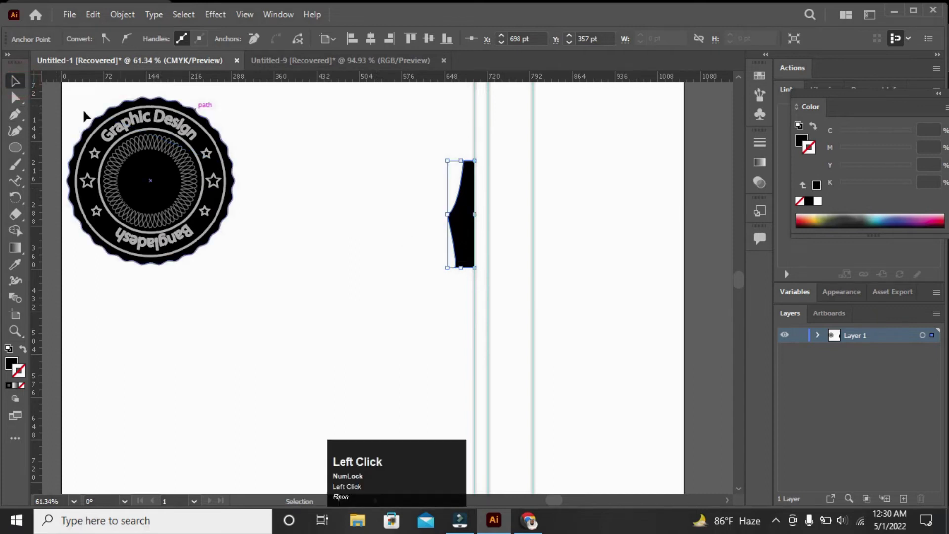
drag(19, 107, 336, 142)
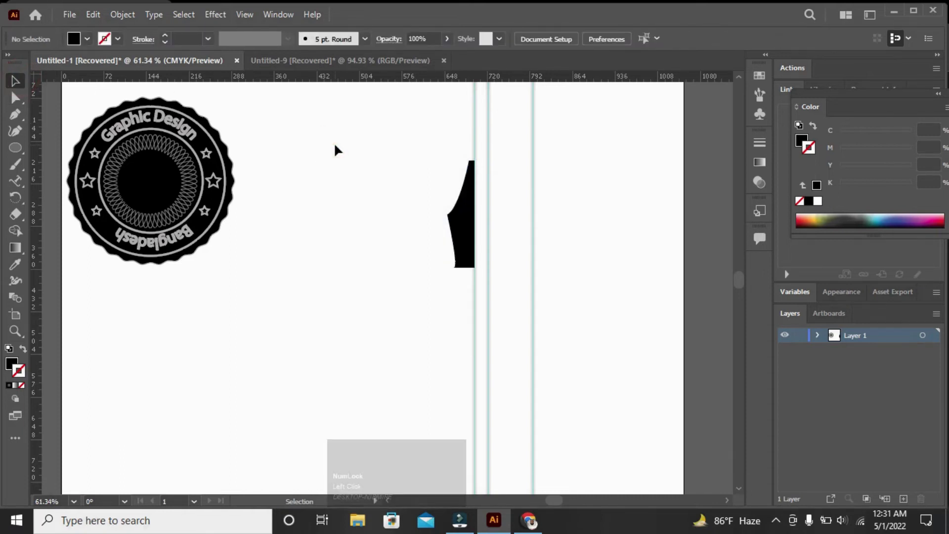
Make a mirrored copy of the half nib with the Reflect tool
drag(418, 173, 17, 204)
right_click(17, 205)
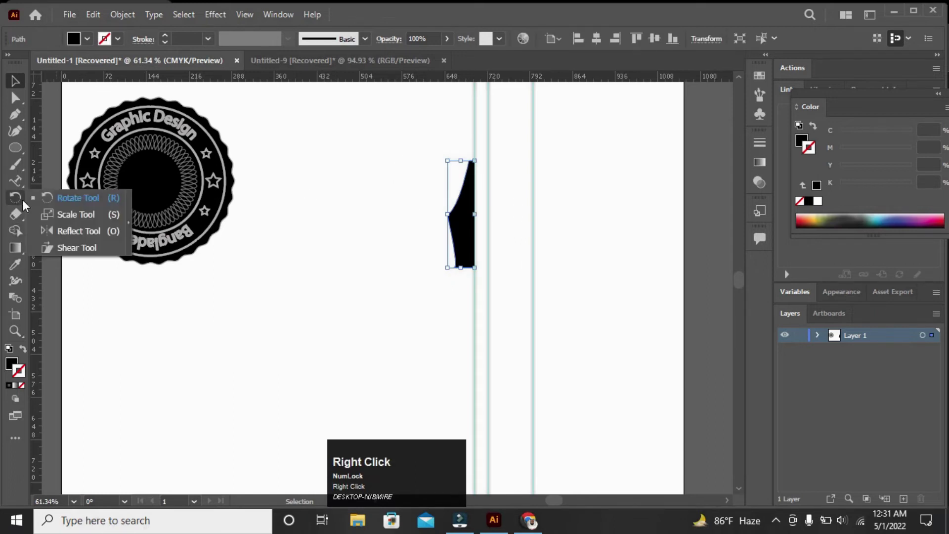
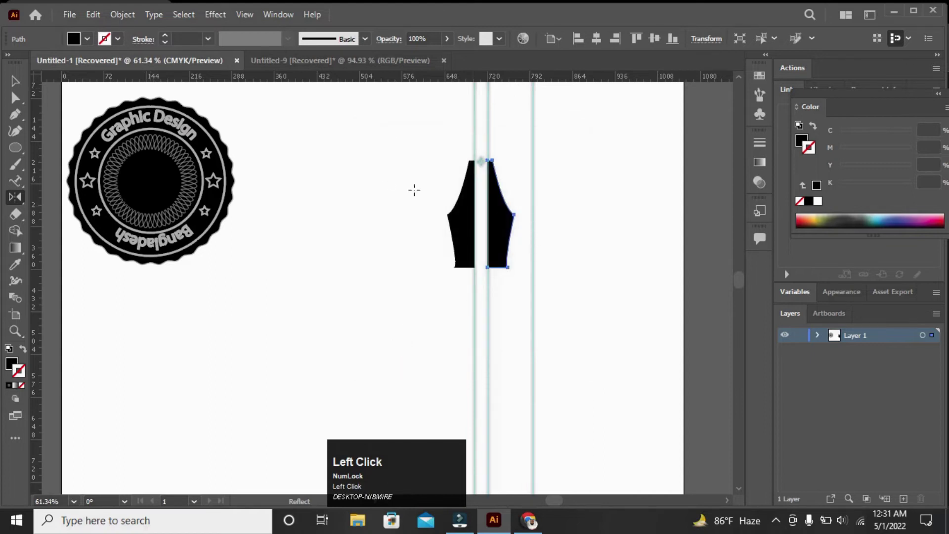
drag(21, 86, 17, 329)
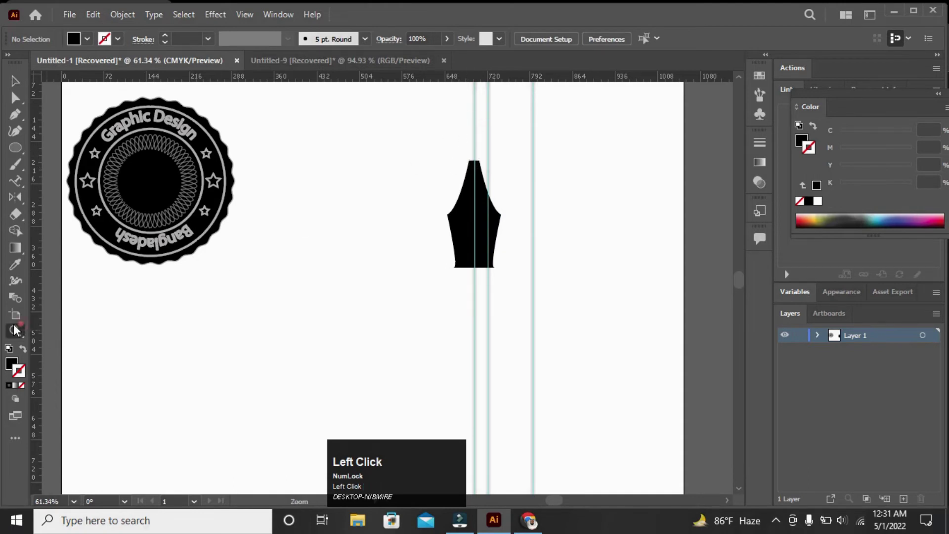
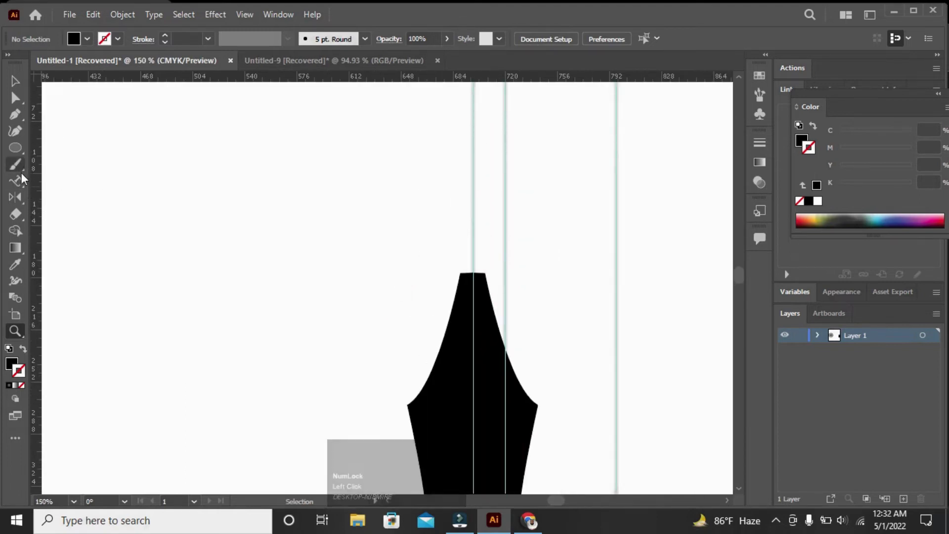
Join both halves into one symmetric black nib path
drag(18, 85, 369, 212)
right_click(369, 212)
drag(402, 311, 289, 331)
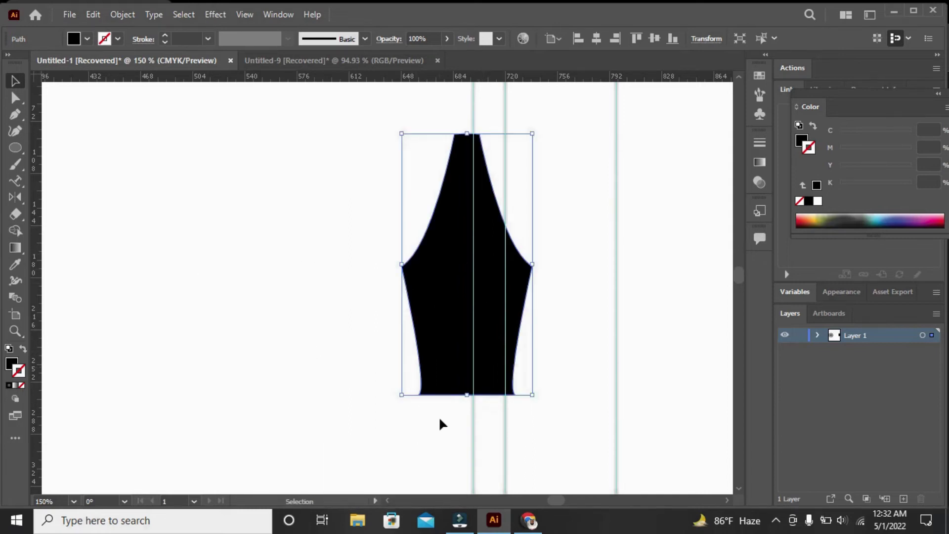
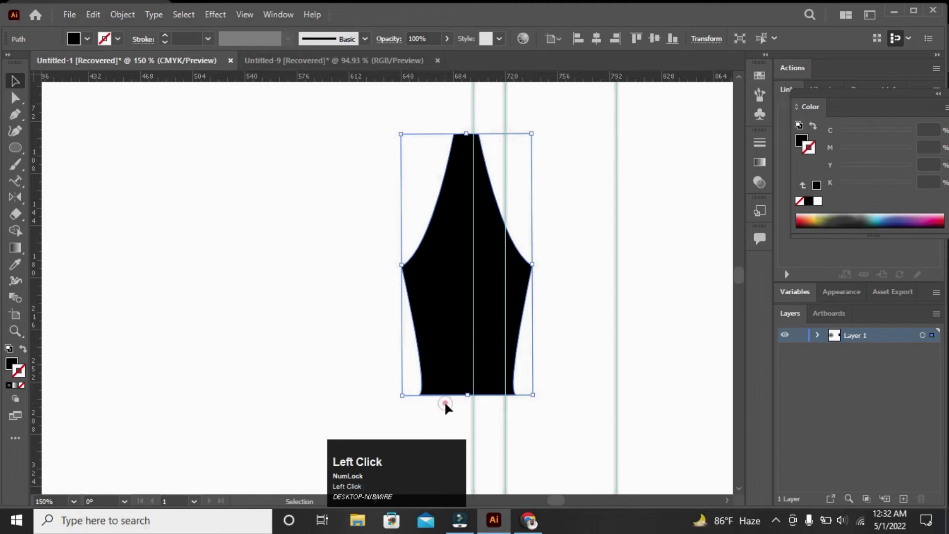
right_click(271, 309)
click(324, 310)
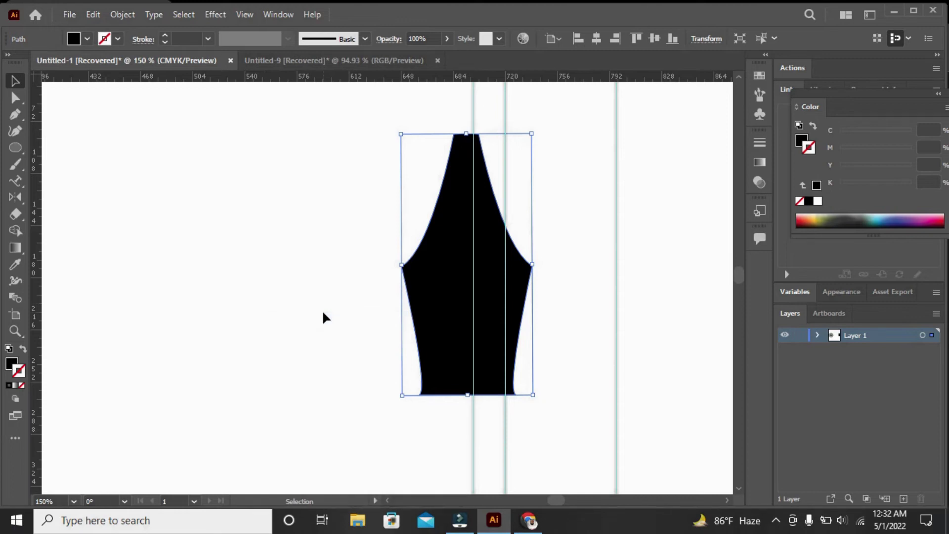
click(598, 43)
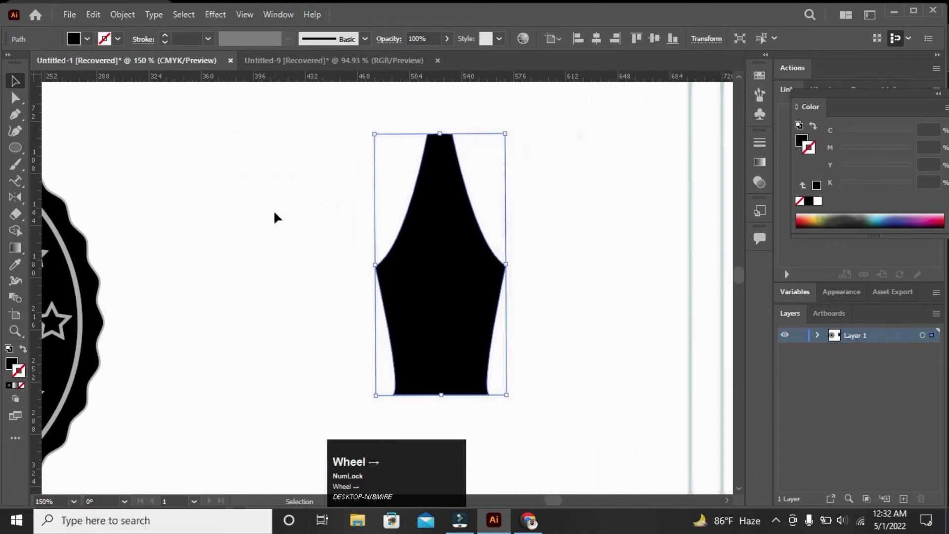
click(275, 210)
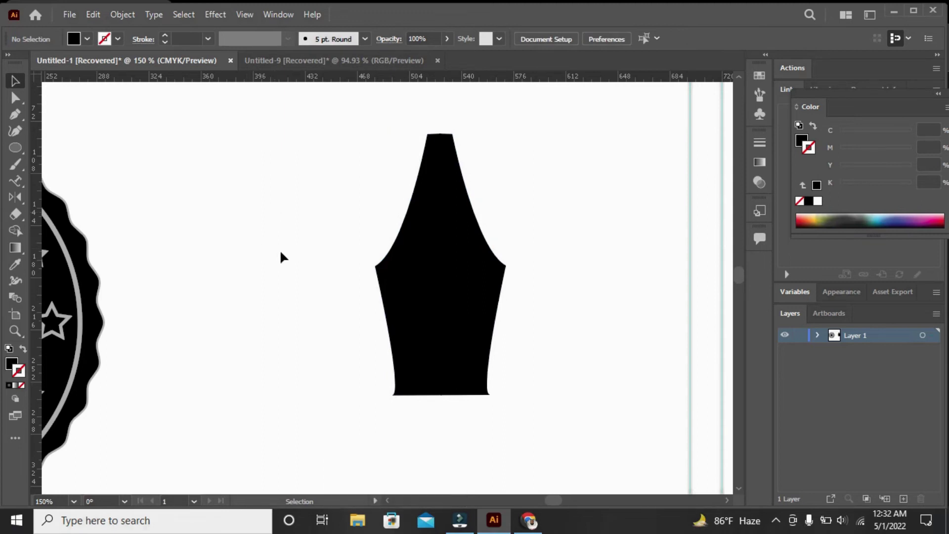
Eyedropper the badge's light grey onto the nib, then add a rectangular base beneath it and group them
drag(378, 234, 14, 263)
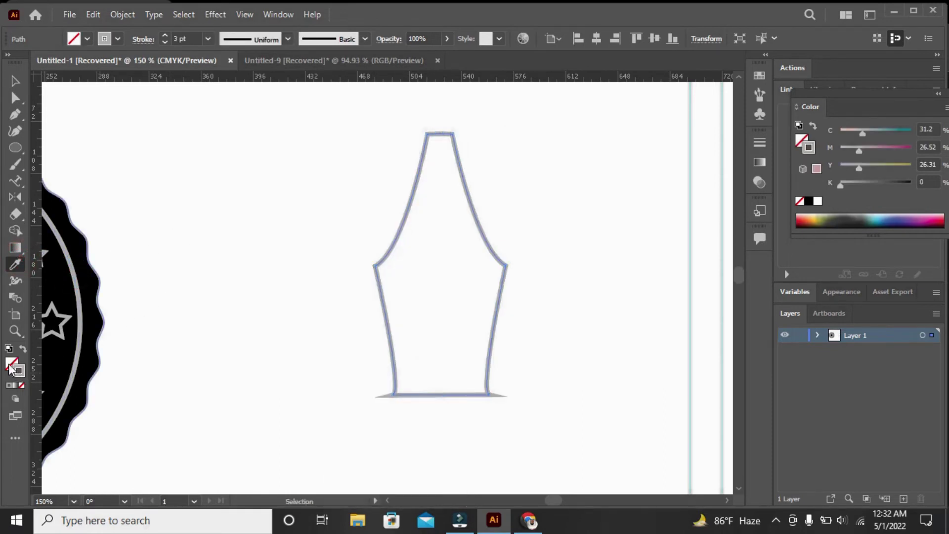
click(15, 369)
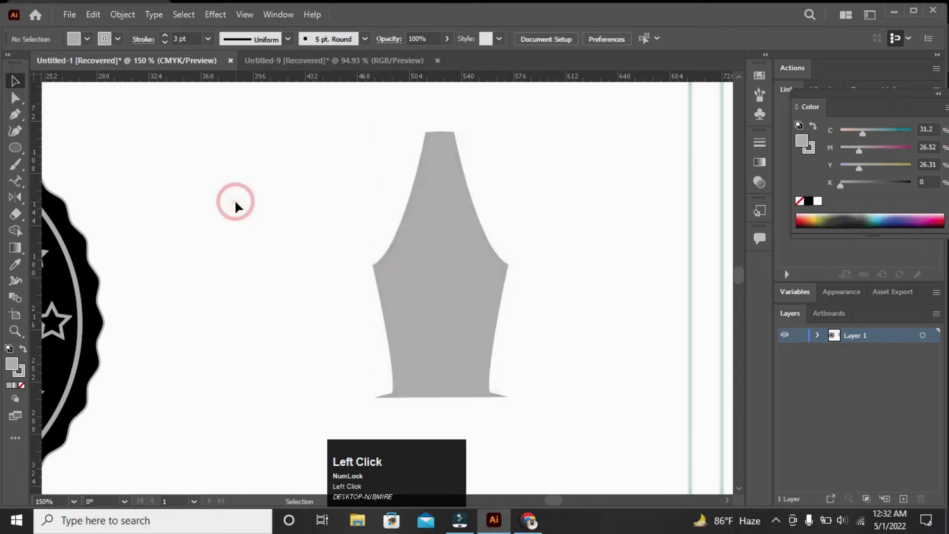
right_click(22, 153)
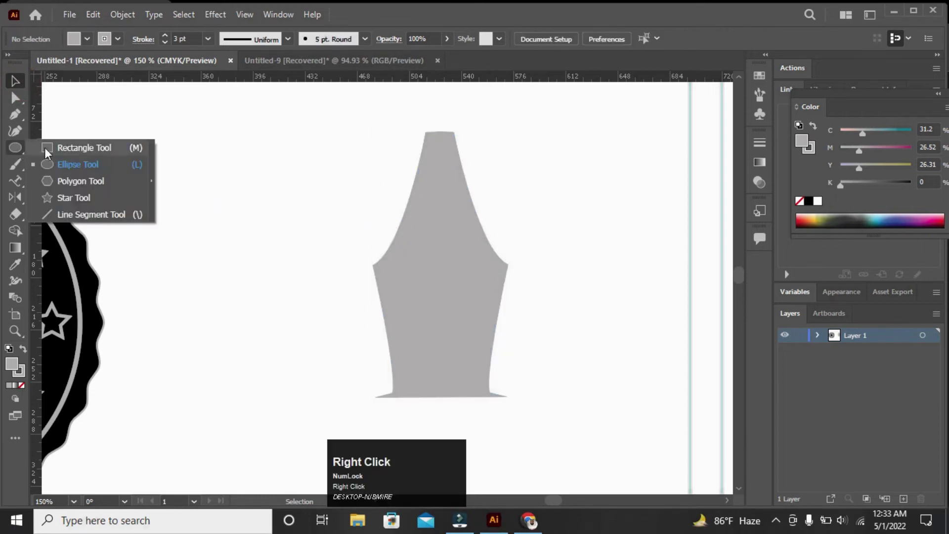
click(60, 154)
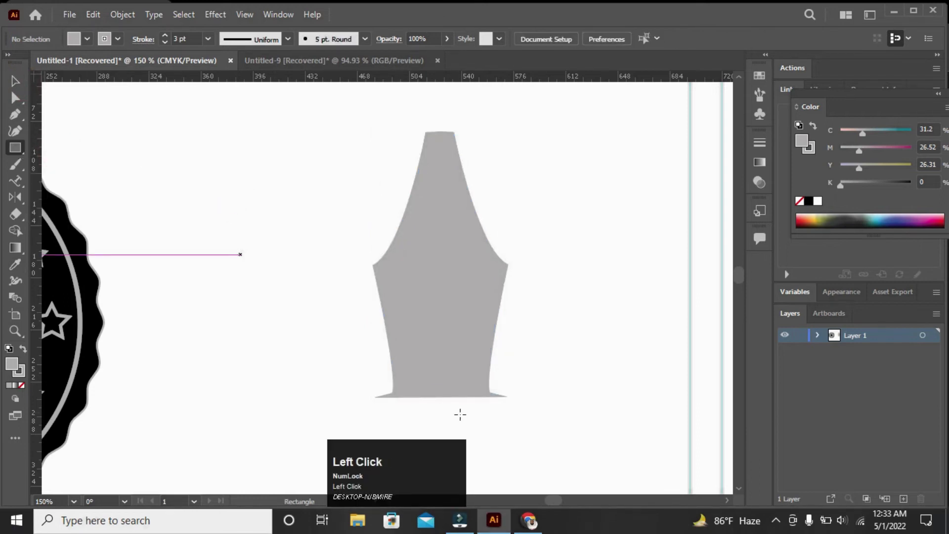
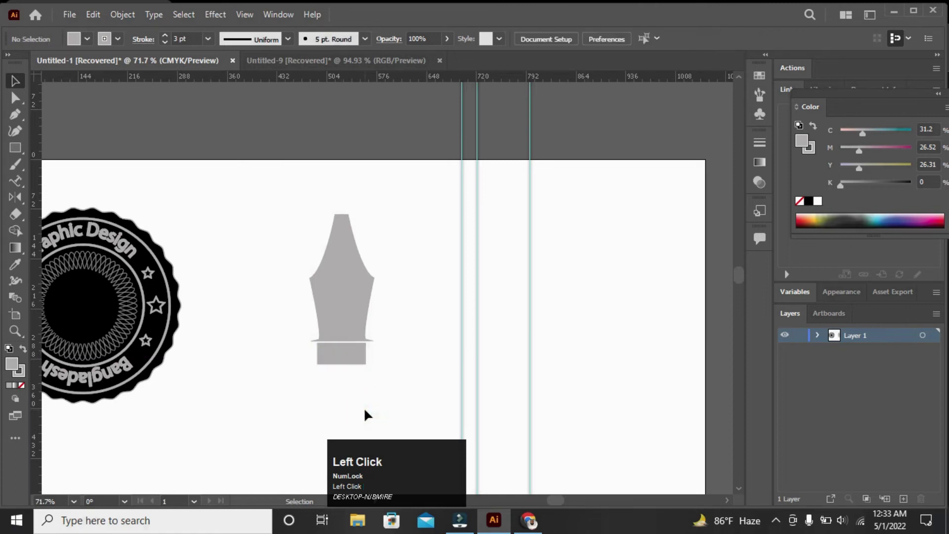
drag(407, 228, 401, 359)
right_click(402, 359)
click(435, 158)
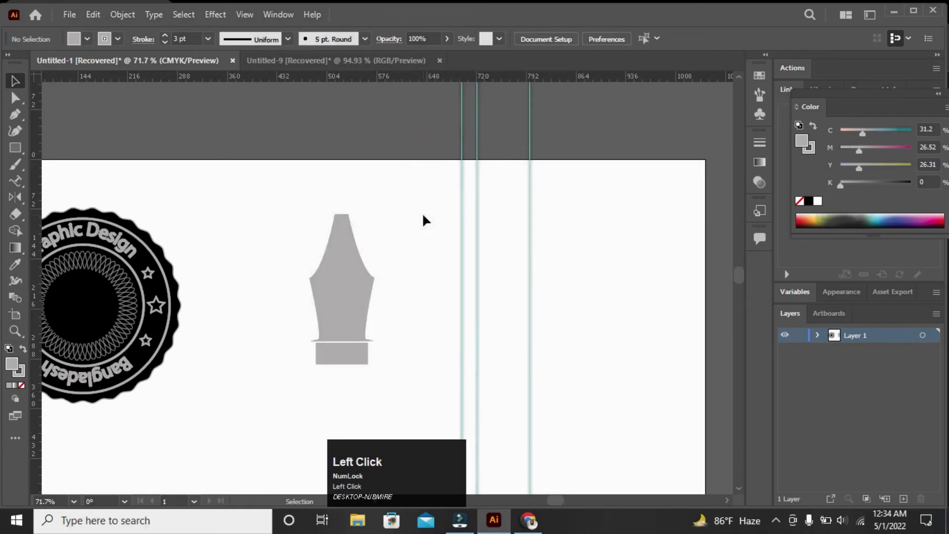
Draw a thin black rectangle slit running lengthwise down the centre of the grey nib
click(19, 154)
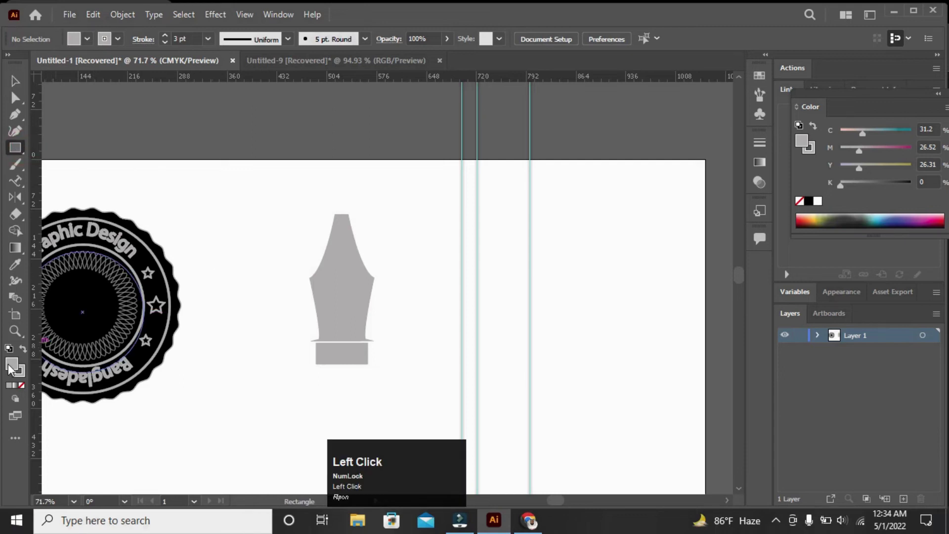
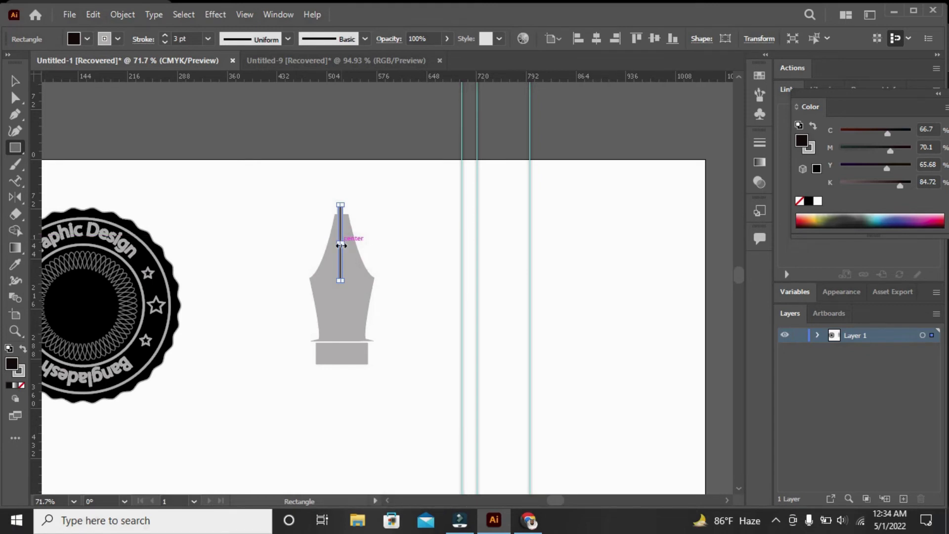
click(11, 336)
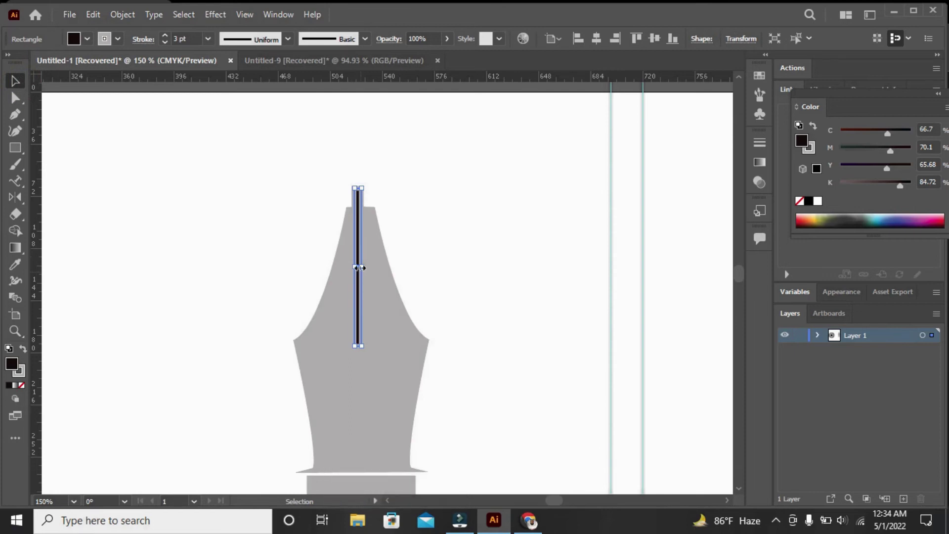
drag(360, 264, 27, 155)
click(27, 155)
Draw a small black circle with the Ellipse Tool for the slit's lower end
right_click(27, 155)
click(69, 170)
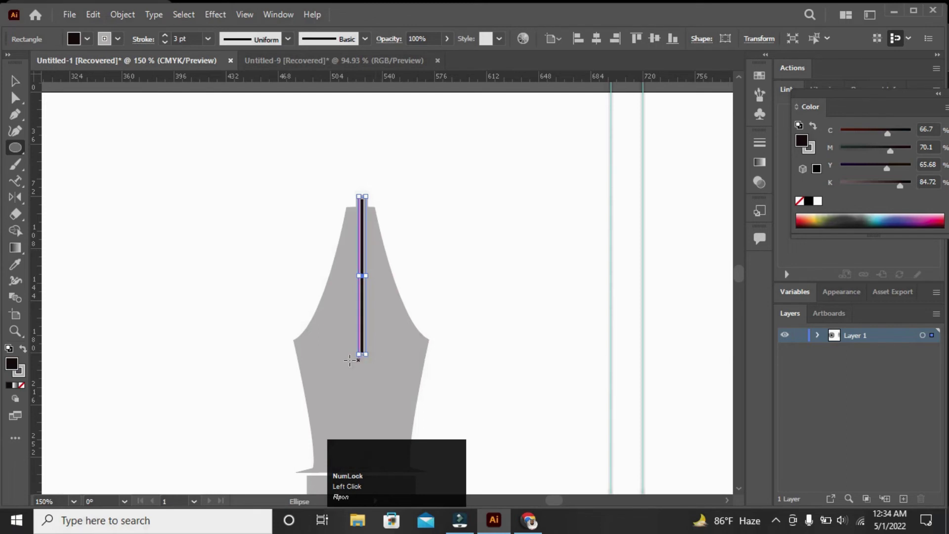
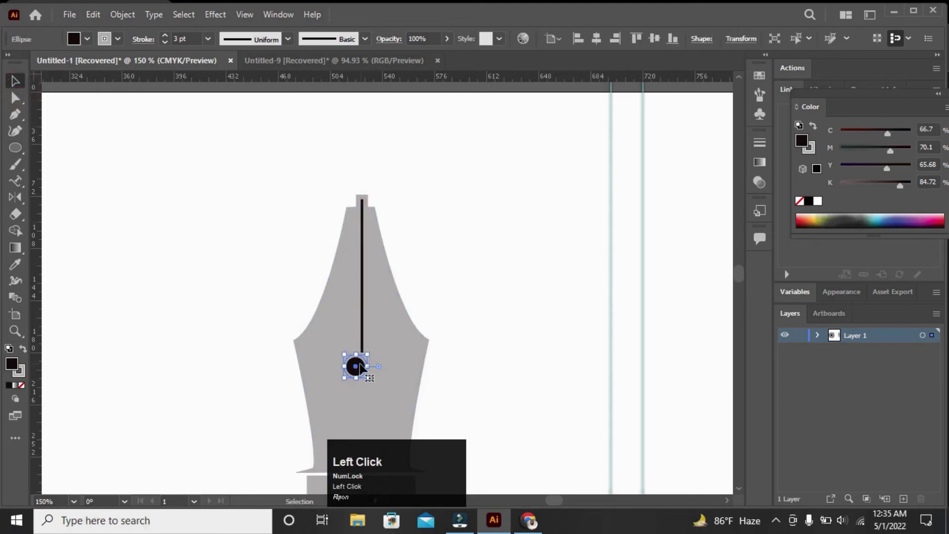
Move the circle to the slit's bottom, ungroup the nib and select nib, slit and circle together
drag(358, 368, 236, 277)
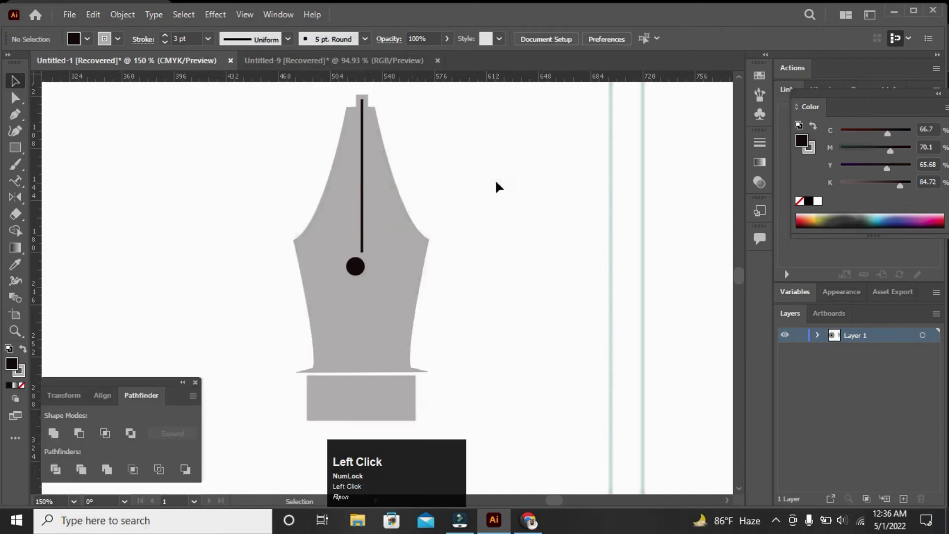
click(407, 398)
right_click(507, 335)
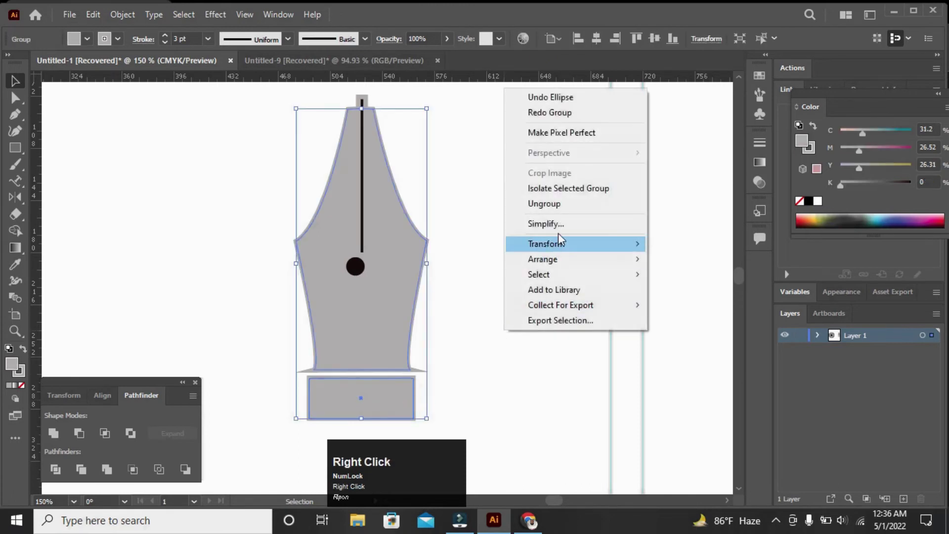
drag(564, 211, 81, 449)
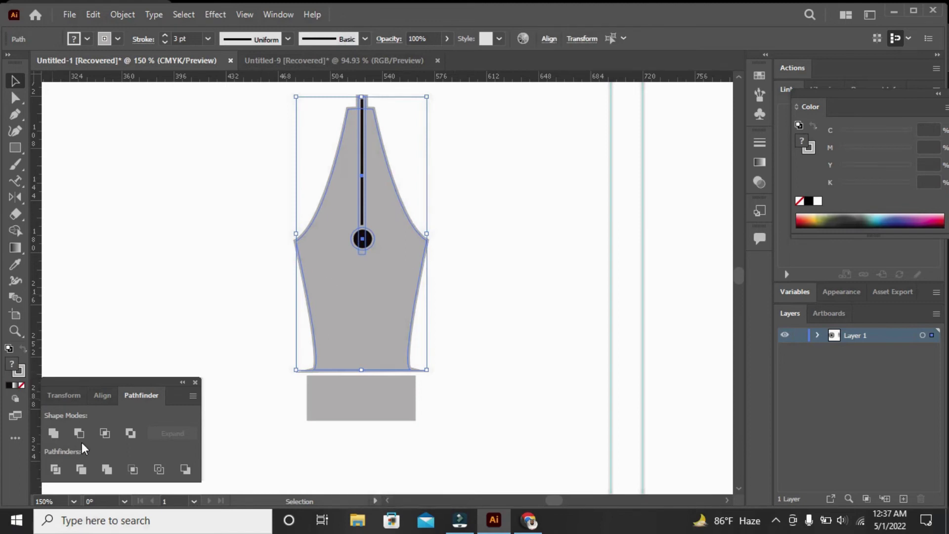
Cut the slit and circle out of the nib with Pathfinder Minus Front, then zoom out
click(83, 439)
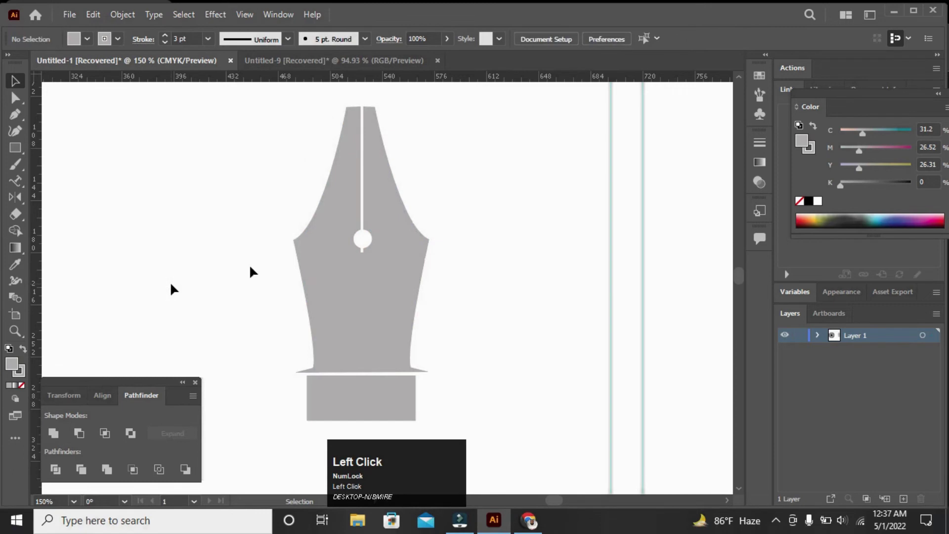
drag(507, 161, 528, 326)
right_click(527, 326)
click(568, 133)
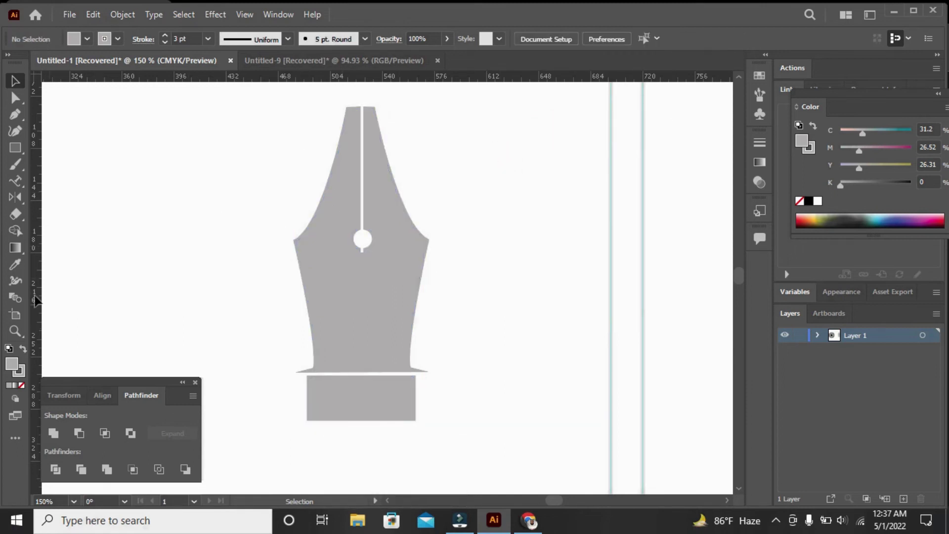
Draw a circle beside the nib and delete its bottom anchor point to leave a half-circle arc
drag(18, 343, 22, 147)
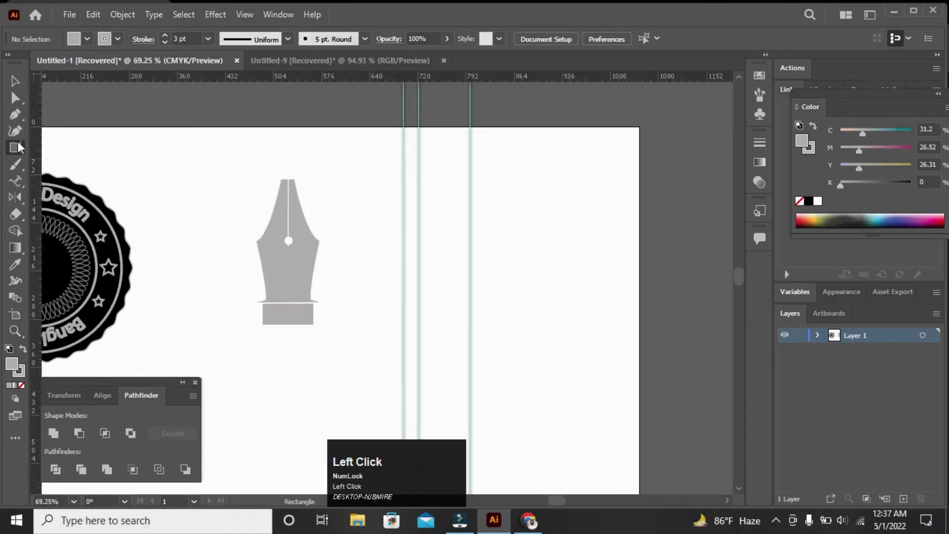
right_click(21, 146)
click(74, 169)
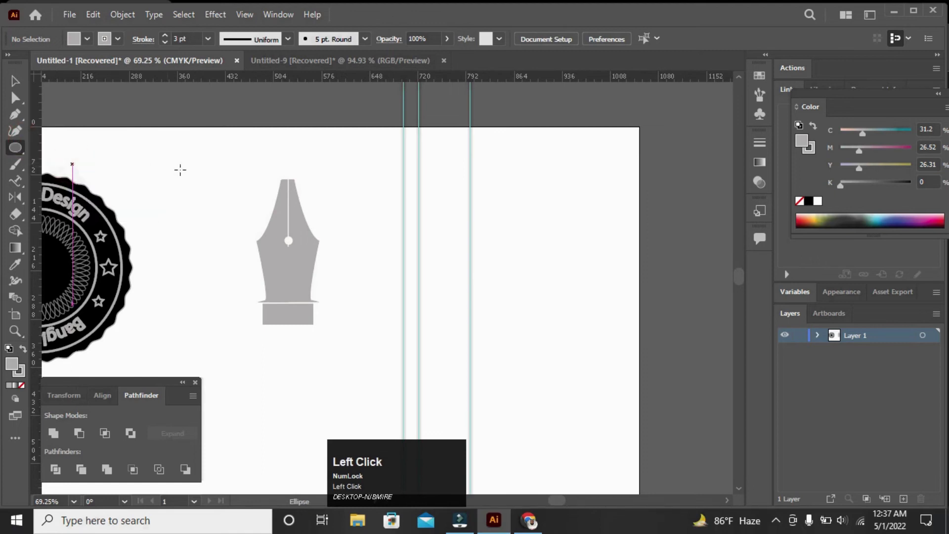
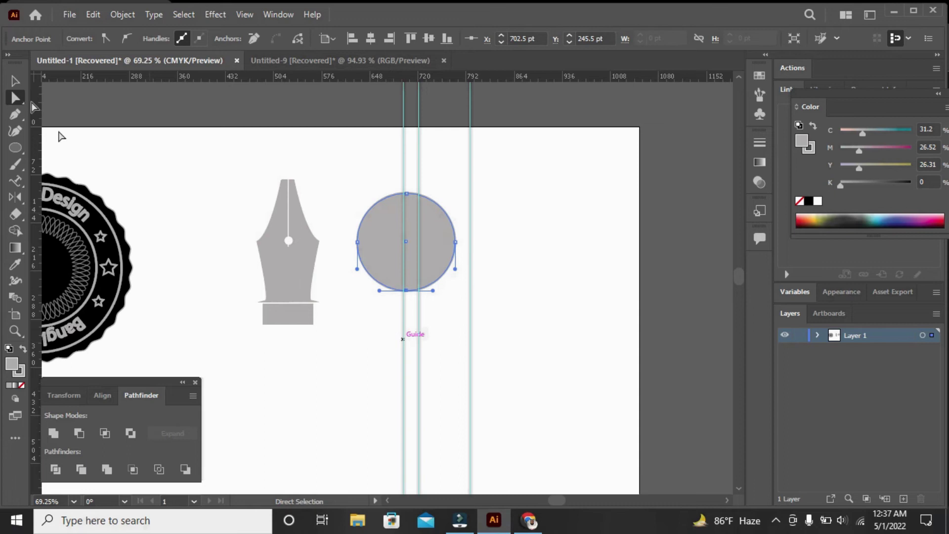
click(22, 90)
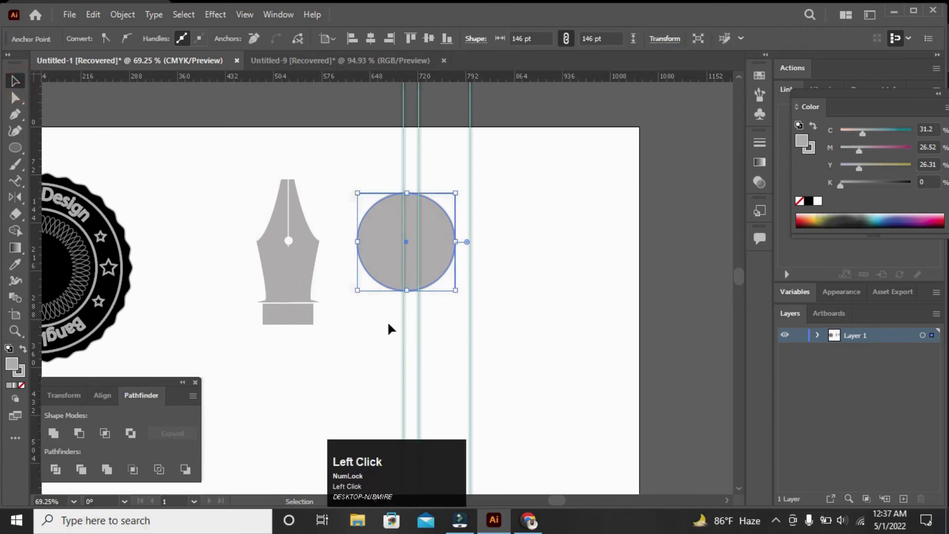
click(25, 105)
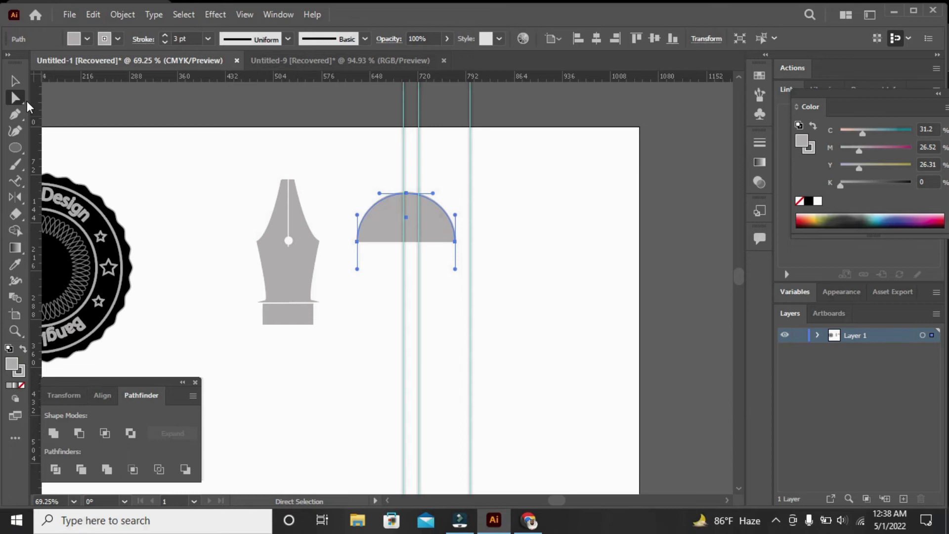
Set the half-circle arc's fill to None so it shows as an open outline
click(22, 91)
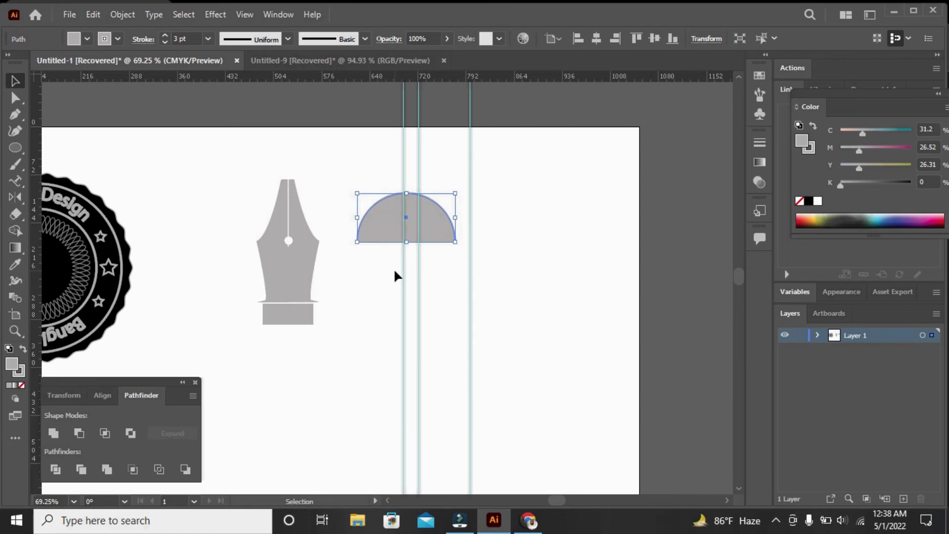
click(24, 392)
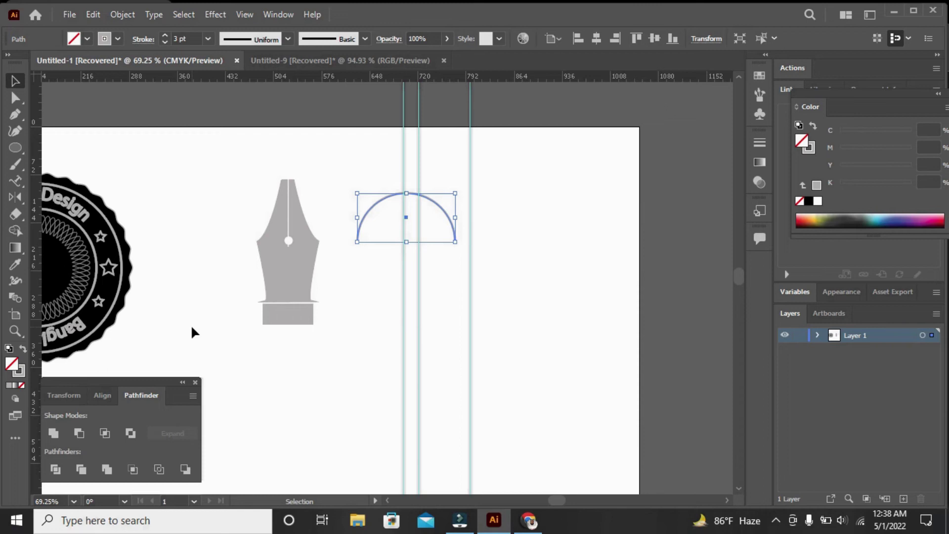
click(17, 333)
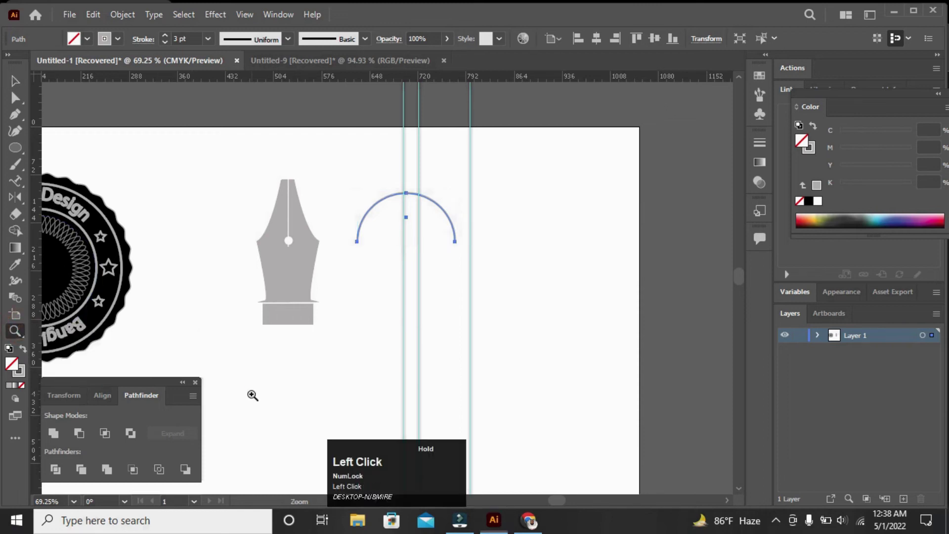
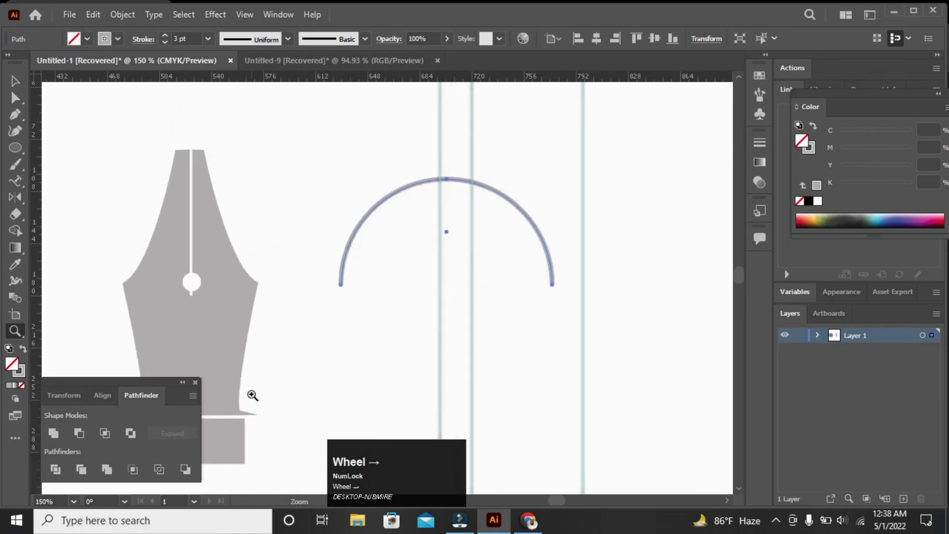
Draw a small square near the arc with the Rectangle Tool and duplicate it
click(17, 152)
right_click(17, 151)
click(54, 151)
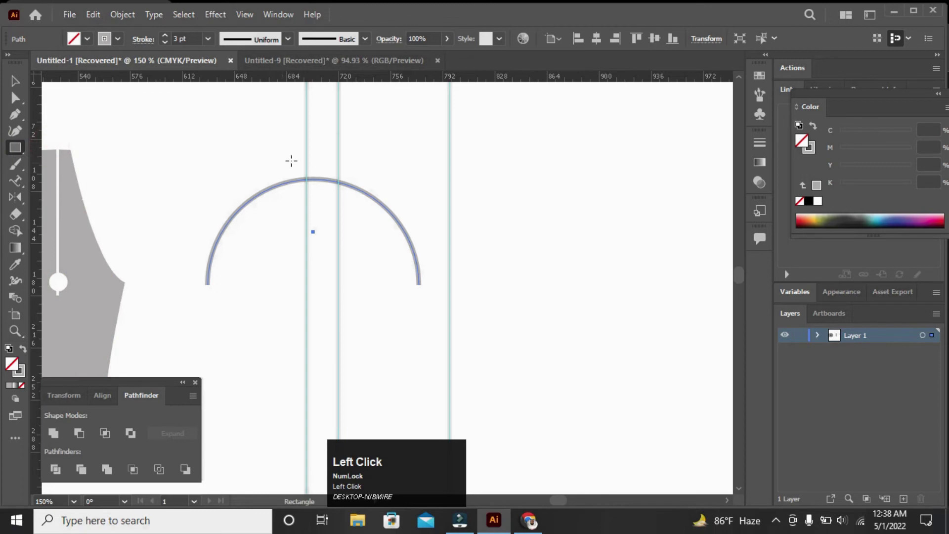
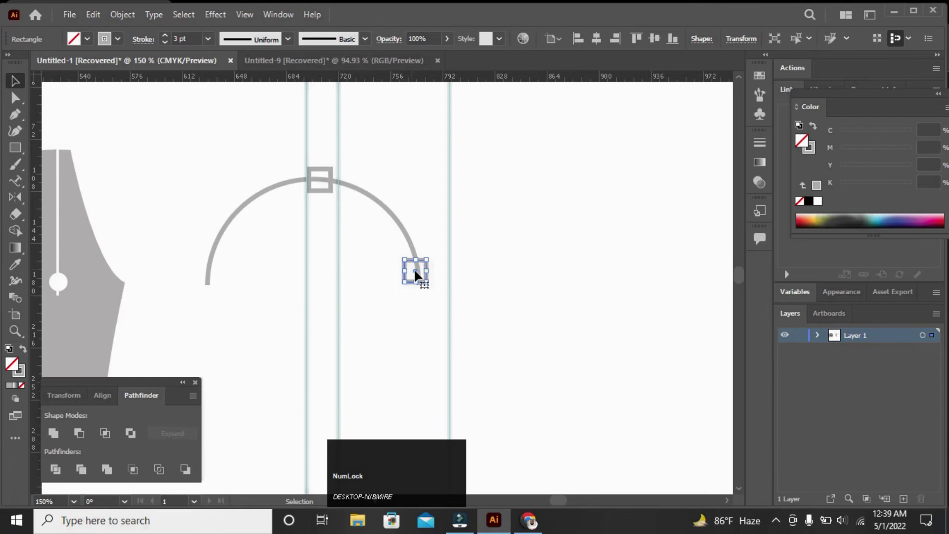
key(alt+Num_Lock)
Place square copies at the arc's ends and top point and fill them light grey
drag(419, 273, 308, 216)
drag(366, 163, 333, 225)
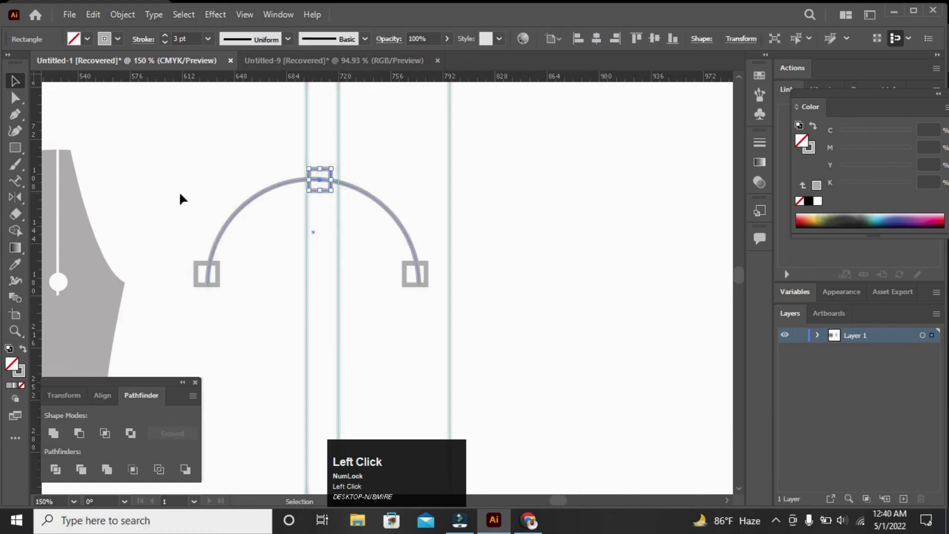
click(12, 389)
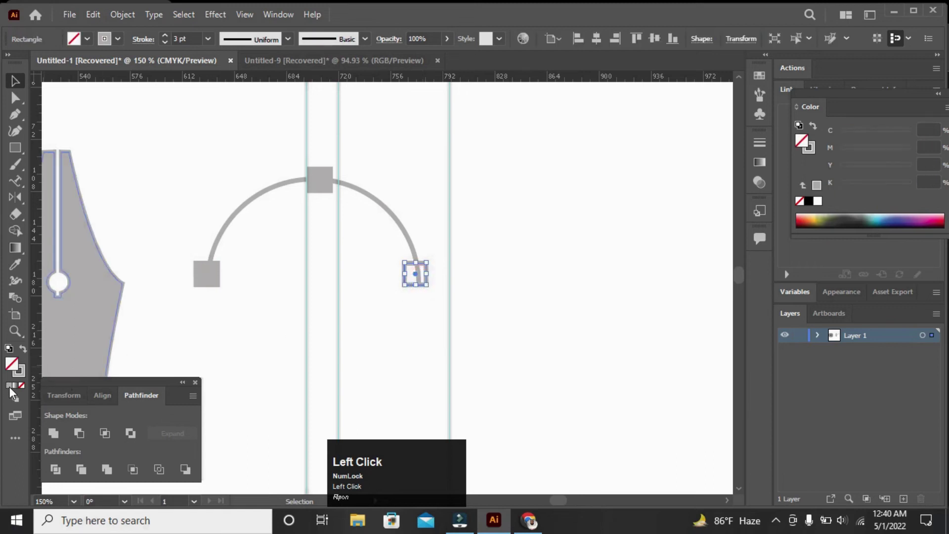
click(13, 392)
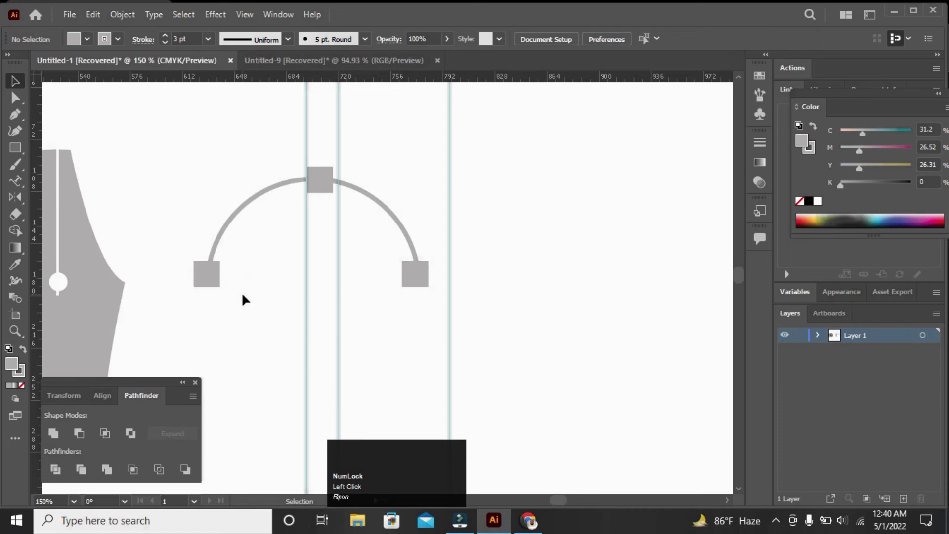
Draw a horizontal grey handle line through the top square with a small dot at its left end
right_click(23, 152)
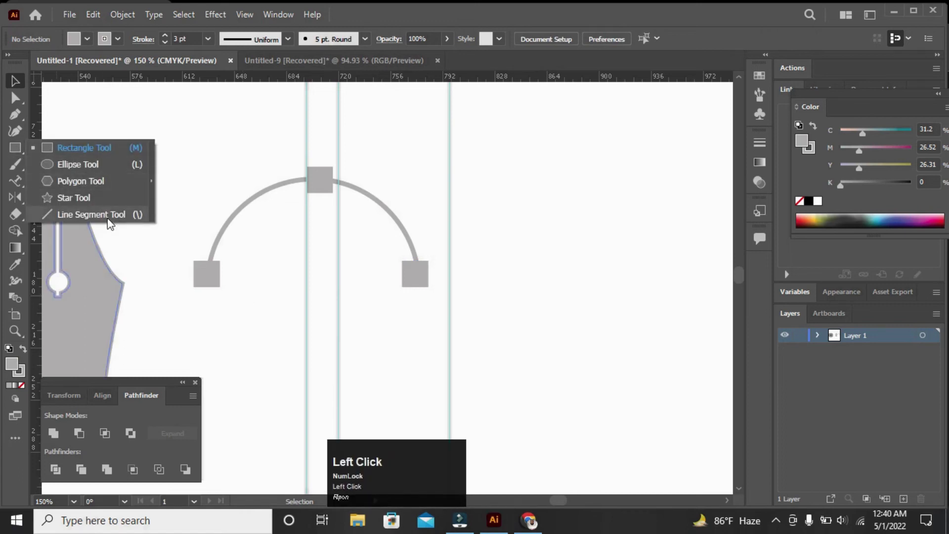
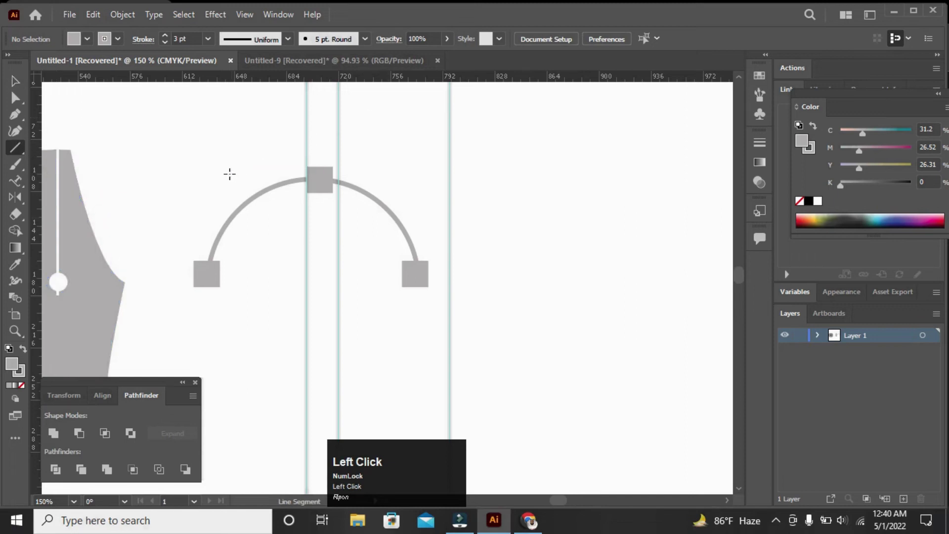
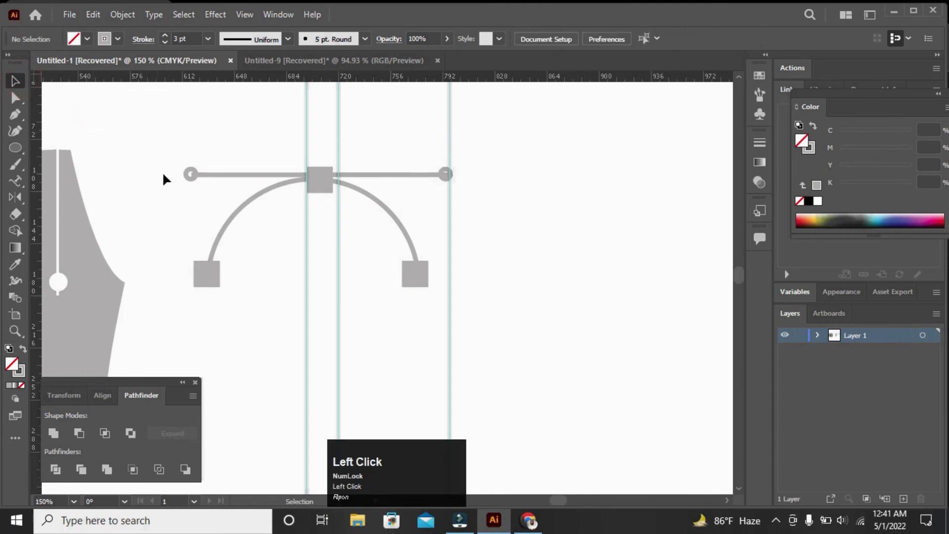
drag(189, 178, 131, 158)
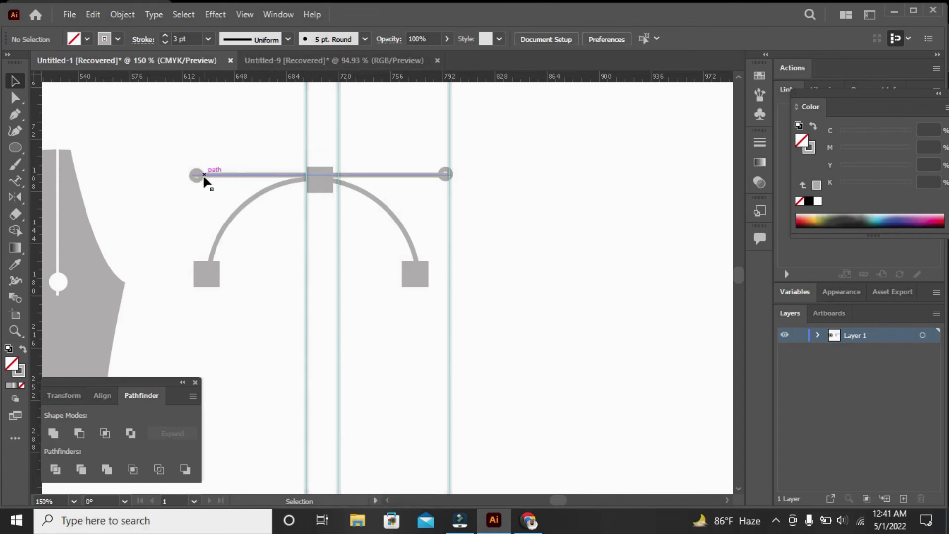
drag(207, 179, 124, 168)
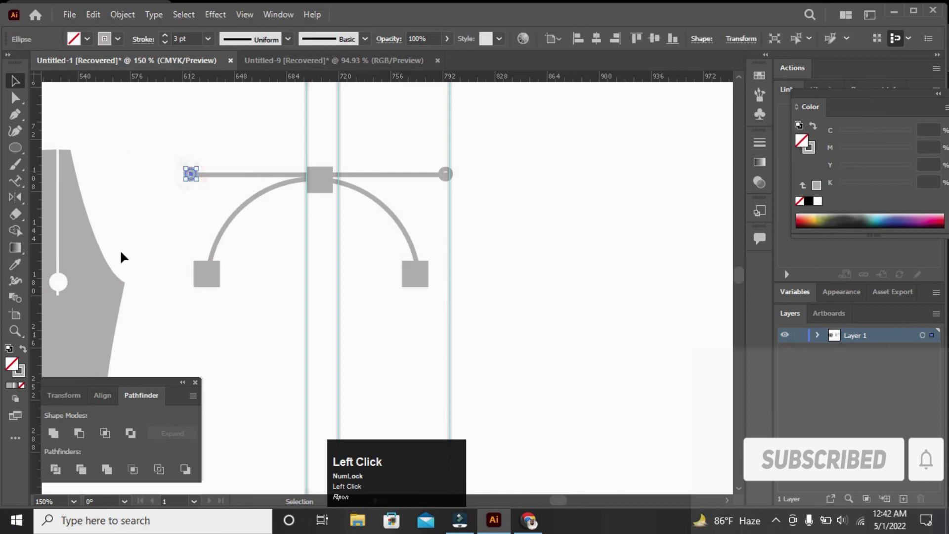
Add the dot at the line's right end, finish the handle and zoom out to see nib and handles
click(13, 392)
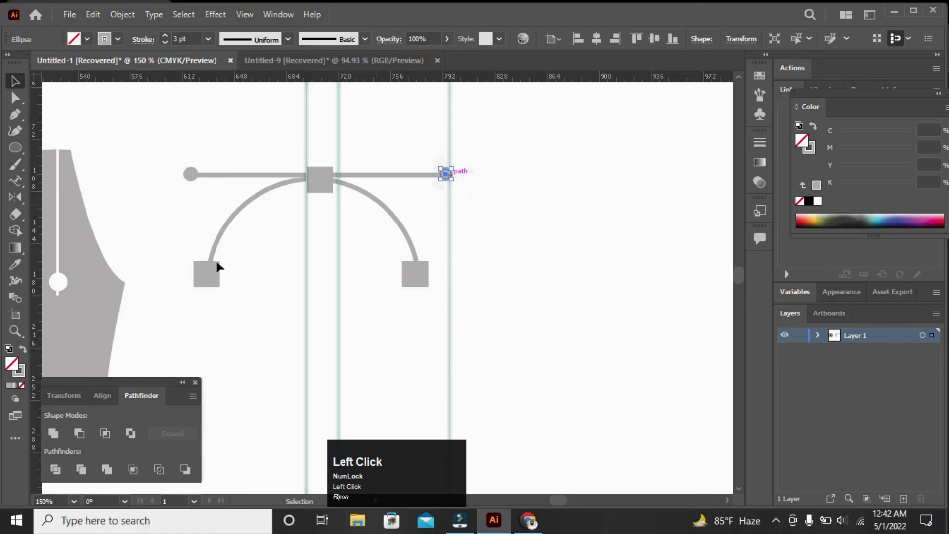
click(12, 389)
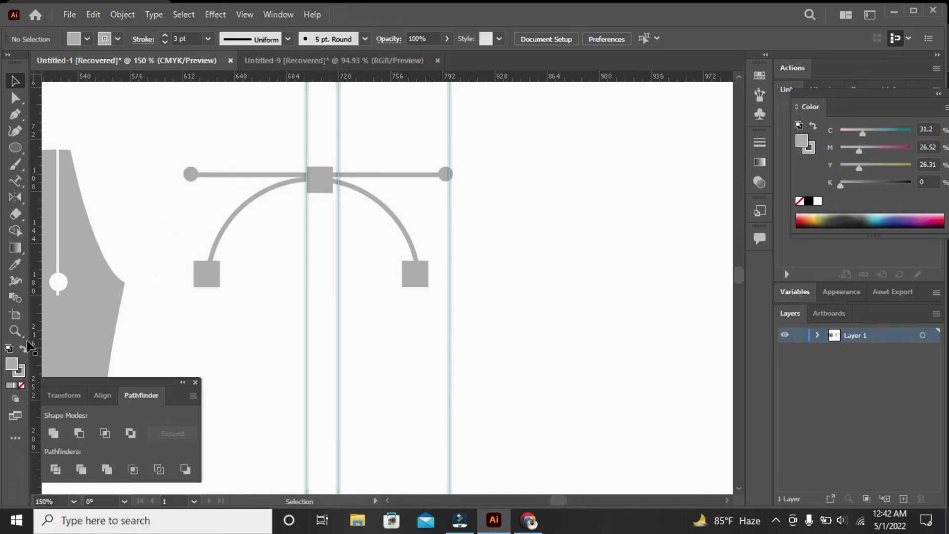
drag(16, 338, 20, 92)
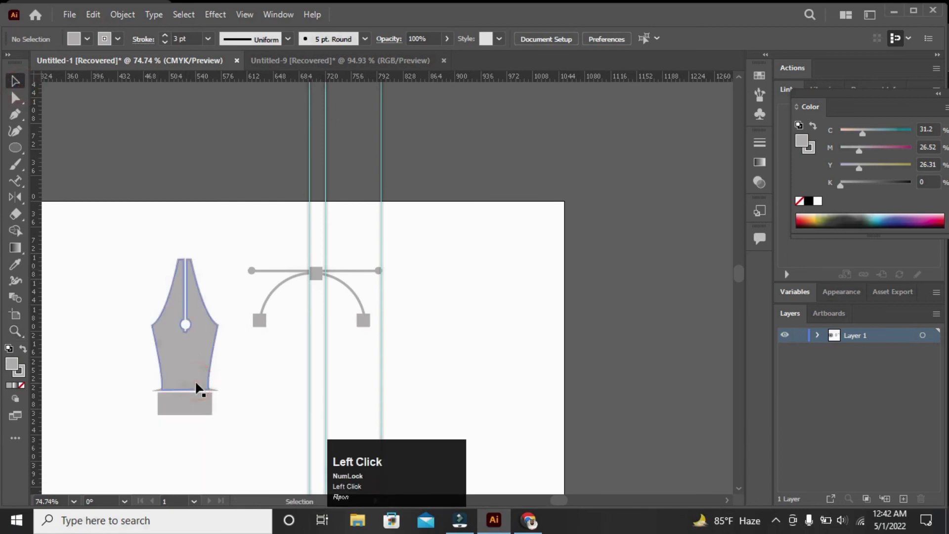
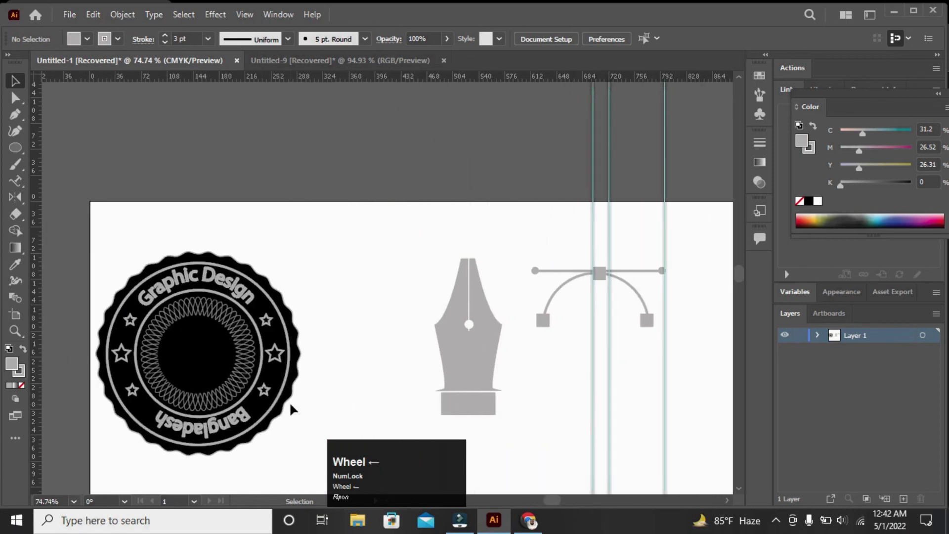
Zoom out and marquee-select the arc, squares and handle line pieces together
click(345, 207)
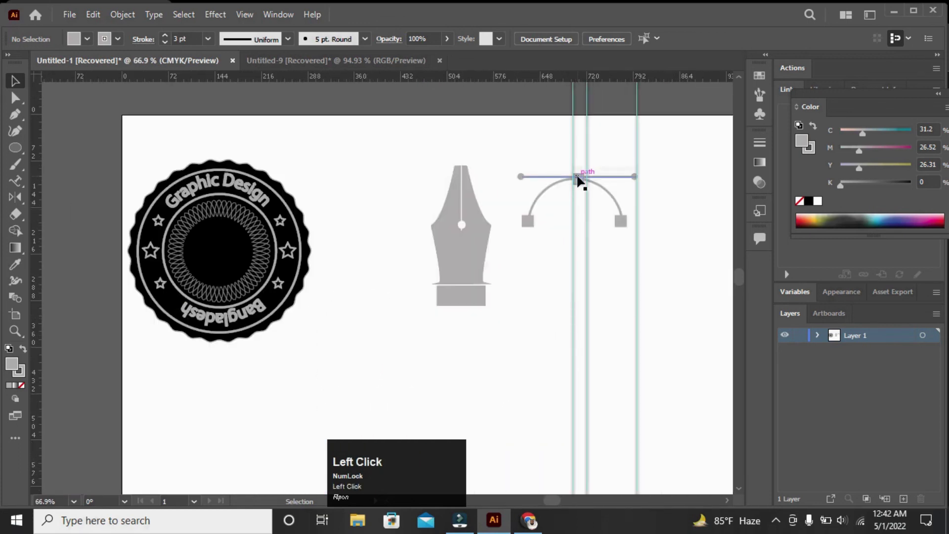
drag(581, 152, 553, 319)
right_click(552, 319)
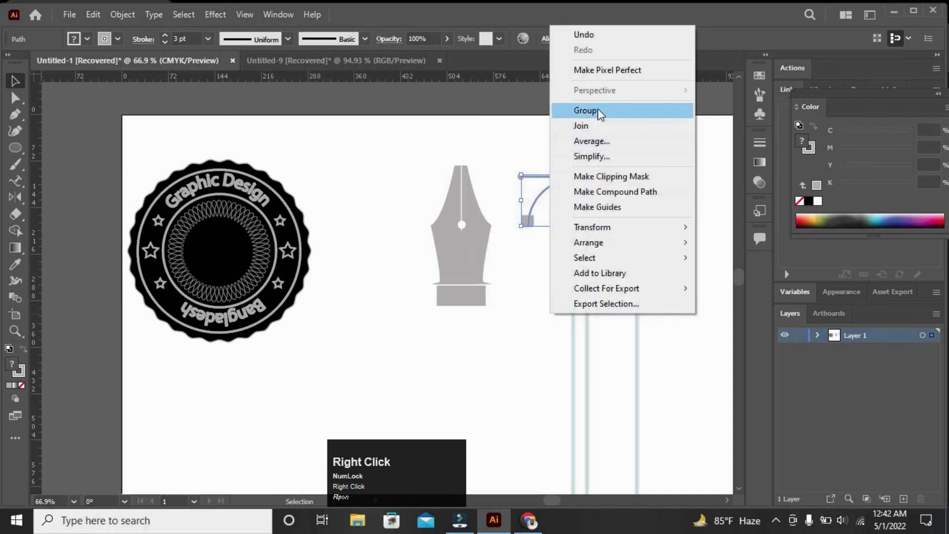
Group the selected handle pieces into one object and select the group
drag(601, 114, 639, 270)
right_click(639, 270)
click(671, 376)
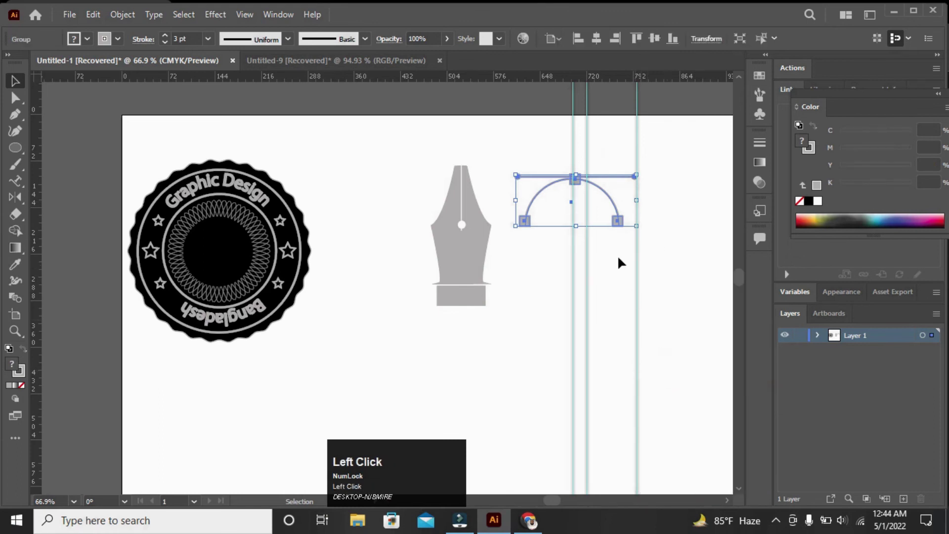
click(573, 198)
Move the handle group onto the nib's tip and place the pen icon in the badge's black centre
drag(573, 199, 662, 217)
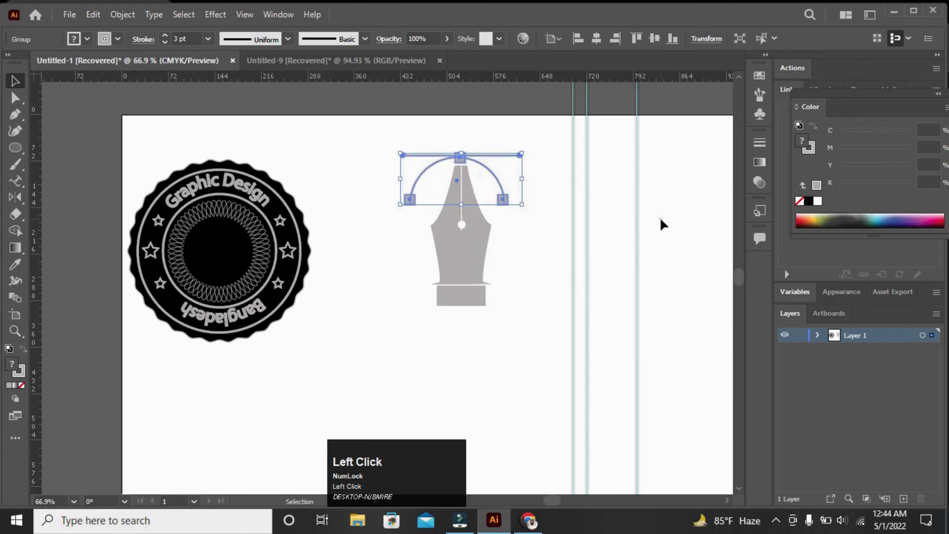
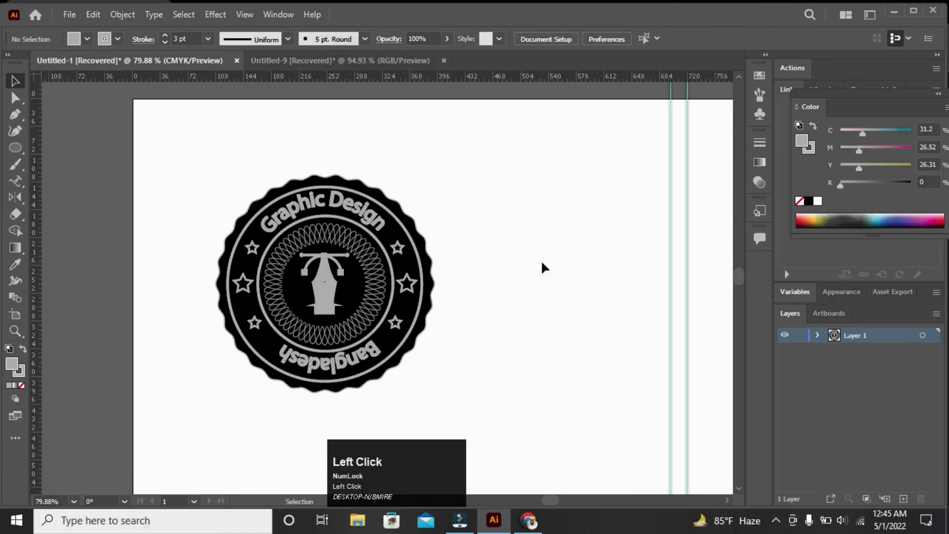
click(329, 283)
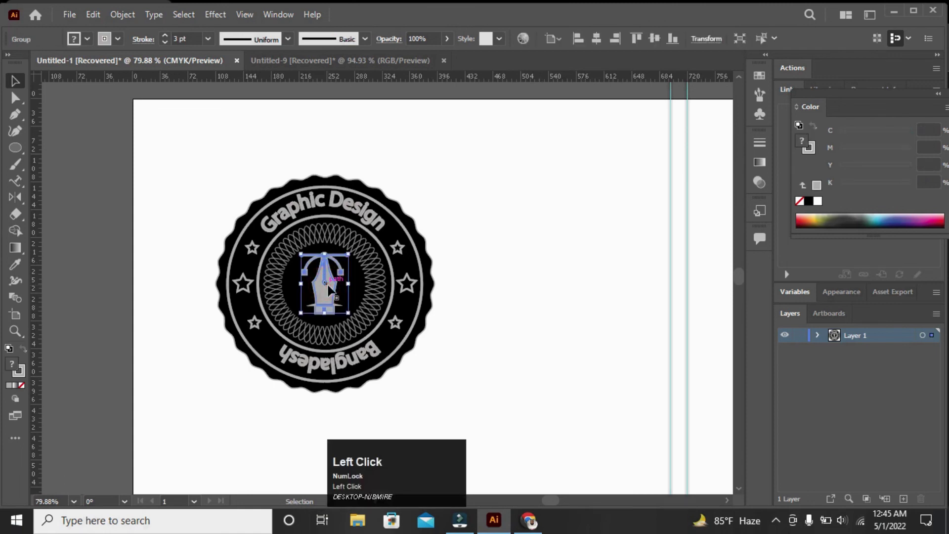